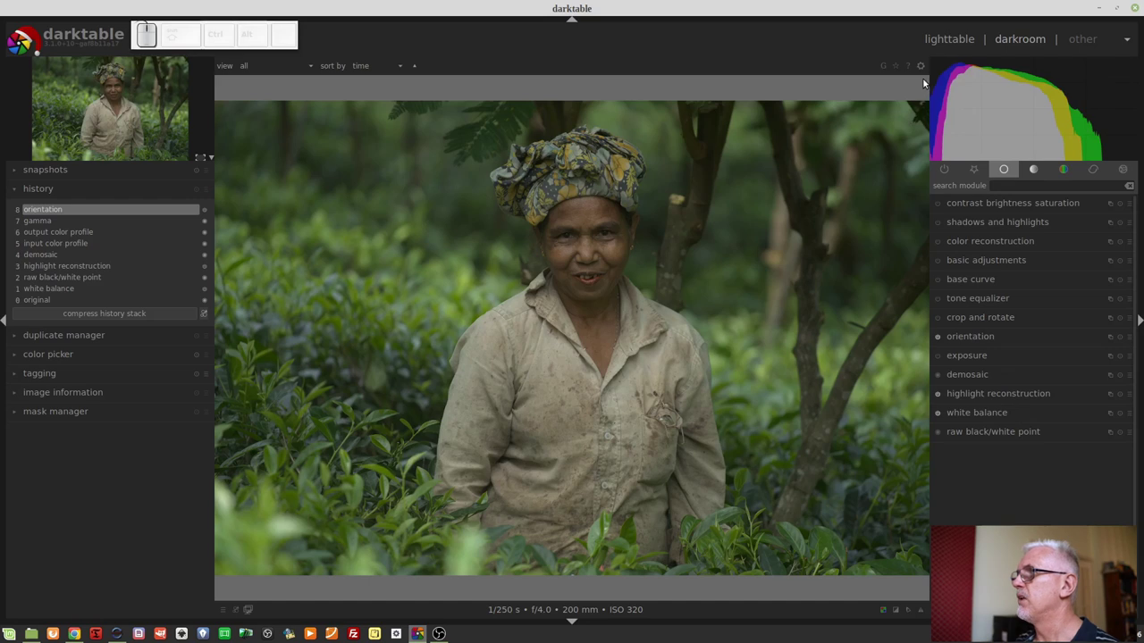
- Bring up darktable's preferences on the shortcuts settings
{"action": "left_click", "coordinate": [922, 70]}
{"action": "left_click_drag", "start_coordinate": [922, 70], "coordinate": [670, 115]}
{"action": "left_click", "coordinate": [669, 116]}
{"action": "middle_click", "coordinate": [670, 115]}
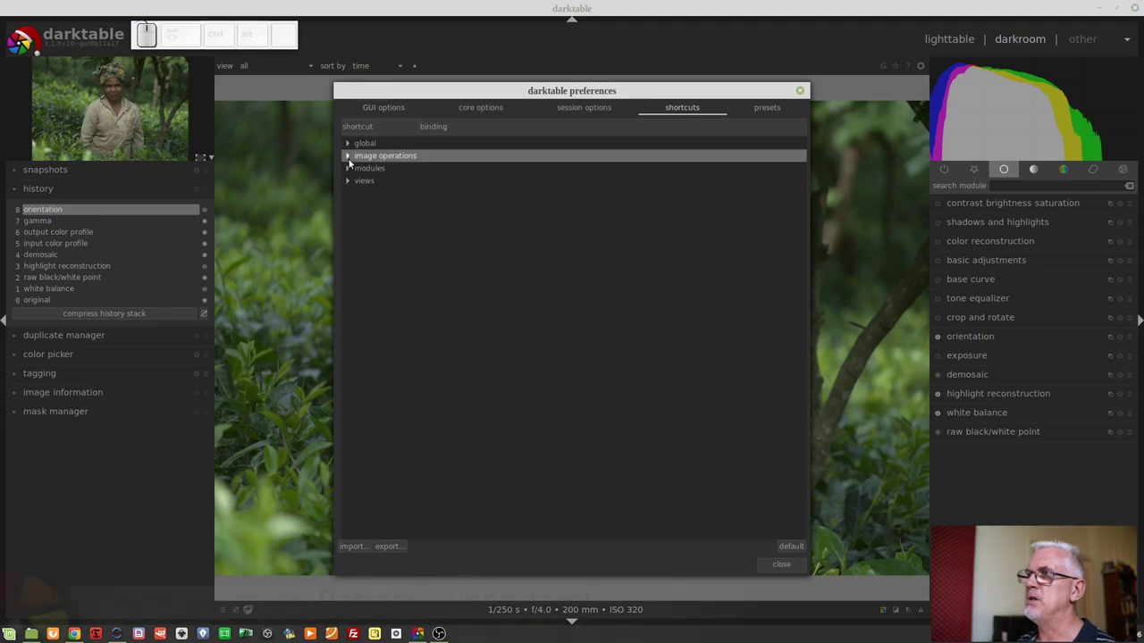
- Expand image operations and then the exposure module's shortcut entries
{"action": "left_click", "coordinate": [347, 168]}
{"action": "left_click_drag", "start_coordinate": [347, 168], "coordinate": [530, 388]}
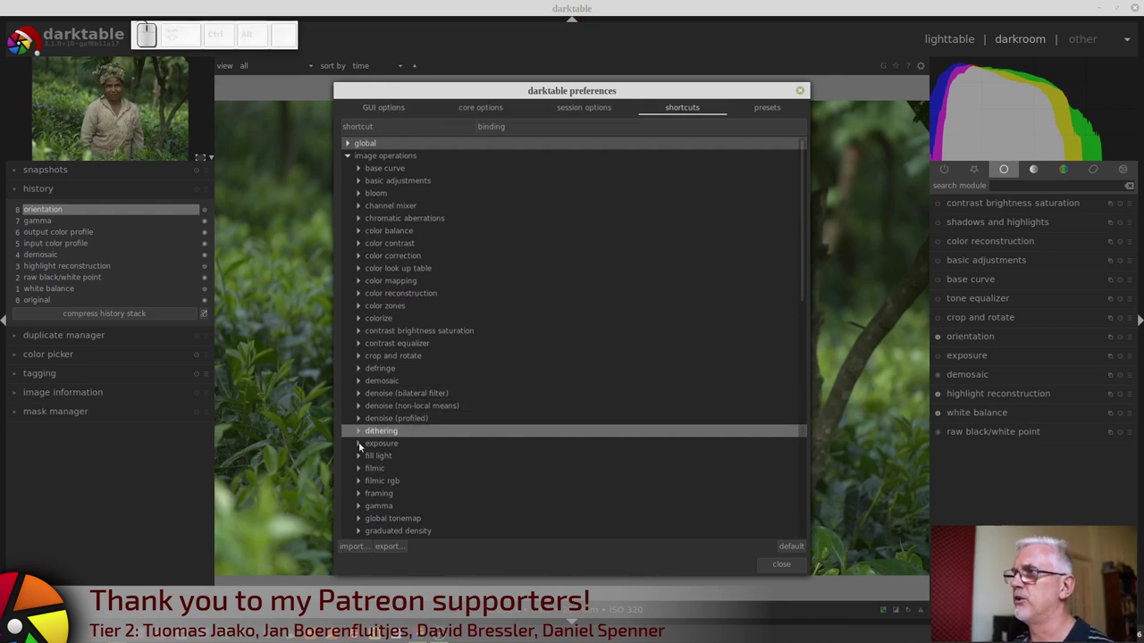
{"action": "left_click", "coordinate": [357, 453]}
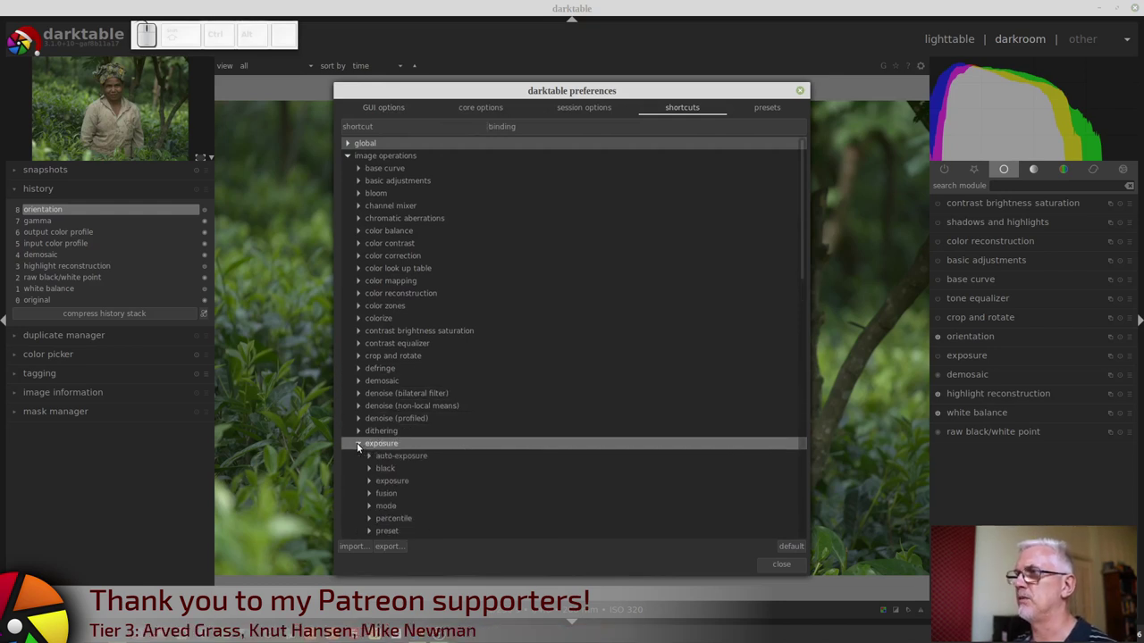
{"action": "scroll", "scroll_direction": "down", "scroll_amount": 3}
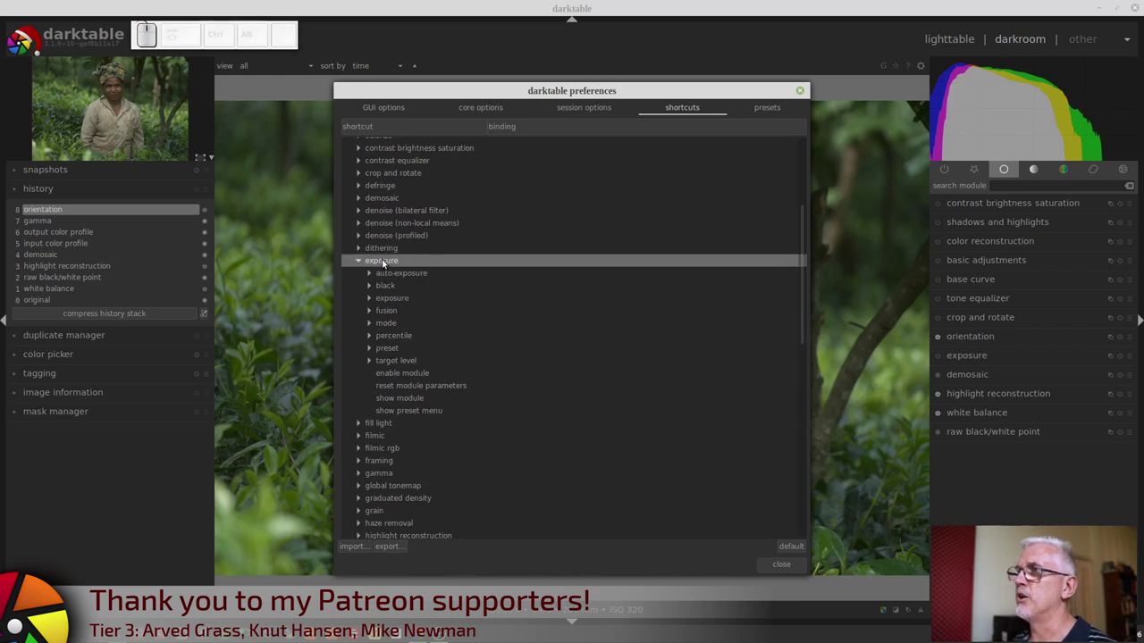
{"action": "left_click", "coordinate": [383, 267]}
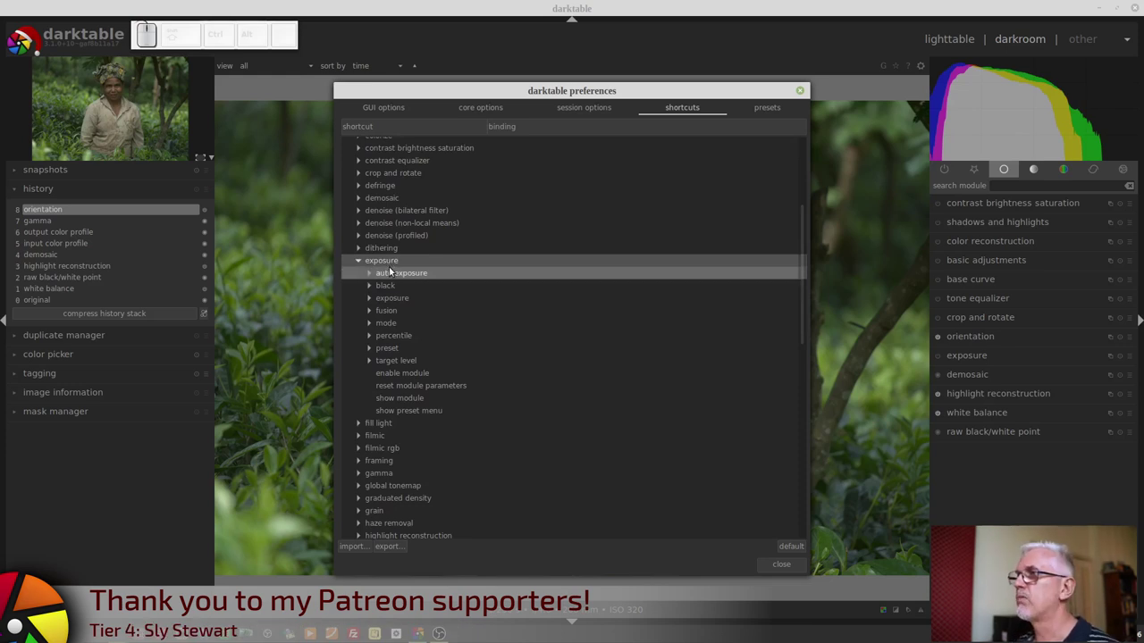
{"action": "left_click", "coordinate": [393, 305]}
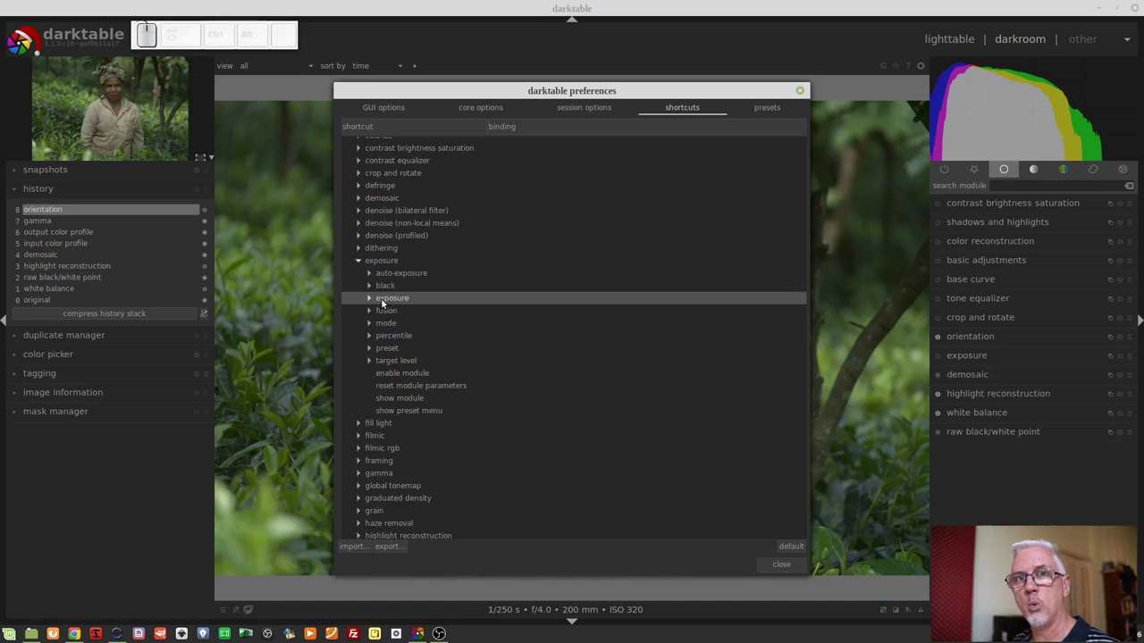
- Bind the E key to the exposure edit action, accepting the replaced conflict
{"action": "left_click", "coordinate": [367, 303]}
{"action": "left_click", "coordinate": [418, 330]}
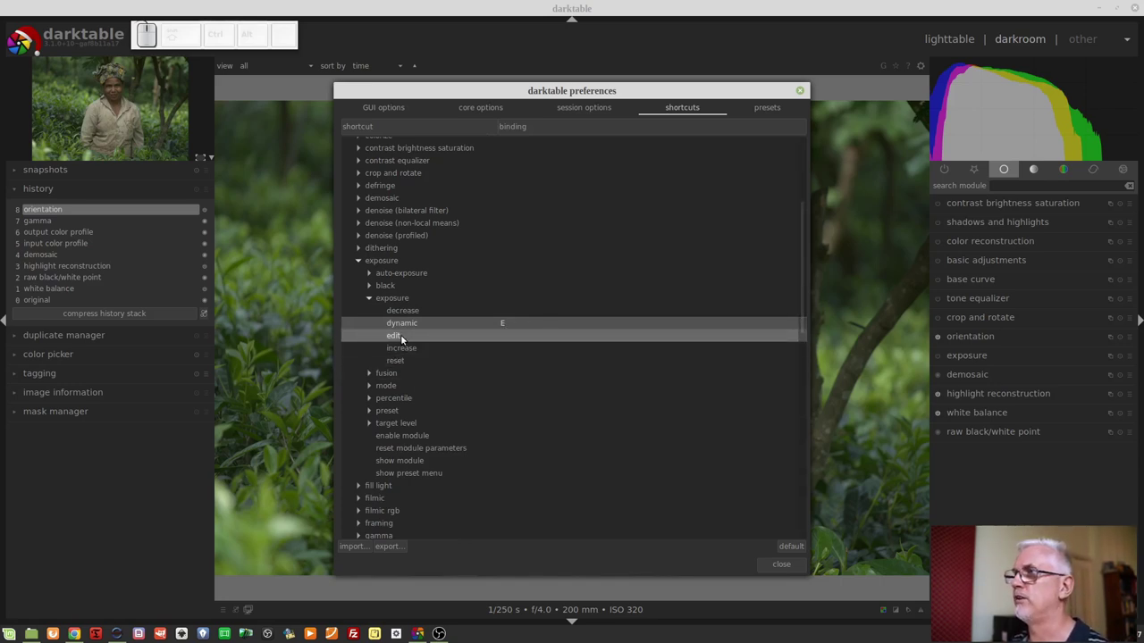
{"action": "left_click", "coordinate": [402, 345]}
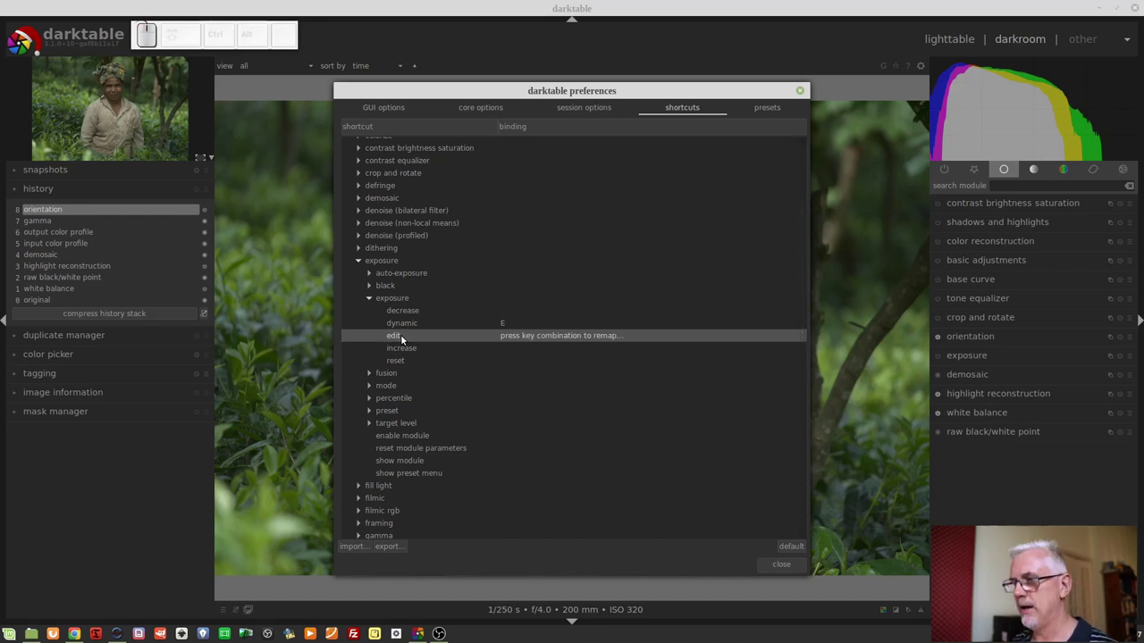
{"action": "key", "text": "e"}
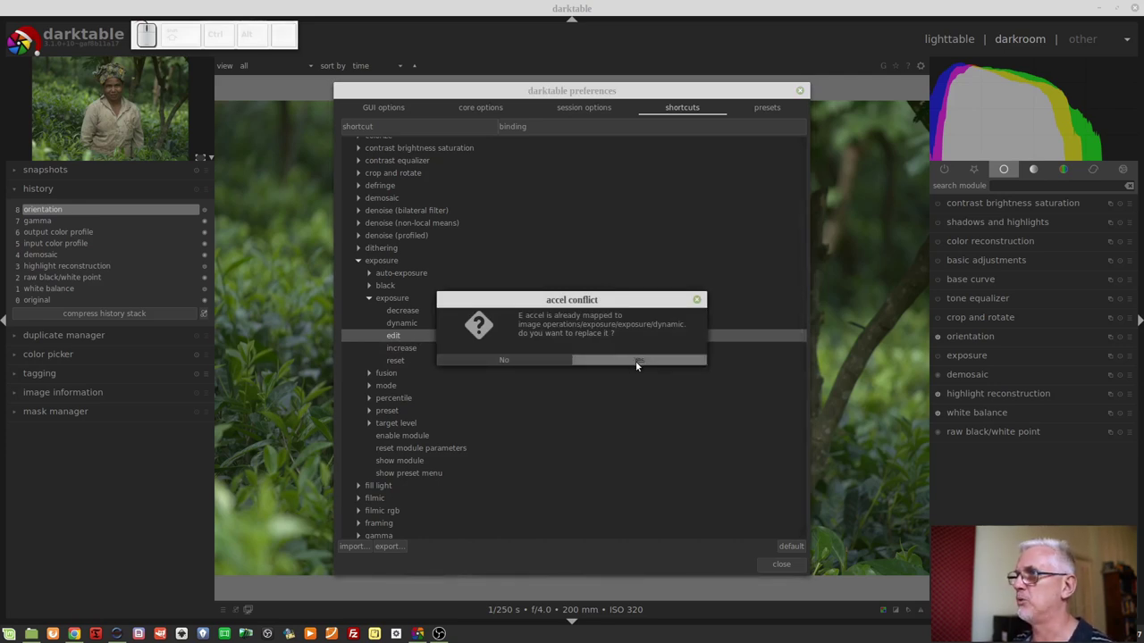
{"action": "left_click", "coordinate": [636, 371]}
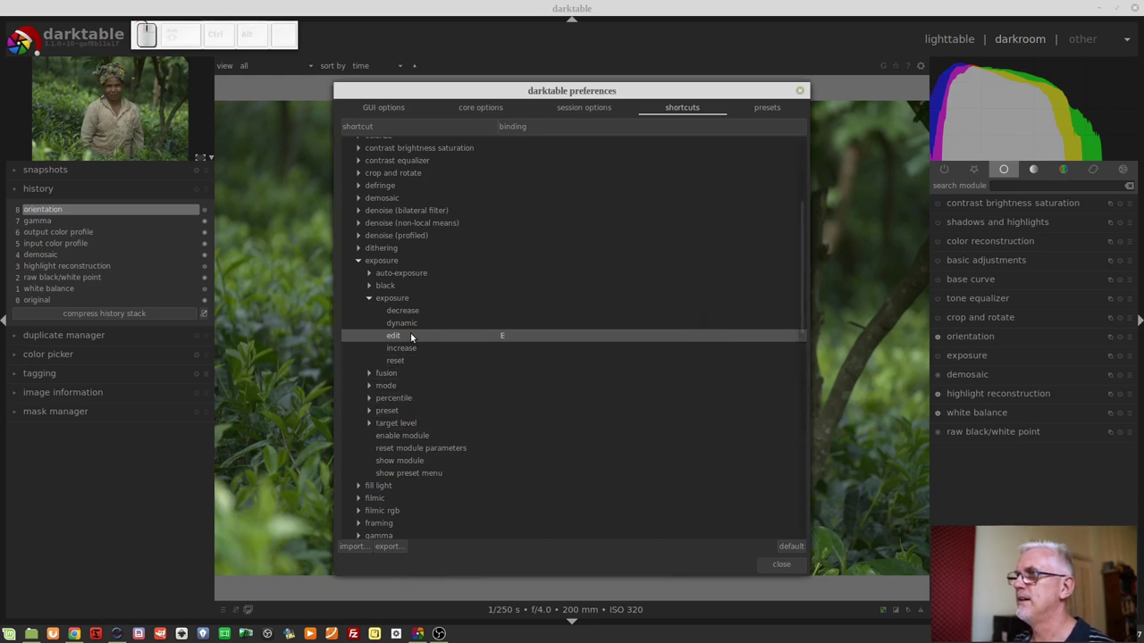
- Rebind E to dynamic exposure adjustment, confirming the conflicting shortcut replacement
{"action": "left_click", "coordinate": [405, 333]}
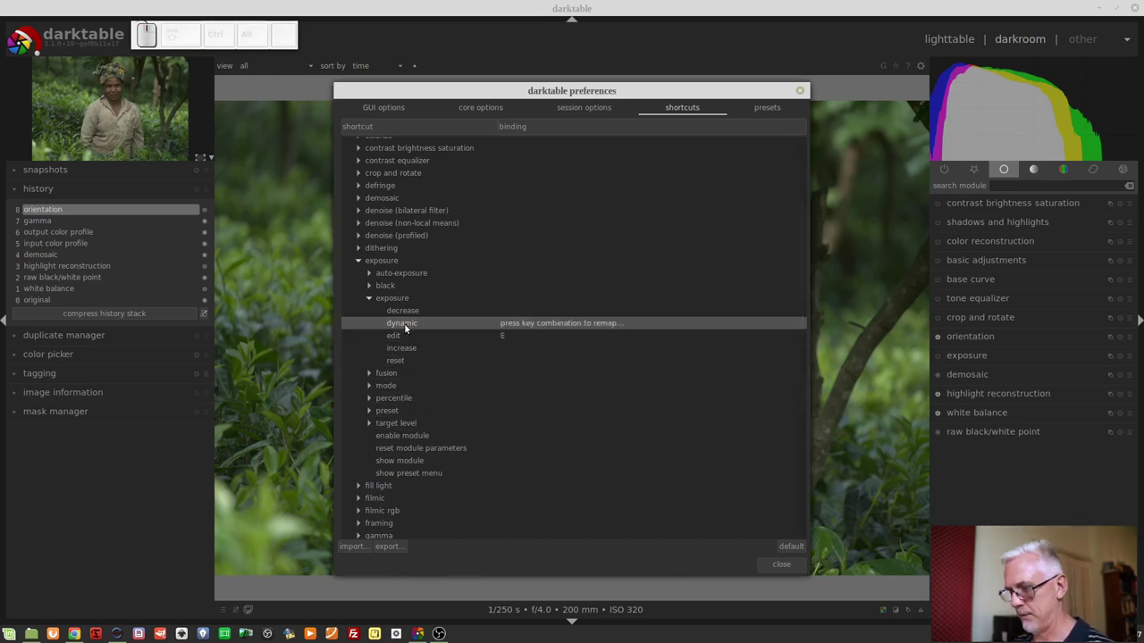
{"action": "key", "text": "e"}
{"action": "left_click", "coordinate": [637, 363]}
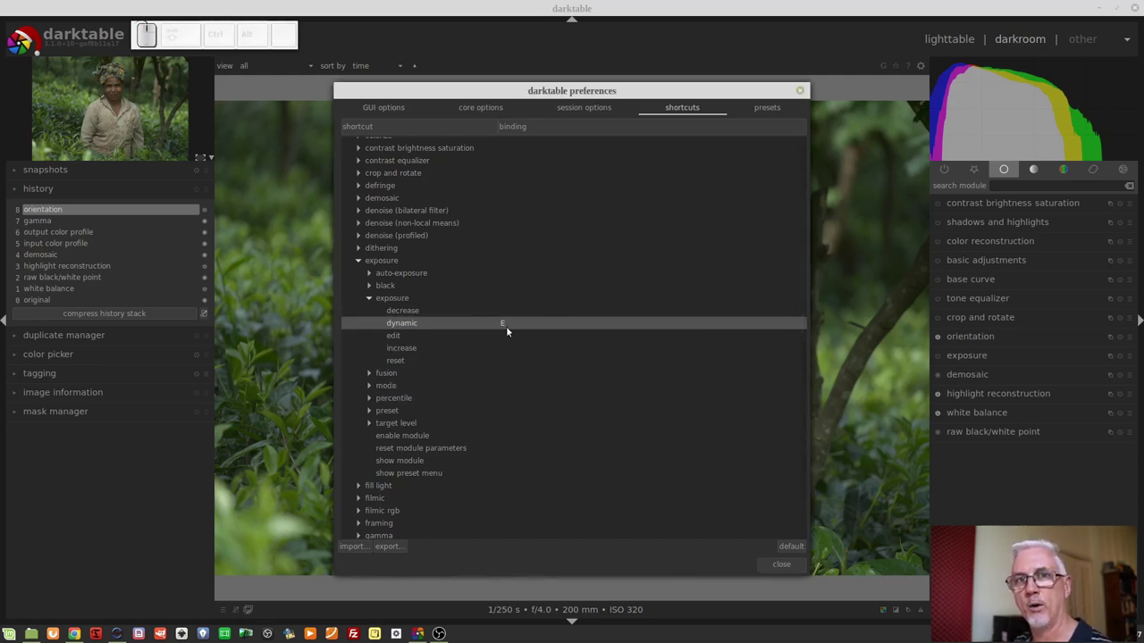
- Leave preferences and lower the portrait's exposure with the E dynamic shortcut
{"action": "left_click", "coordinate": [785, 575]}
{"action": "left_click_drag", "start_coordinate": [536, 354], "coordinate": [535, 354]}
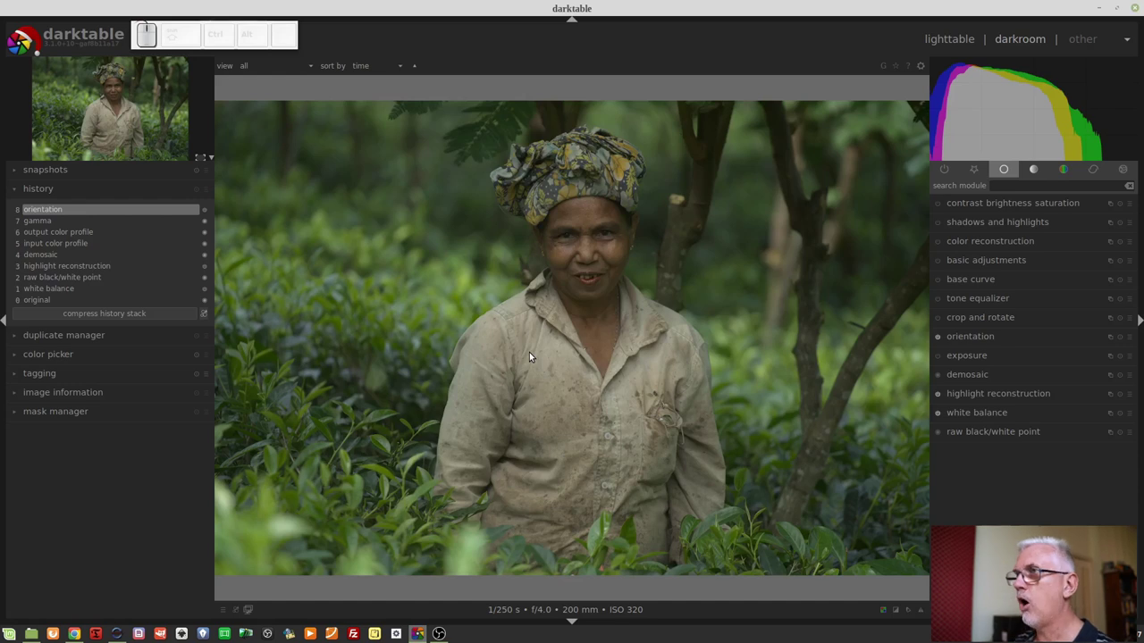
{"action": "key", "text": "e"}
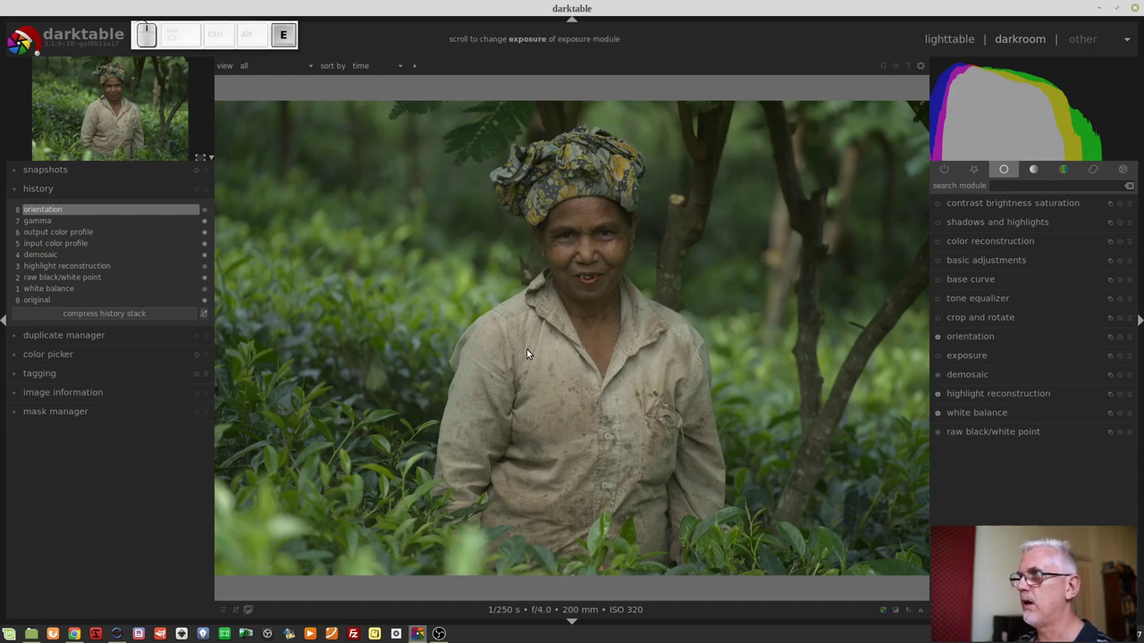
{"action": "scroll", "scroll_direction": "down", "scroll_amount": 3}
{"action": "scroll", "scroll_direction": "down", "scroll_amount": 3}
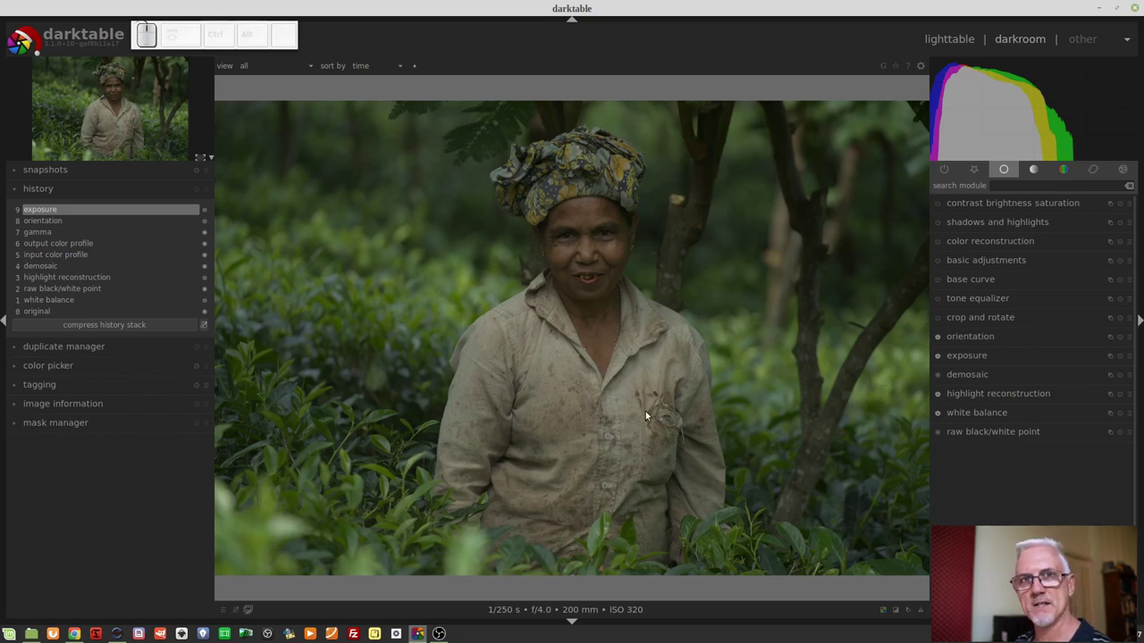
- Warm up the portrait's white balance by scroll-adjusting over the image
{"action": "key", "text": "e"}
{"action": "scroll", "scroll_direction": "up", "scroll_amount": 3}
{"action": "scroll", "scroll_direction": "up", "scroll_amount": 3}
{"action": "scroll", "scroll_direction": "up", "scroll_amount": 3}
{"action": "scroll", "scroll_direction": "up", "scroll_amount": 3}
{"action": "scroll", "scroll_direction": "up", "scroll_amount": 3}
{"action": "scroll", "scroll_direction": "down", "scroll_amount": 3}
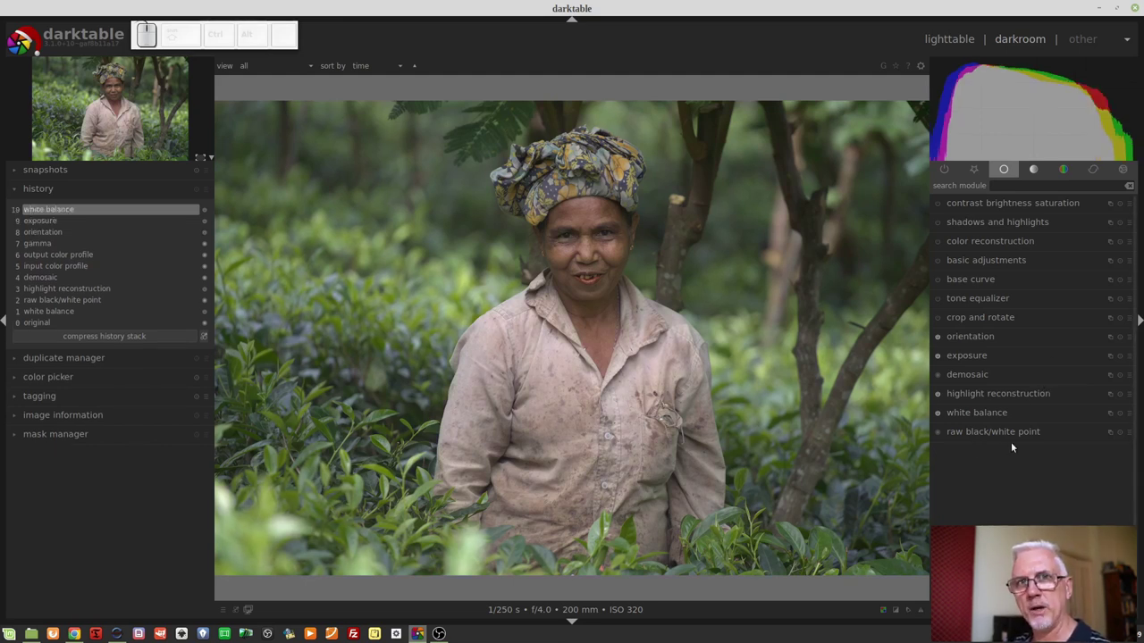
- Enable the tone curve's colour picker and sample a spot on the woman's shirt
{"action": "left_click", "coordinate": [1032, 181]}
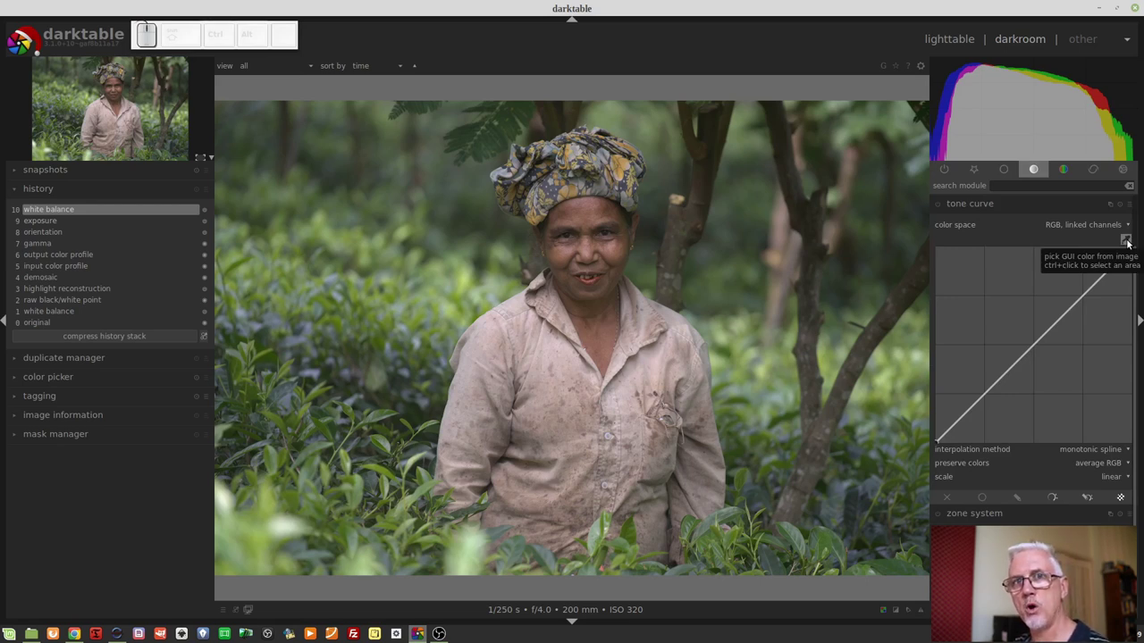
{"action": "left_click", "coordinate": [1129, 243]}
{"action": "left_click", "coordinate": [643, 372]}
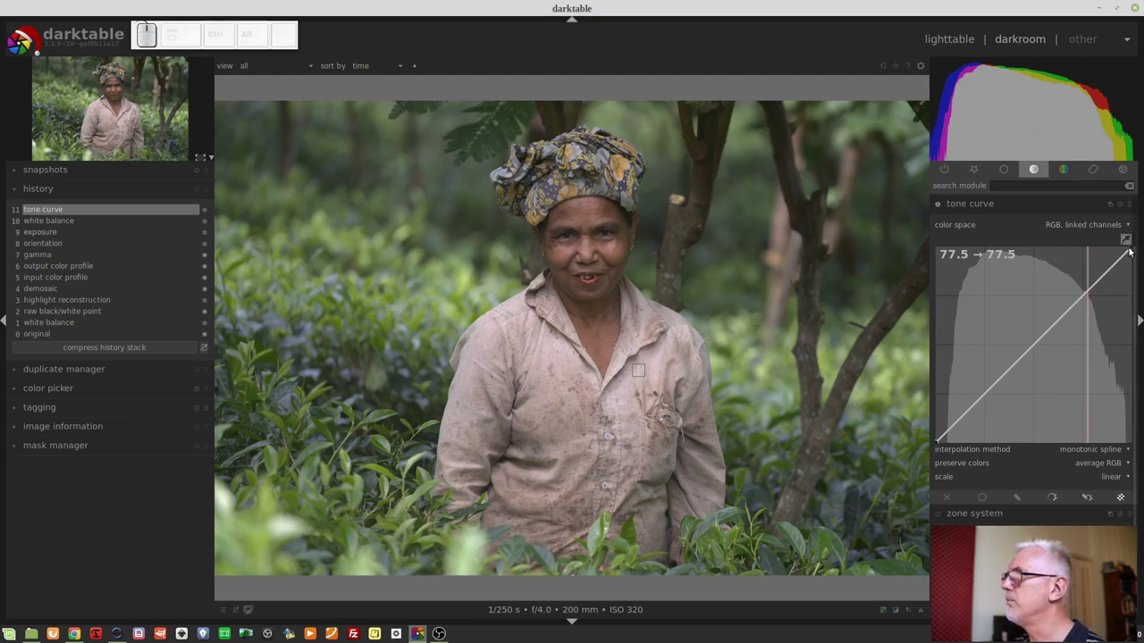
{"action": "left_click", "coordinate": [1131, 247]}
{"action": "left_click", "coordinate": [1126, 250]}
{"action": "left_click", "coordinate": [1126, 249]}
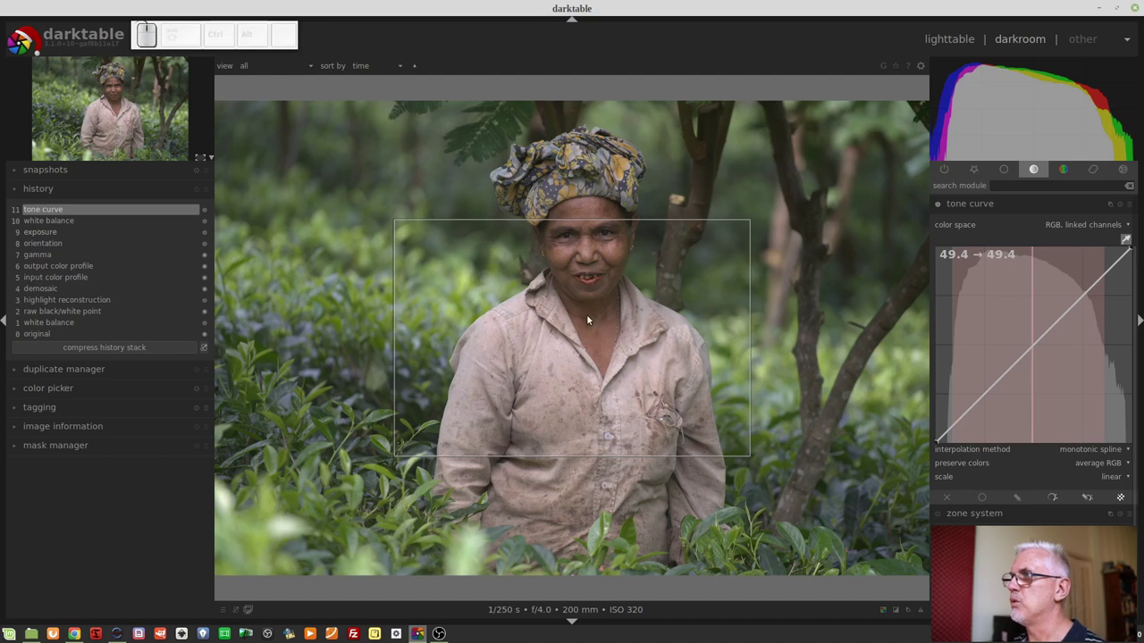
- Sample a large area over the woman and a small area near her collar
{"action": "left_click_drag", "start_coordinate": [584, 321], "coordinate": [619, 330]}
{"action": "left_click_drag", "start_coordinate": [620, 331], "coordinate": [982, 434]}
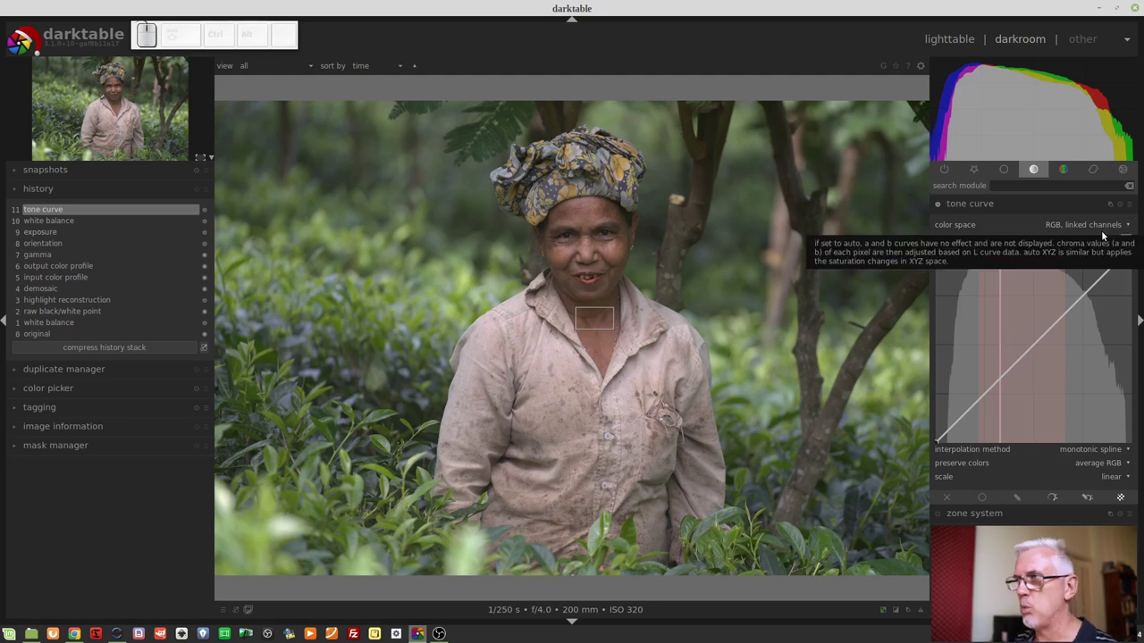
{"action": "left_click", "coordinate": [1125, 250]}
{"action": "scroll", "scroll_direction": "down", "scroll_amount": 3}
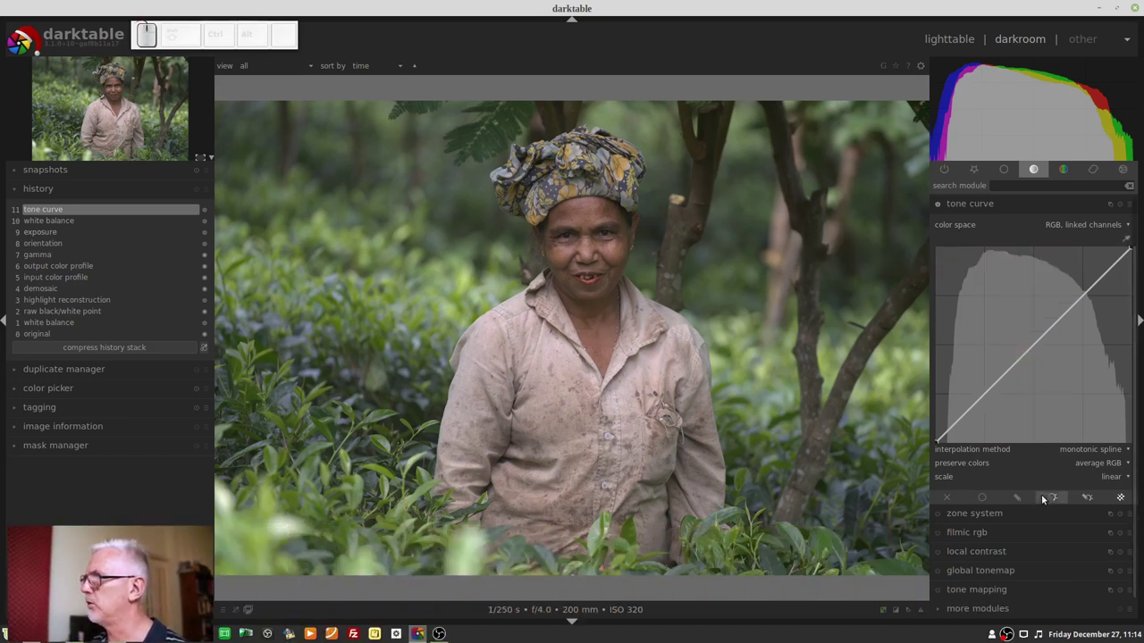
{"action": "left_click", "coordinate": [1053, 501]}
{"action": "middle_click", "coordinate": [1087, 510]}
{"action": "scroll", "scroll_direction": "down", "scroll_amount": 3}
{"action": "scroll", "scroll_direction": "down", "scroll_amount": 3}
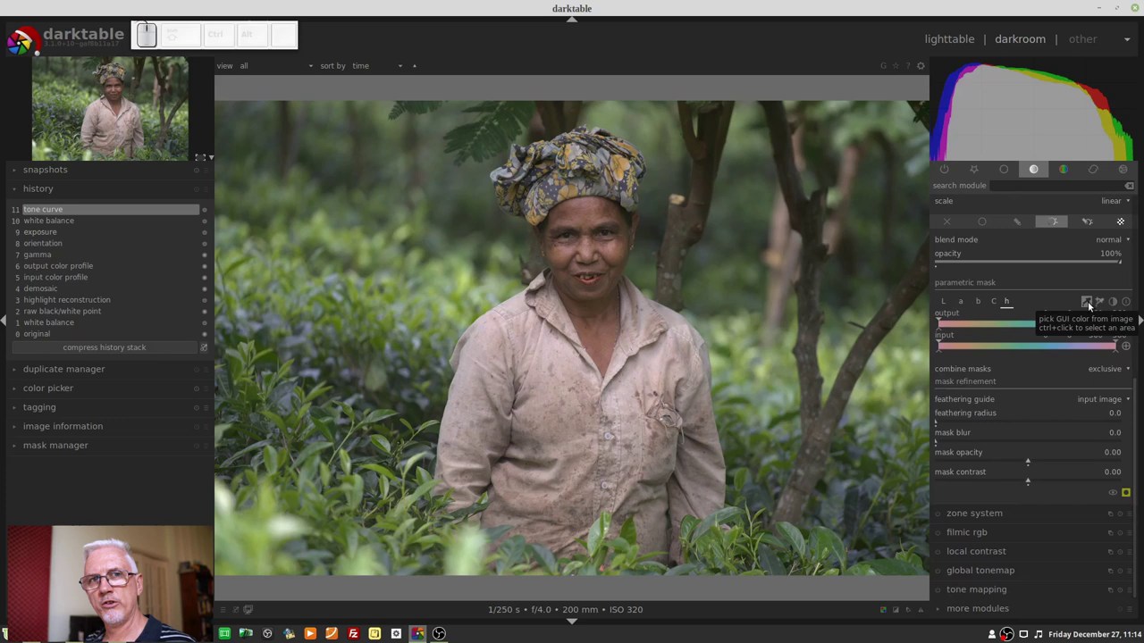
{"action": "left_click", "coordinate": [1094, 304]}
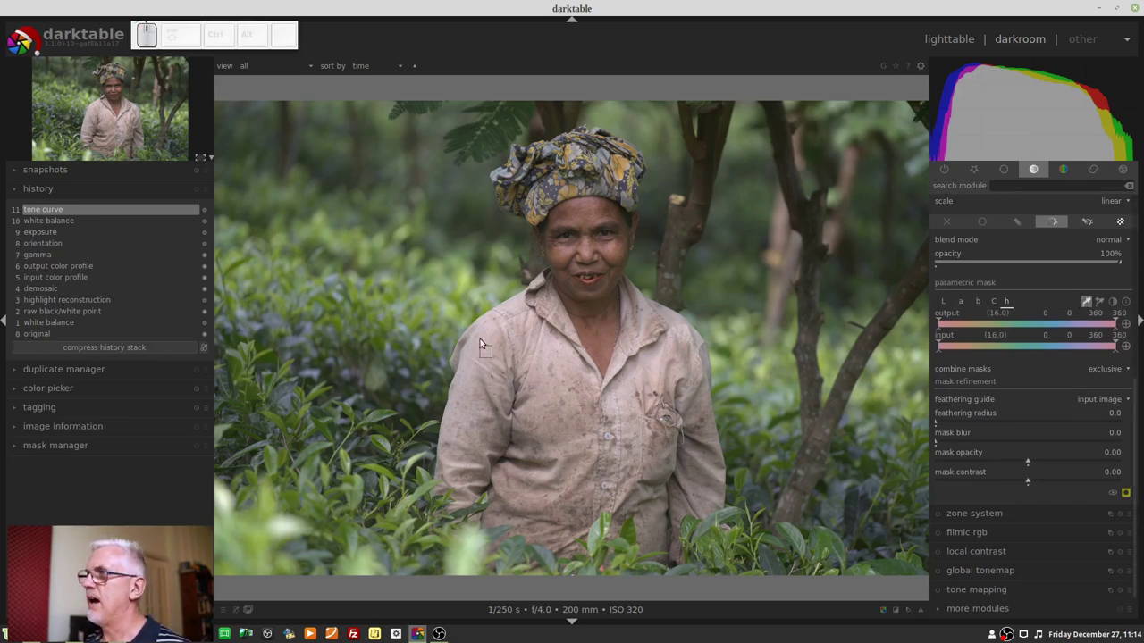
{"action": "left_click", "coordinate": [486, 344]}
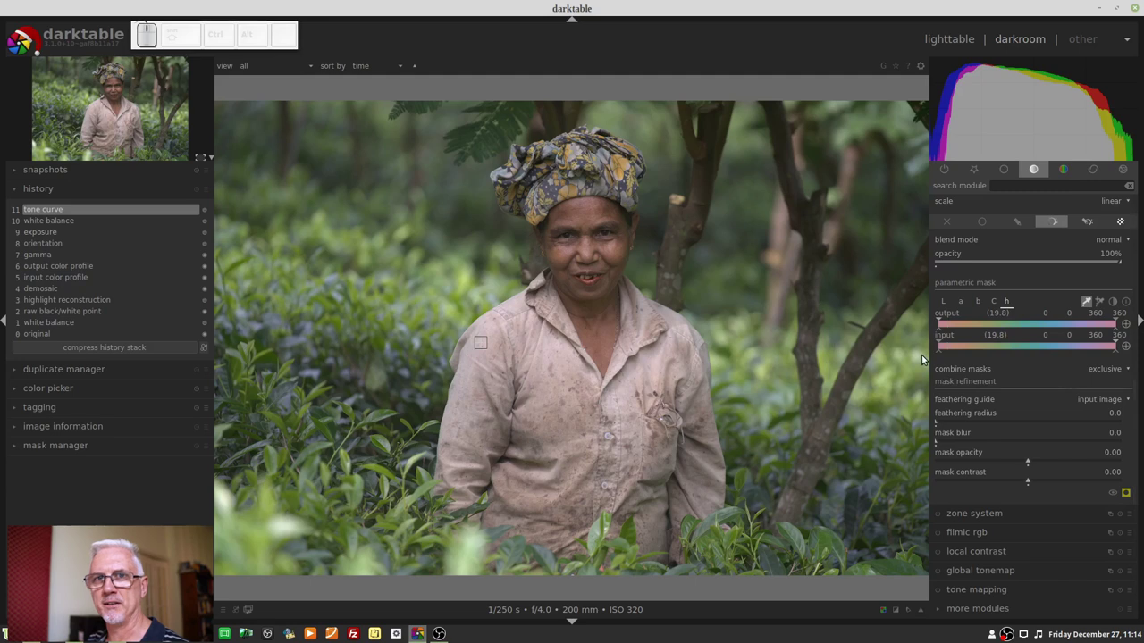
{"action": "left_click", "coordinate": [1084, 312]}
{"action": "left_click_drag", "start_coordinate": [1084, 311], "coordinate": [1088, 310]}
{"action": "left_click", "coordinate": [1088, 309]}
{"action": "middle_click", "coordinate": [1088, 309]}
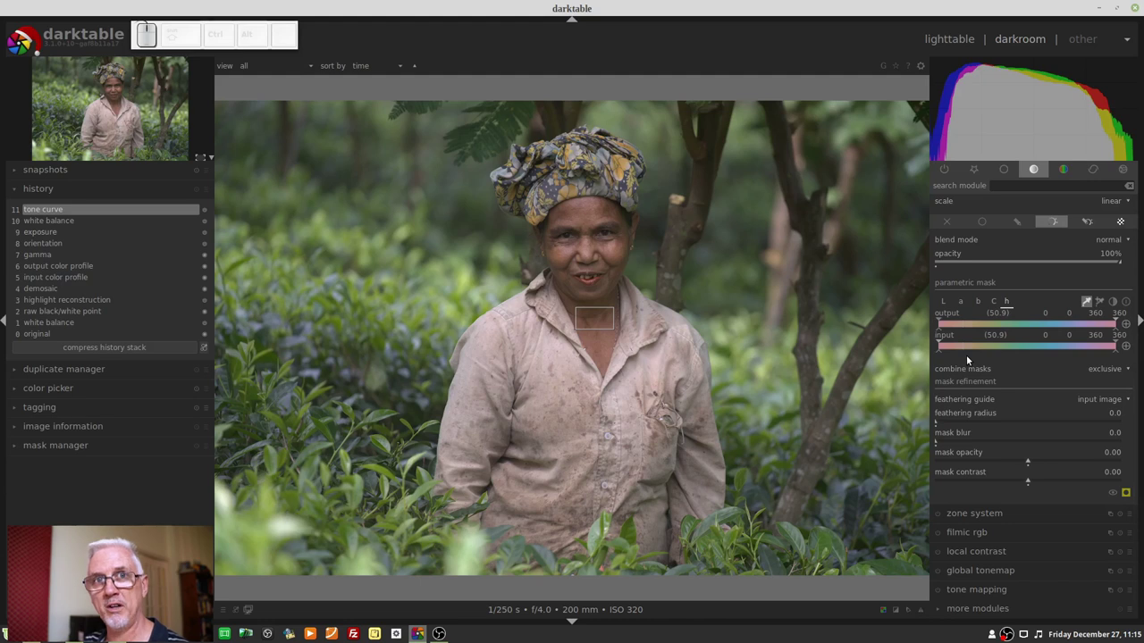
- Pick the tone curve hue mask range from the shirt on the image
{"action": "left_click", "coordinate": [1083, 306]}
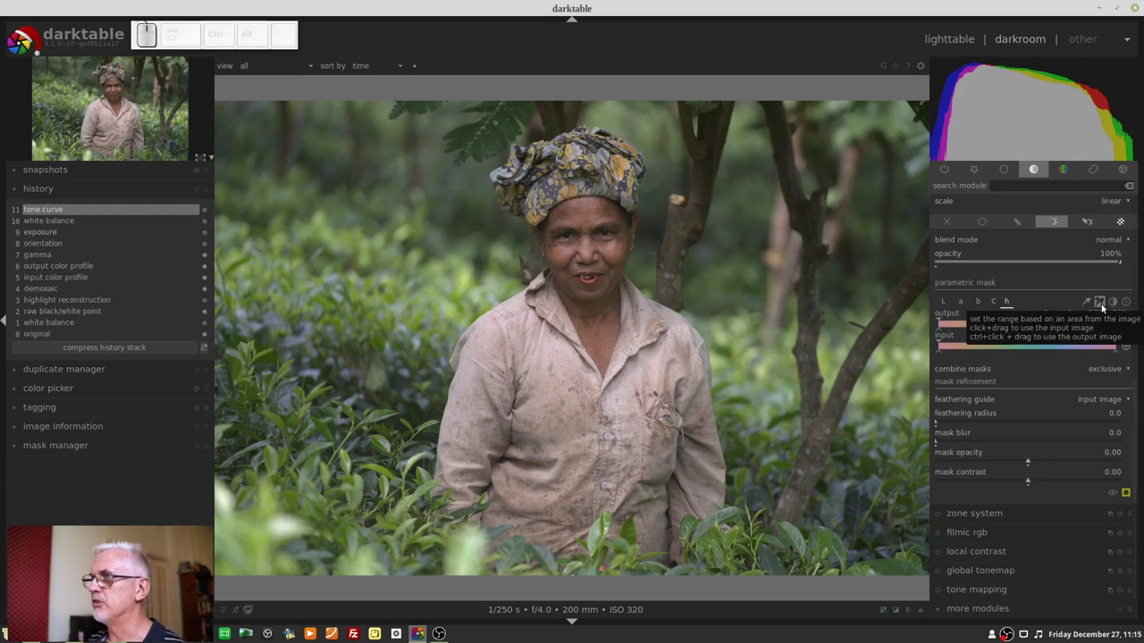
{"action": "left_click", "coordinate": [1101, 308]}
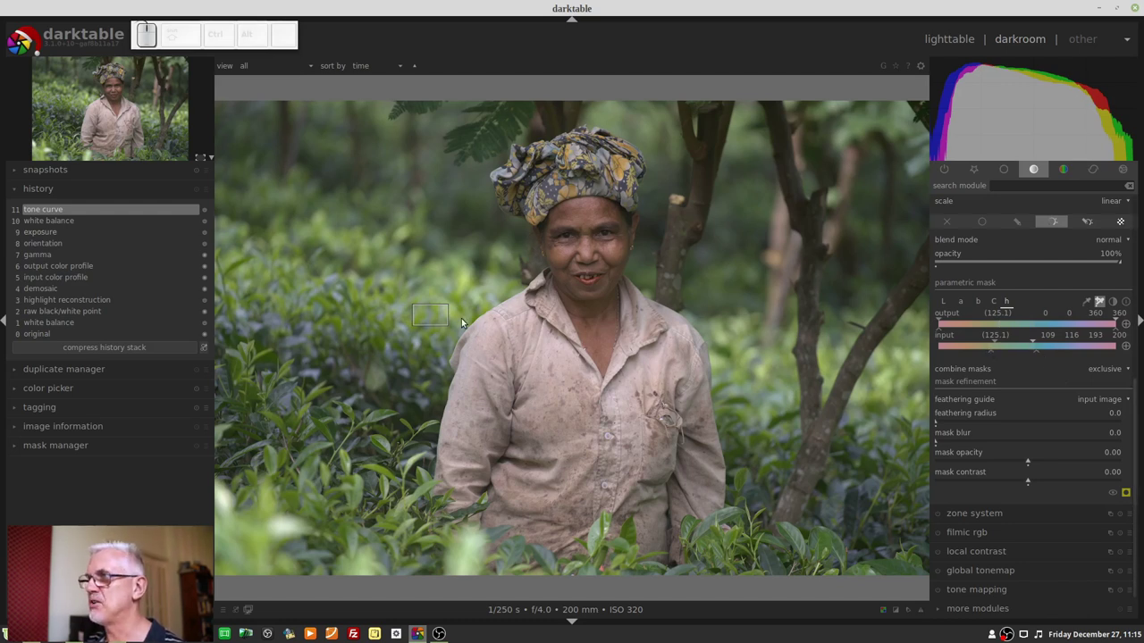
{"action": "left_click_drag", "start_coordinate": [492, 353], "coordinate": [476, 375]}
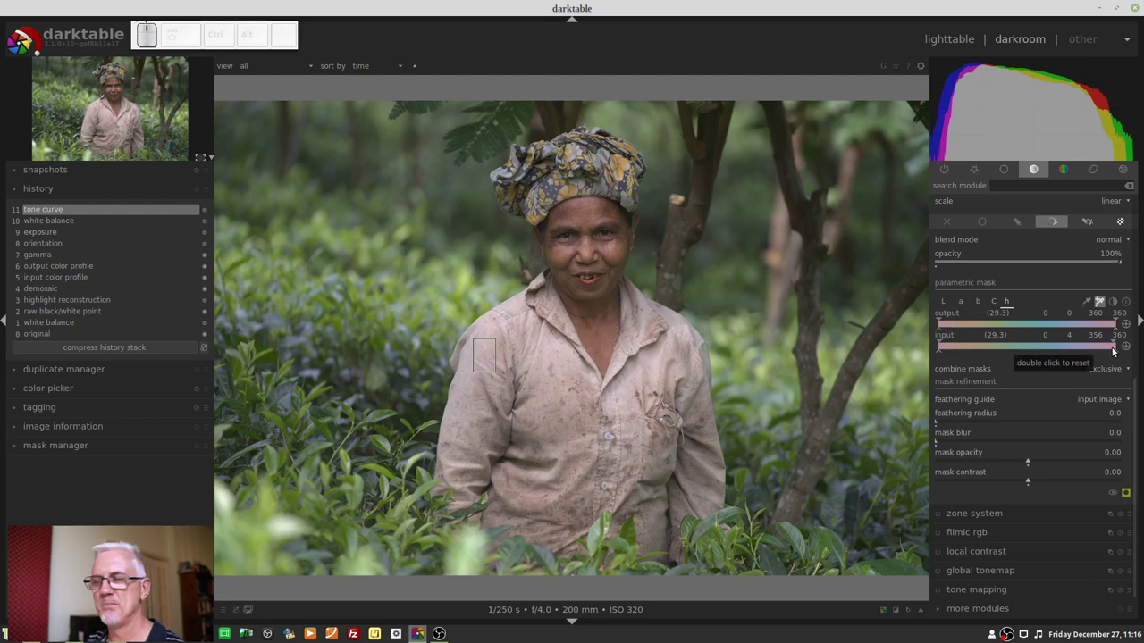
{"action": "left_click_drag", "start_coordinate": [592, 323], "coordinate": [608, 336]}
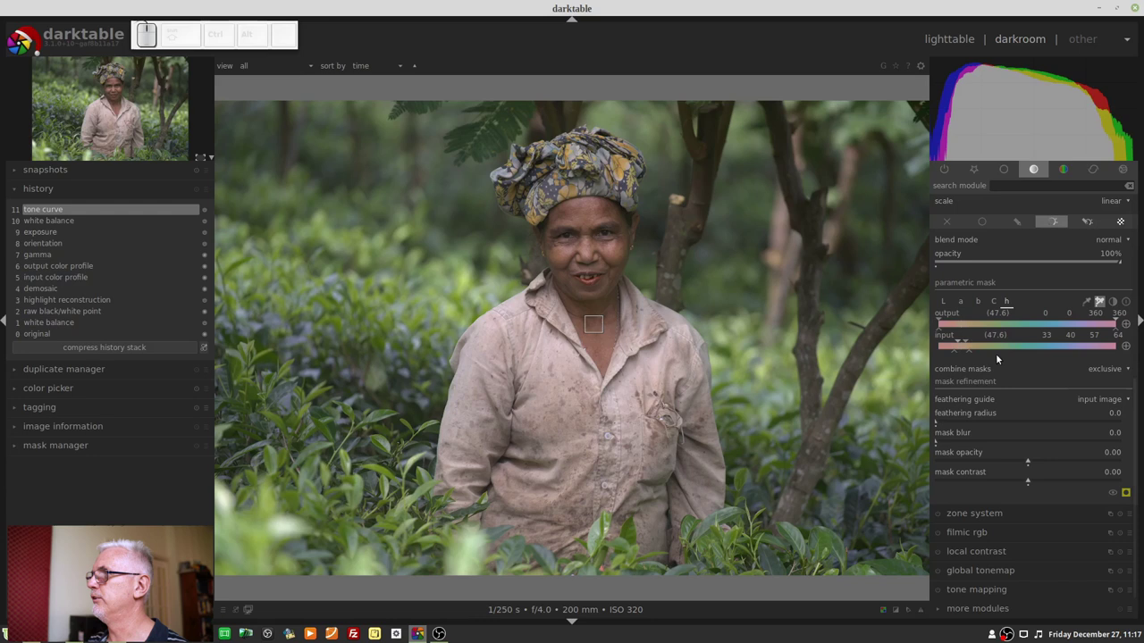
- Set the mask's output hue range, about 33–64, from a sampled collar area
{"action": "left_click", "coordinate": [1018, 352]}
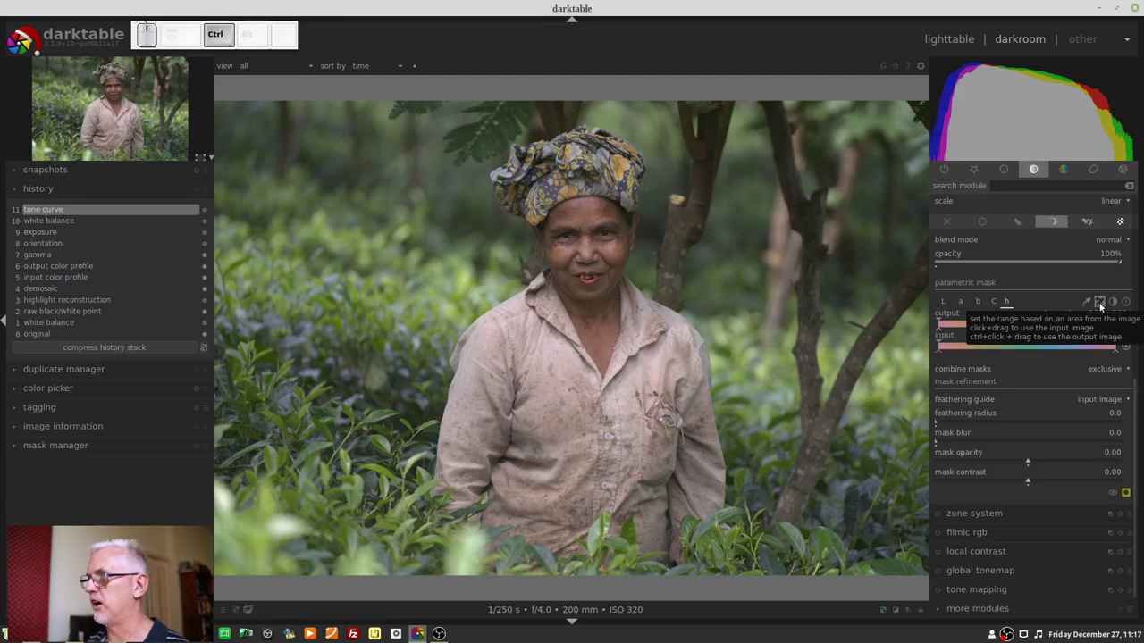
{"action": "left_click", "coordinate": [1100, 306]}
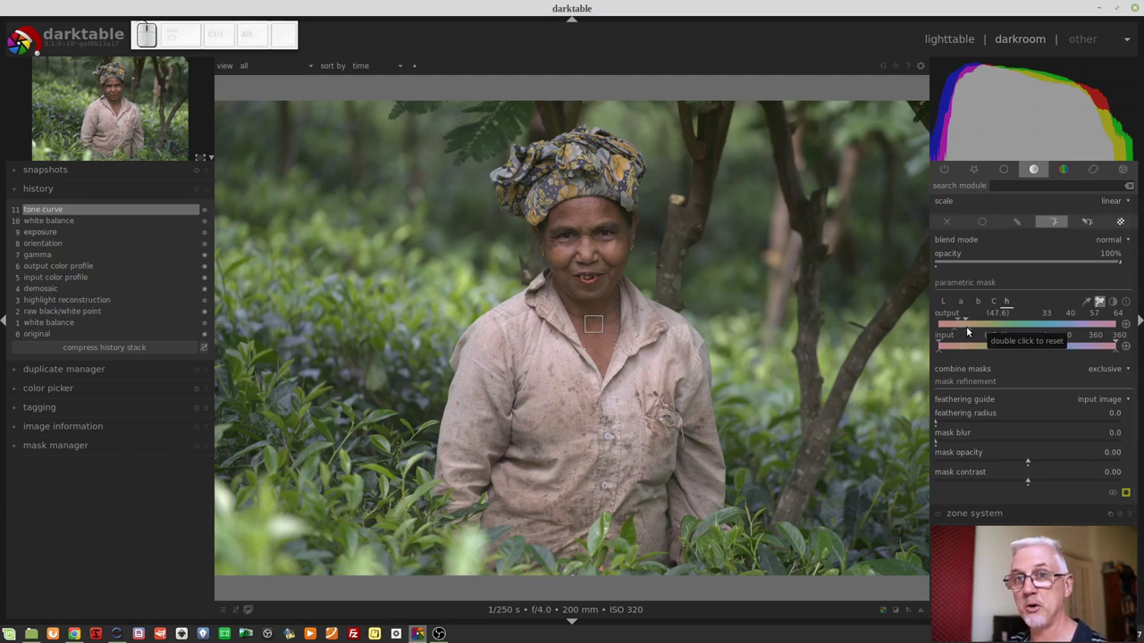
- Tick 'expand the module when activated, collapse when disabled' in GUI options and close preferences
{"action": "left_click_drag", "start_coordinate": [407, 281], "coordinate": [445, 337]}
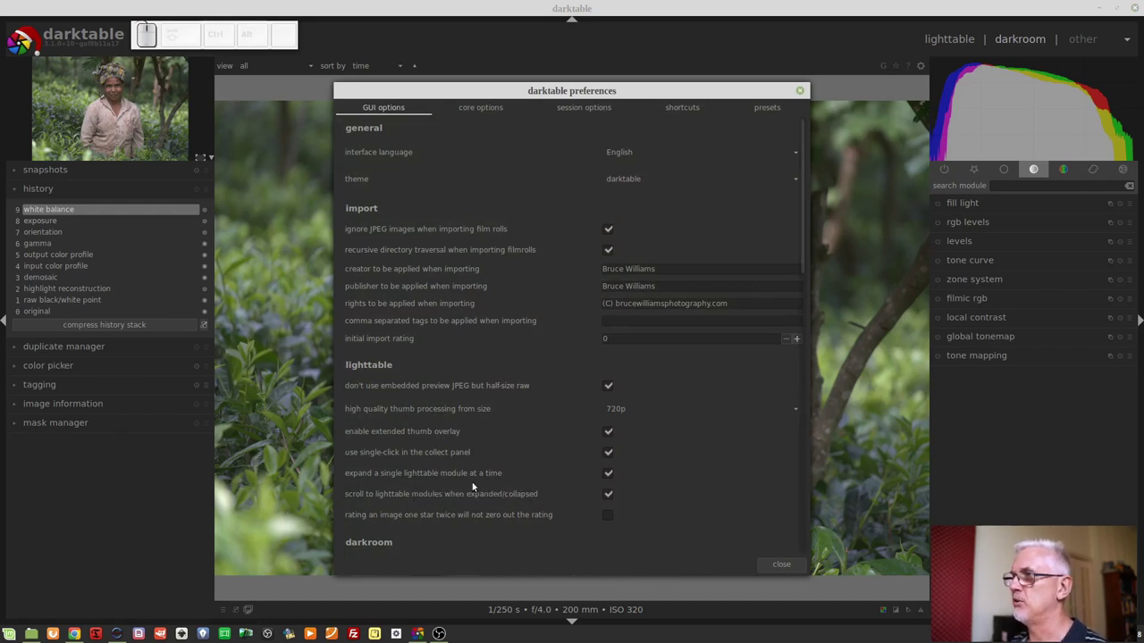
{"action": "left_click", "coordinate": [802, 248]}
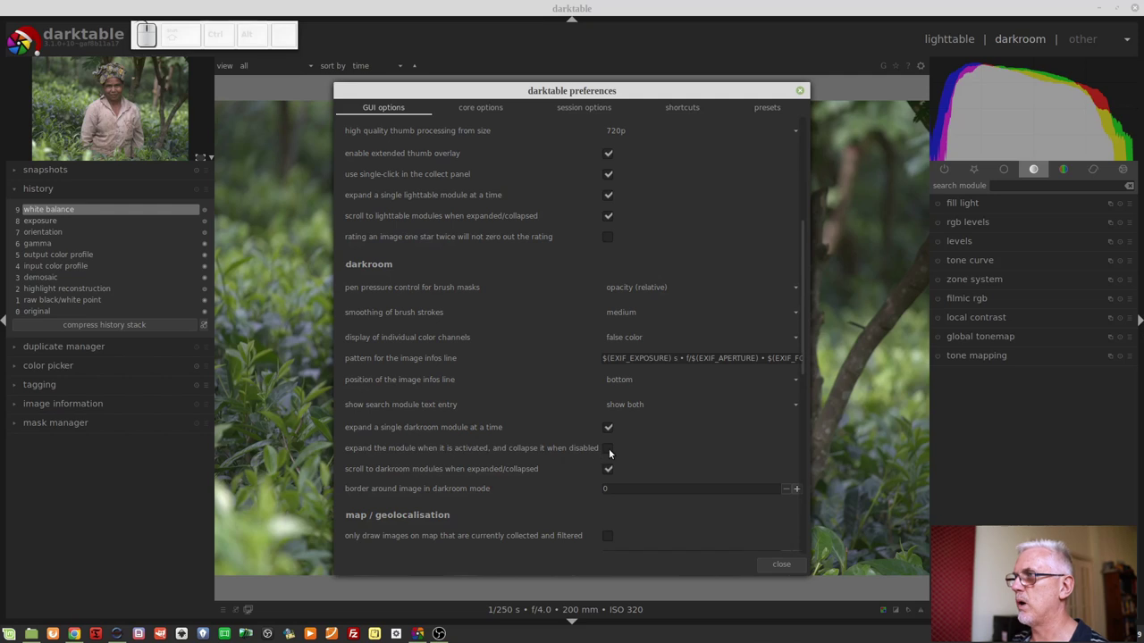
{"action": "left_click", "coordinate": [606, 454]}
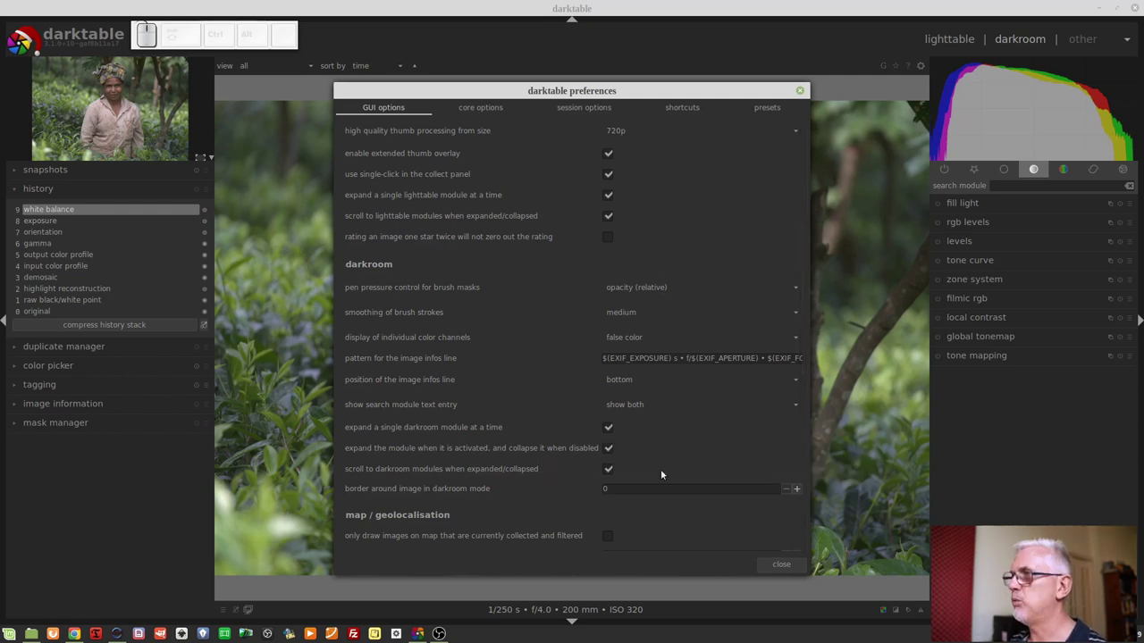
{"action": "left_click", "coordinate": [782, 570]}
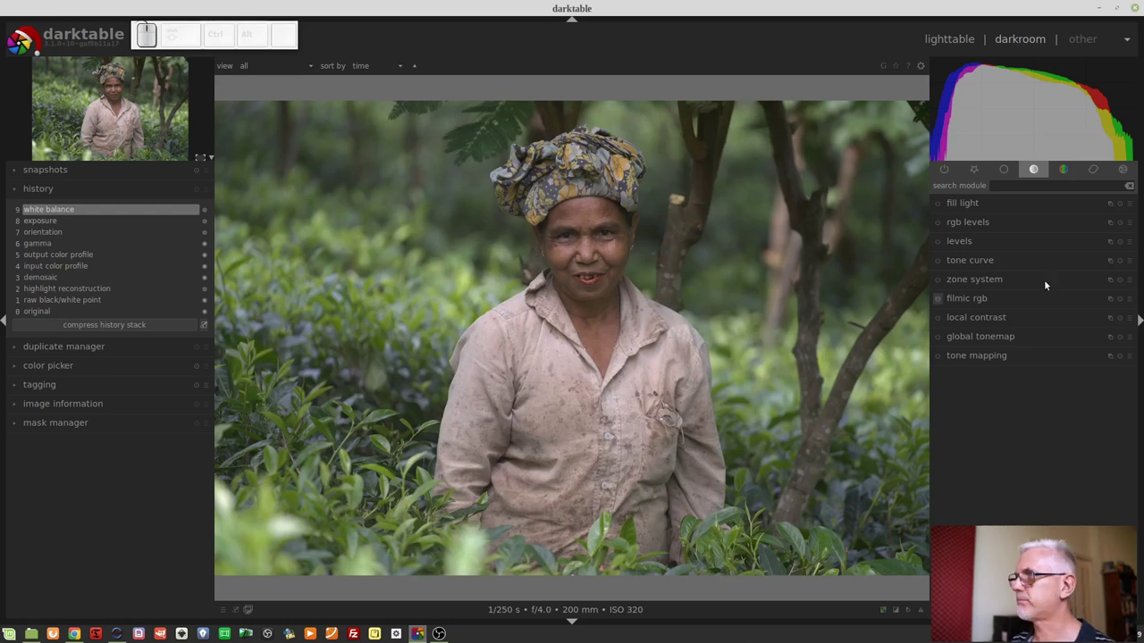
- Toggle the tone curve on and off to watch it expand and collapse
{"action": "left_click", "coordinate": [1017, 261]}
{"action": "left_click", "coordinate": [1080, 306]}
{"action": "middle_click", "coordinate": [1003, 375]}
{"action": "left_click", "coordinate": [1004, 381]}
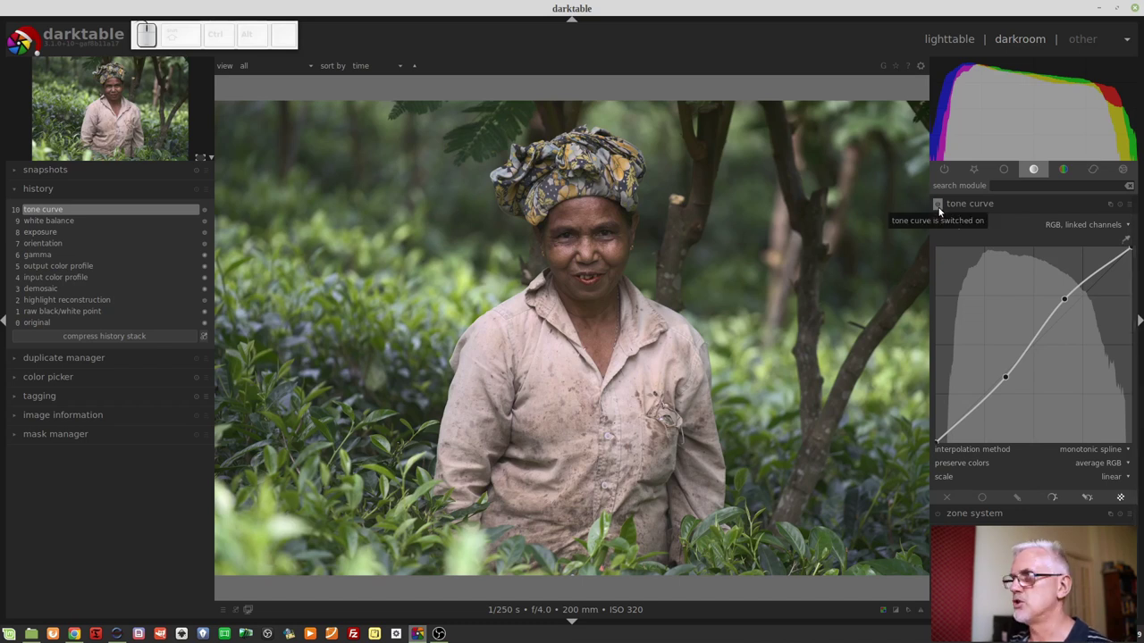
{"action": "left_click", "coordinate": [938, 211]}
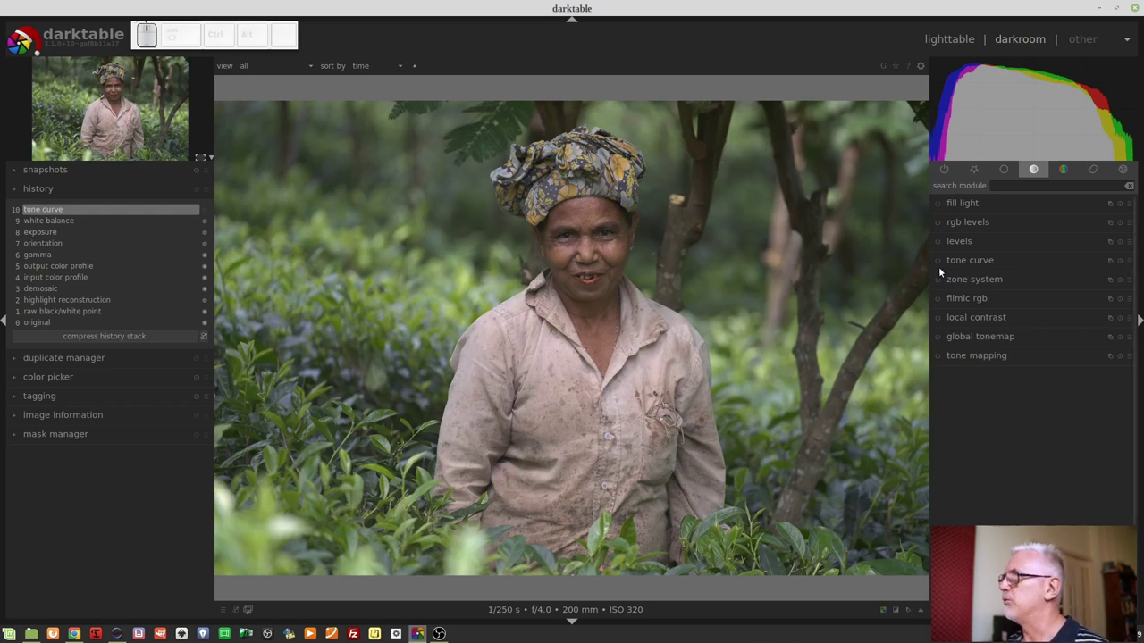
{"action": "left_click", "coordinate": [946, 264]}
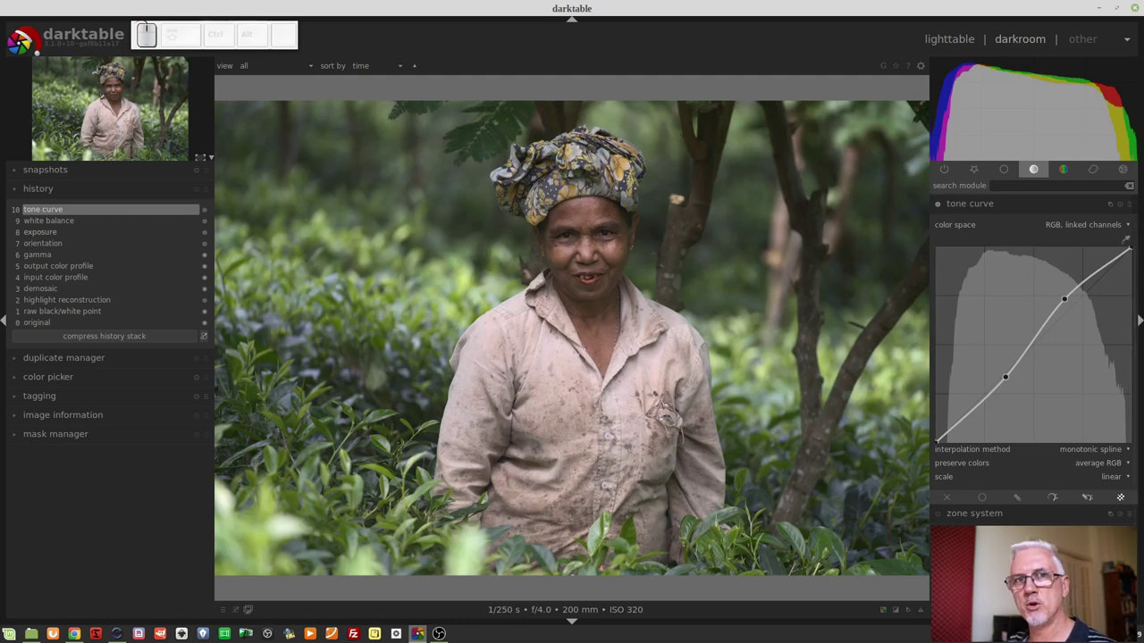
- Untick the expand/collapse preference and test toggling the tone curve again
{"action": "left_click", "coordinate": [918, 75]}
{"action": "left_click_drag", "start_coordinate": [804, 218], "coordinate": [626, 366]}
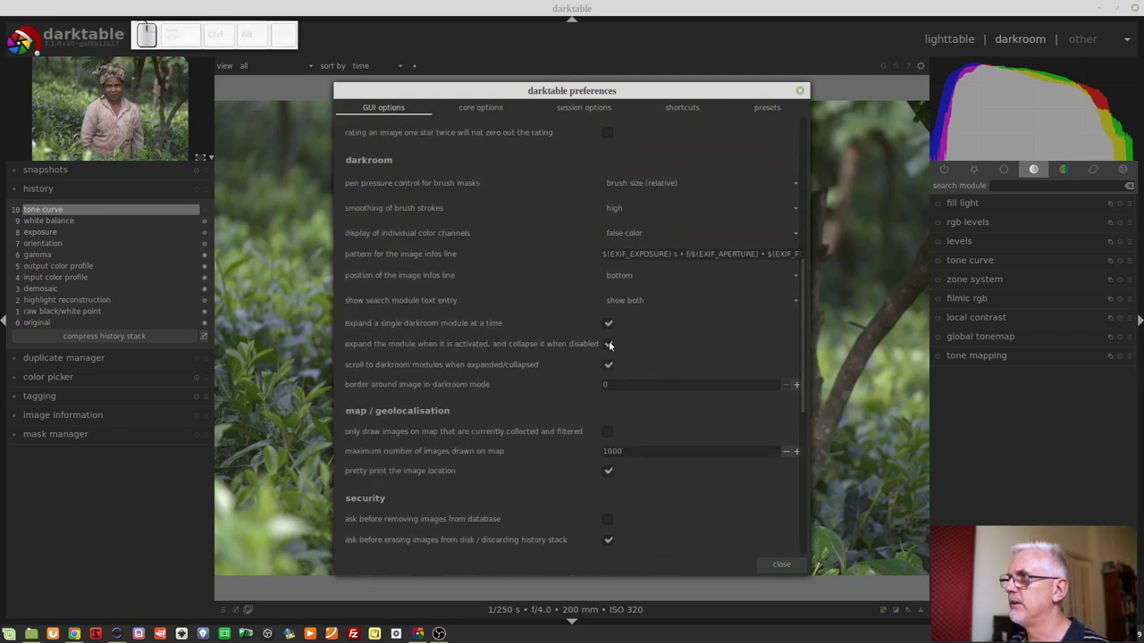
{"action": "left_click", "coordinate": [609, 351]}
{"action": "left_click", "coordinate": [772, 567]}
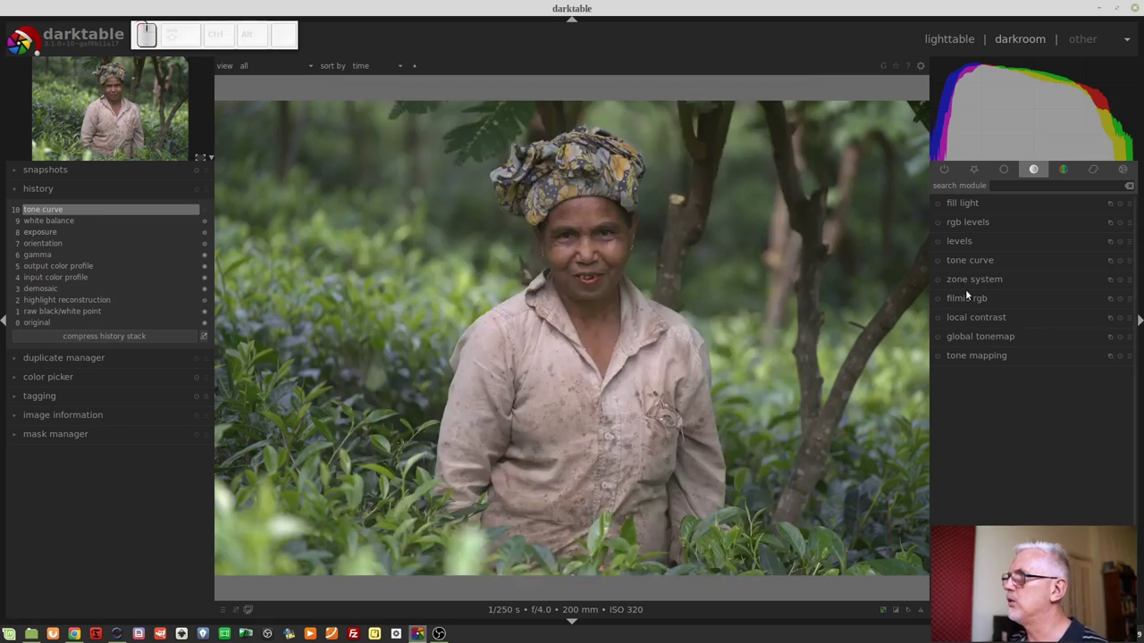
{"action": "left_click", "coordinate": [938, 262]}
{"action": "left_click", "coordinate": [944, 264]}
{"action": "left_click", "coordinate": [944, 265]}
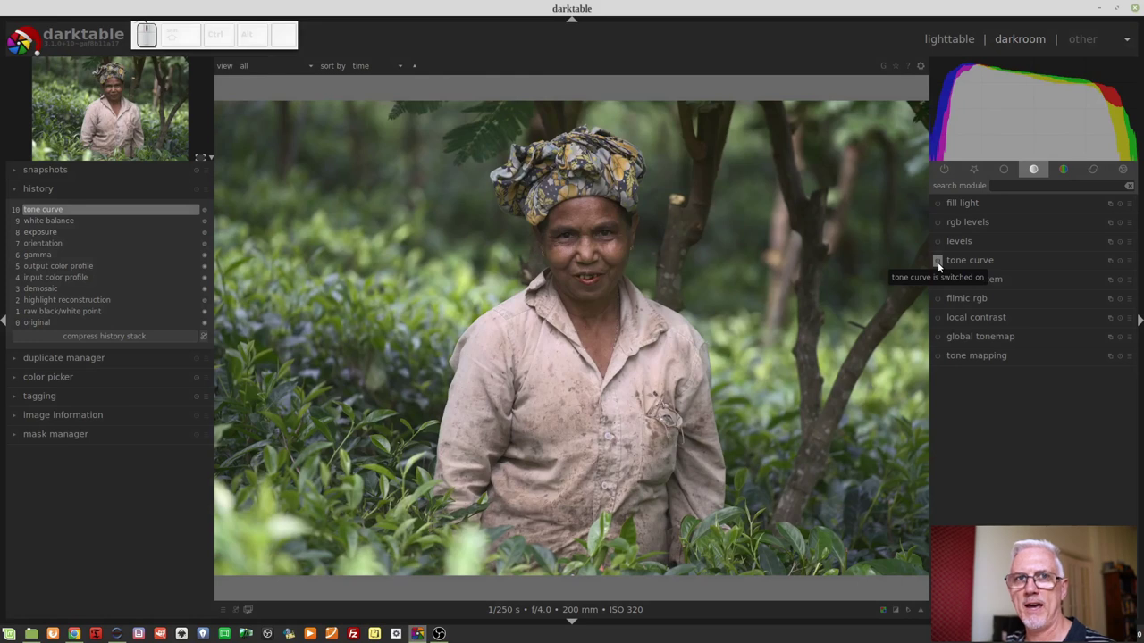
{"action": "left_click", "coordinate": [944, 264]}
{"action": "left_click", "coordinate": [944, 265]}
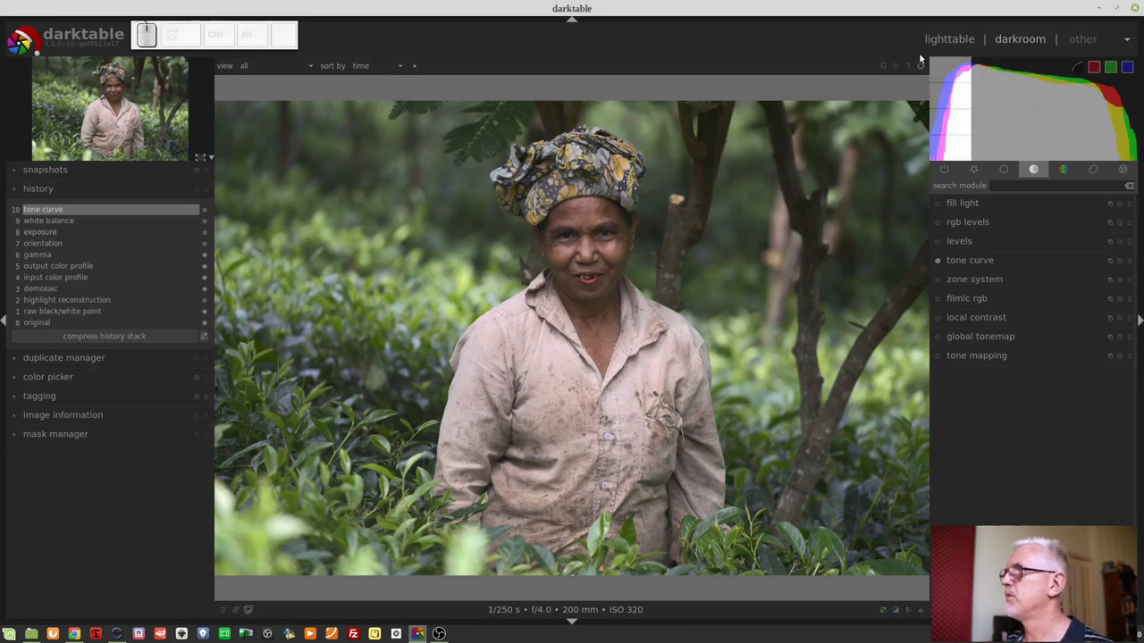
- Re-enable the expand/collapse-on-toggle preference and close preferences
{"action": "left_click", "coordinate": [925, 71]}
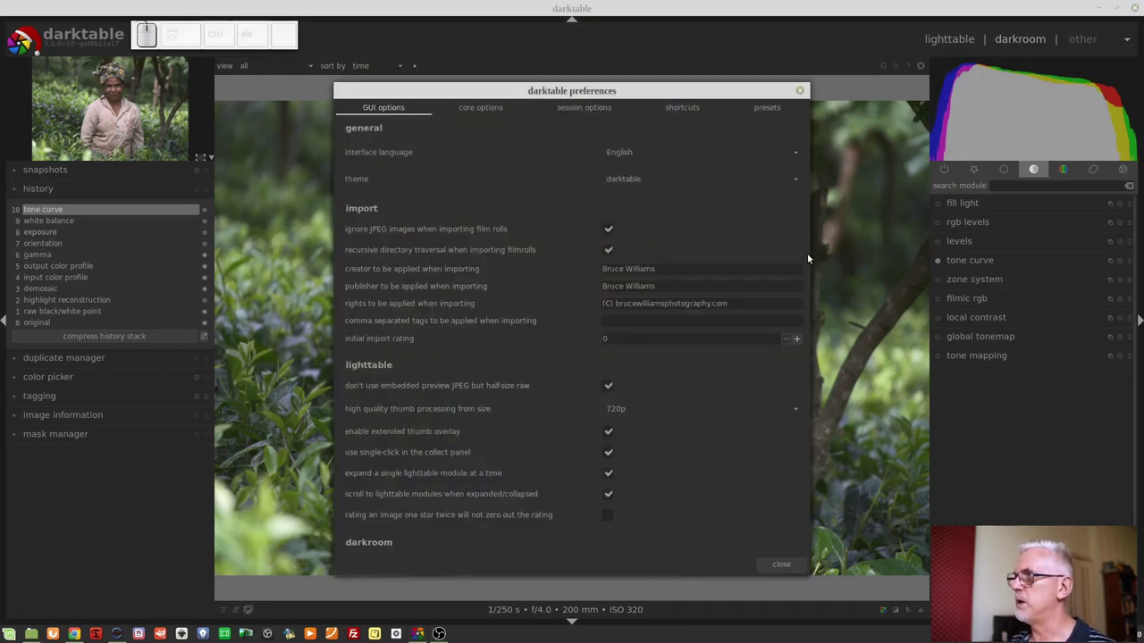
{"action": "left_click", "coordinate": [807, 271]}
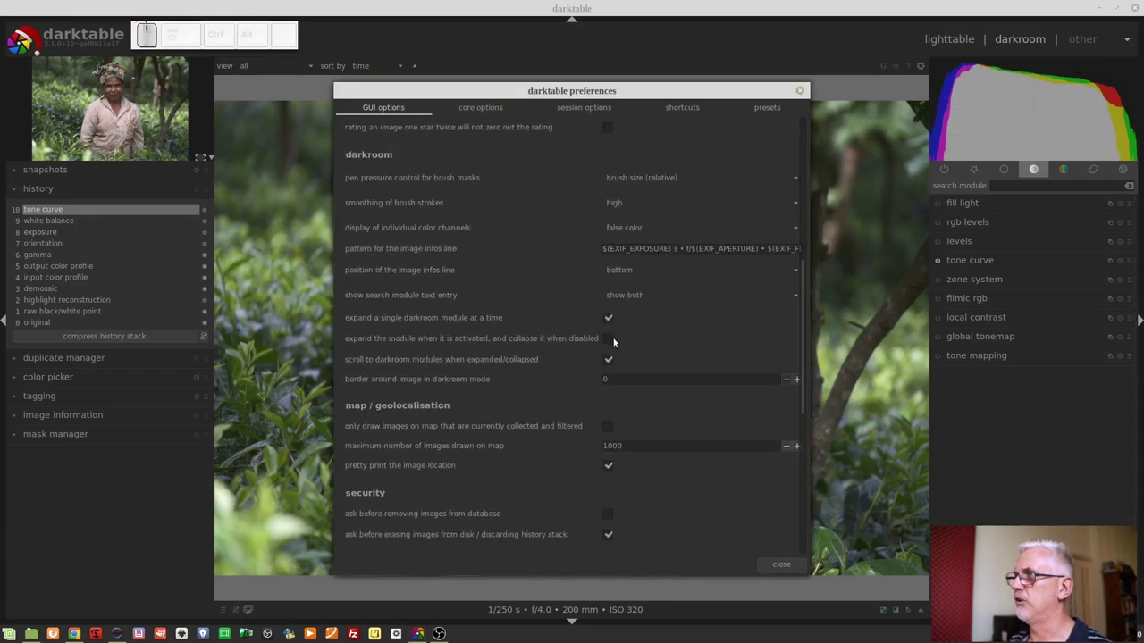
{"action": "left_click", "coordinate": [608, 350]}
{"action": "left_click", "coordinate": [608, 351]}
{"action": "left_click", "coordinate": [609, 351]}
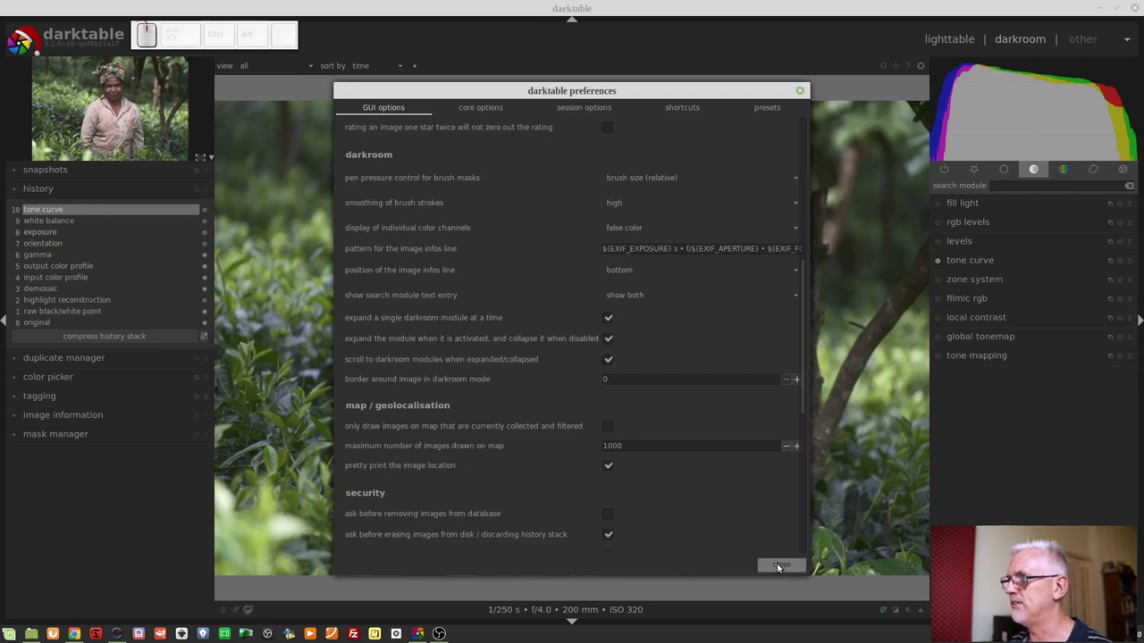
{"action": "left_click", "coordinate": [778, 572]}
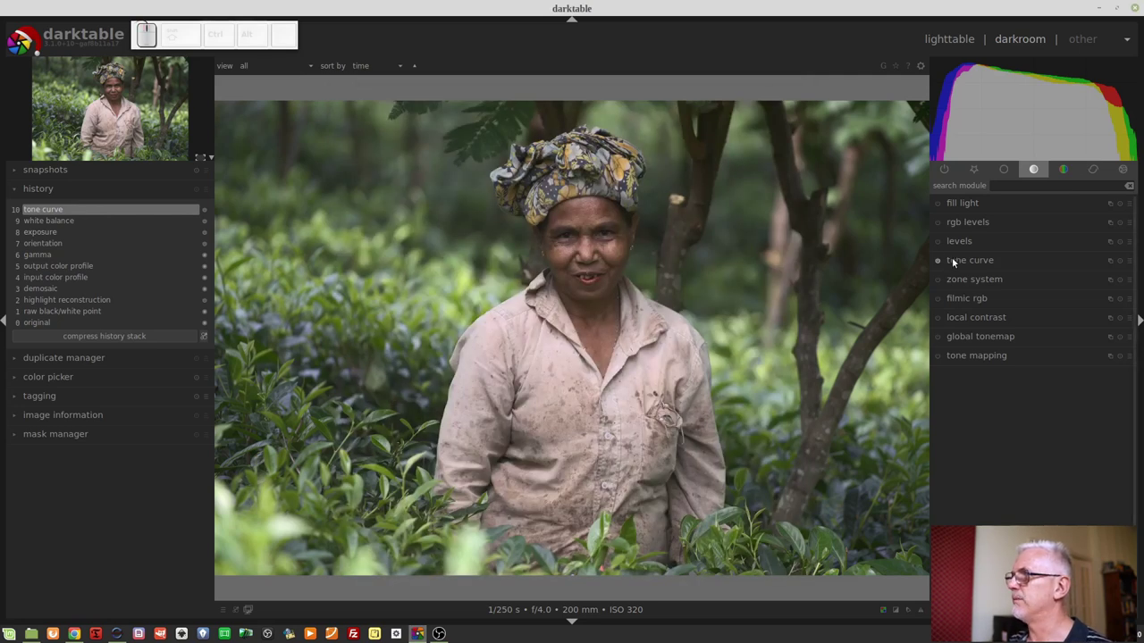
- Toggle the tone curve once more, then bring up preferences on the interface options
{"action": "middle_click", "coordinate": [938, 266]}
{"action": "left_click", "coordinate": [938, 265]}
{"action": "scroll", "scroll_direction": "up", "scroll_amount": 3}
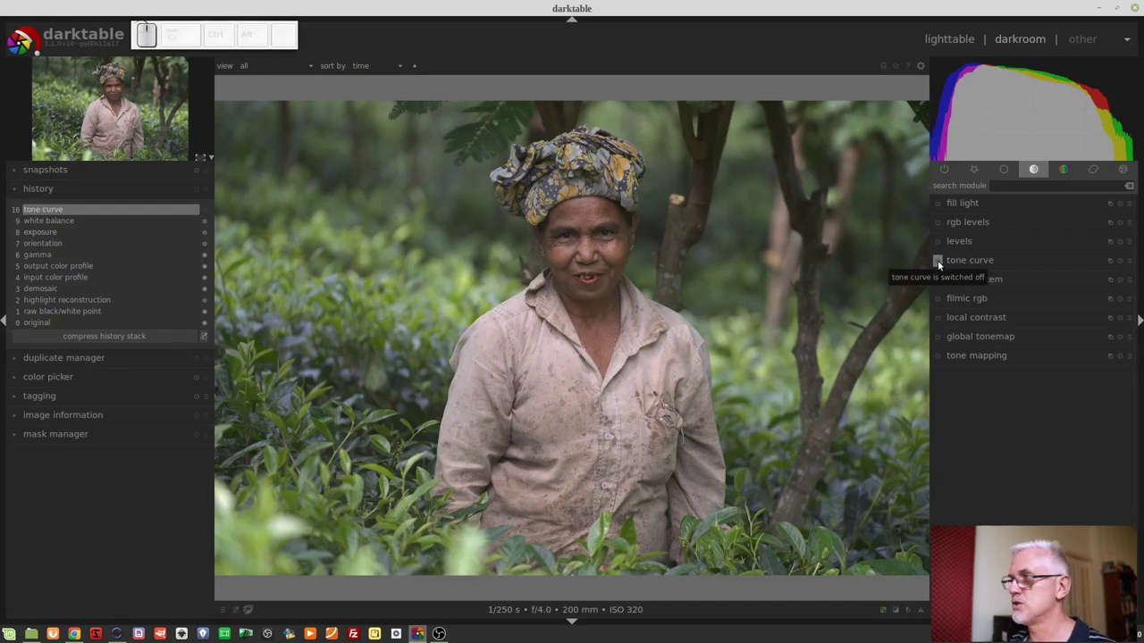
{"action": "left_click", "coordinate": [944, 263]}
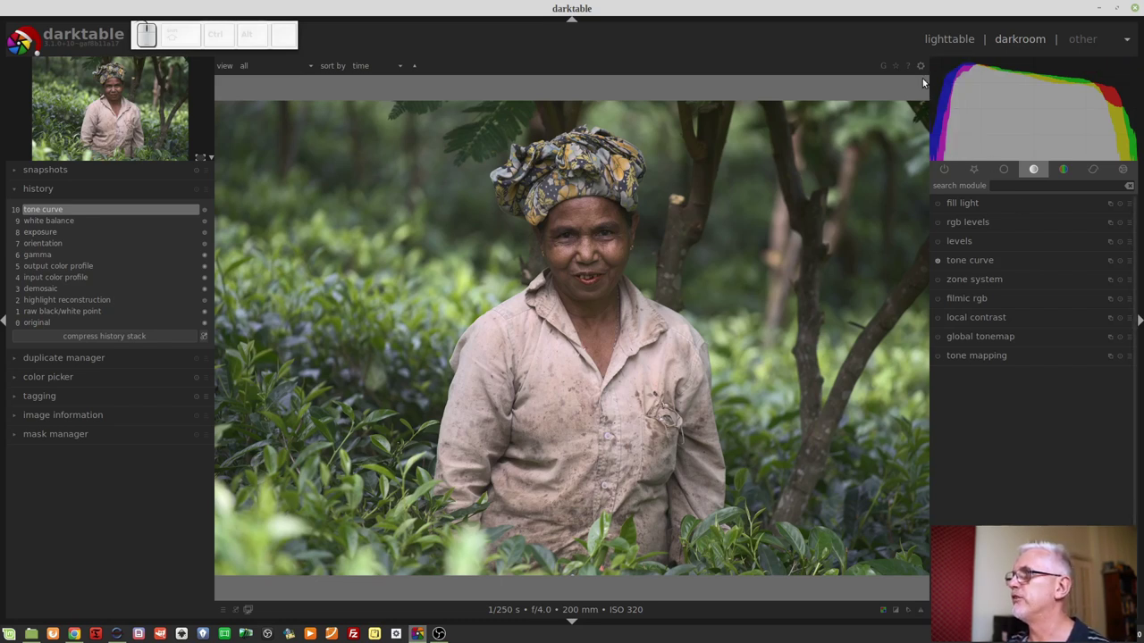
{"action": "left_click", "coordinate": [920, 73]}
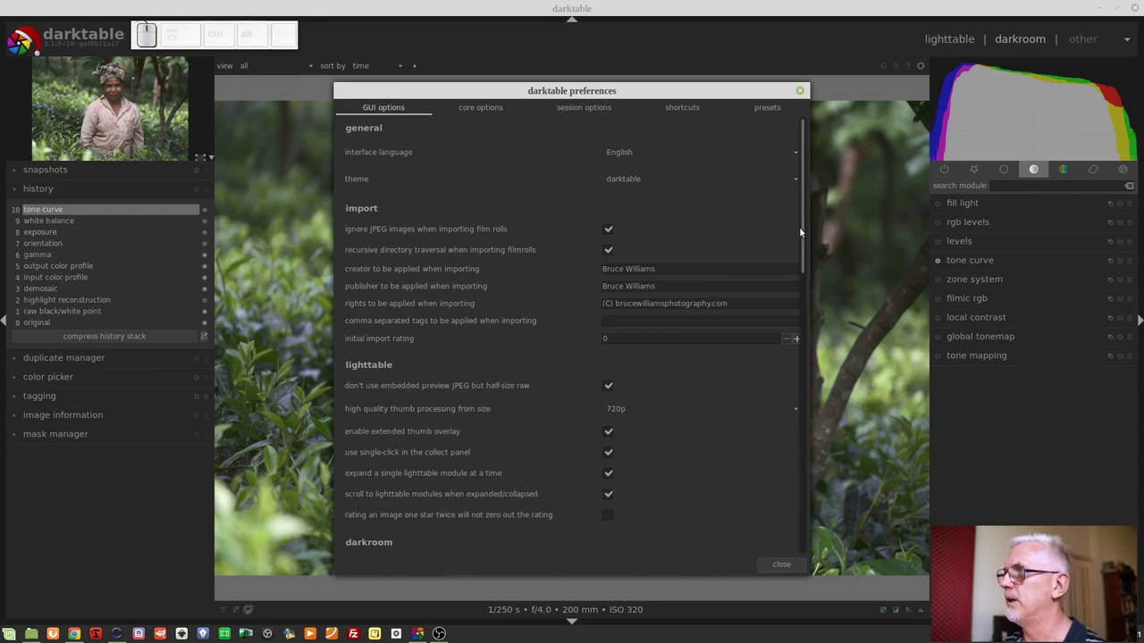
- Review the GUI options and close the preferences dialog
{"action": "left_click", "coordinate": [803, 246]}
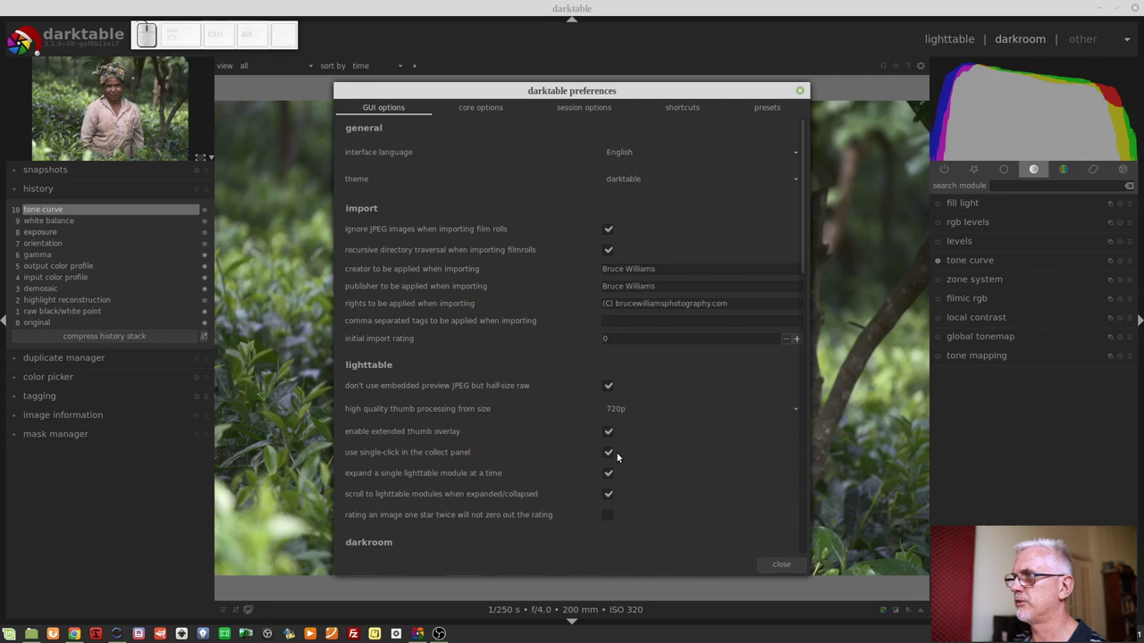
{"action": "left_click", "coordinate": [789, 567]}
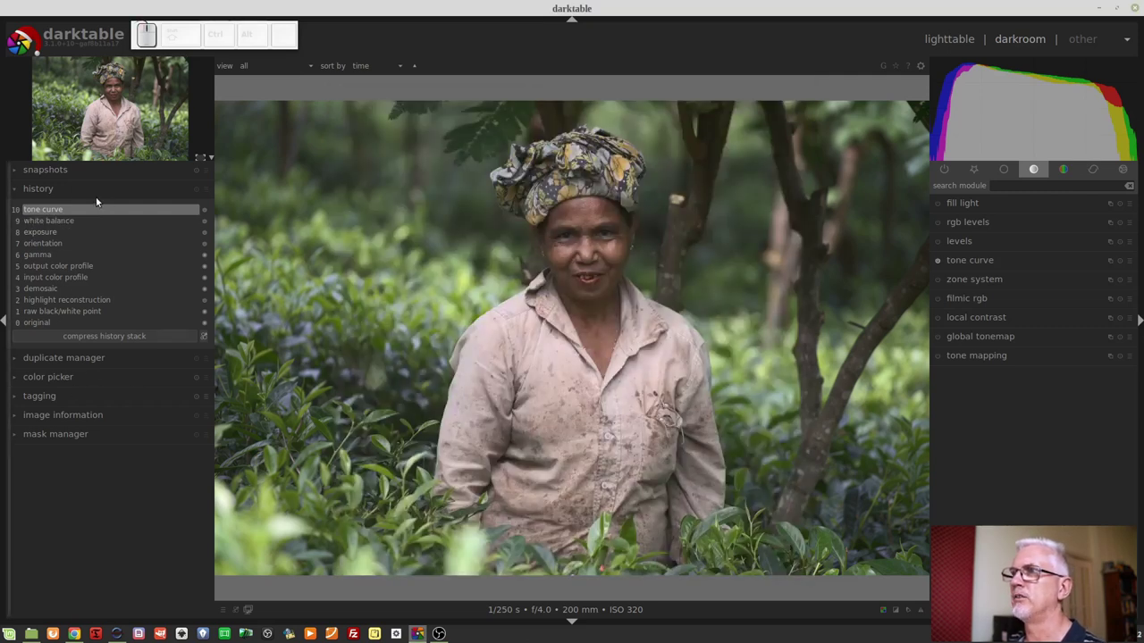
- In lighttable, browse the collection by years 2012 and 2016, then by film roll
{"action": "left_click", "coordinate": [950, 48]}
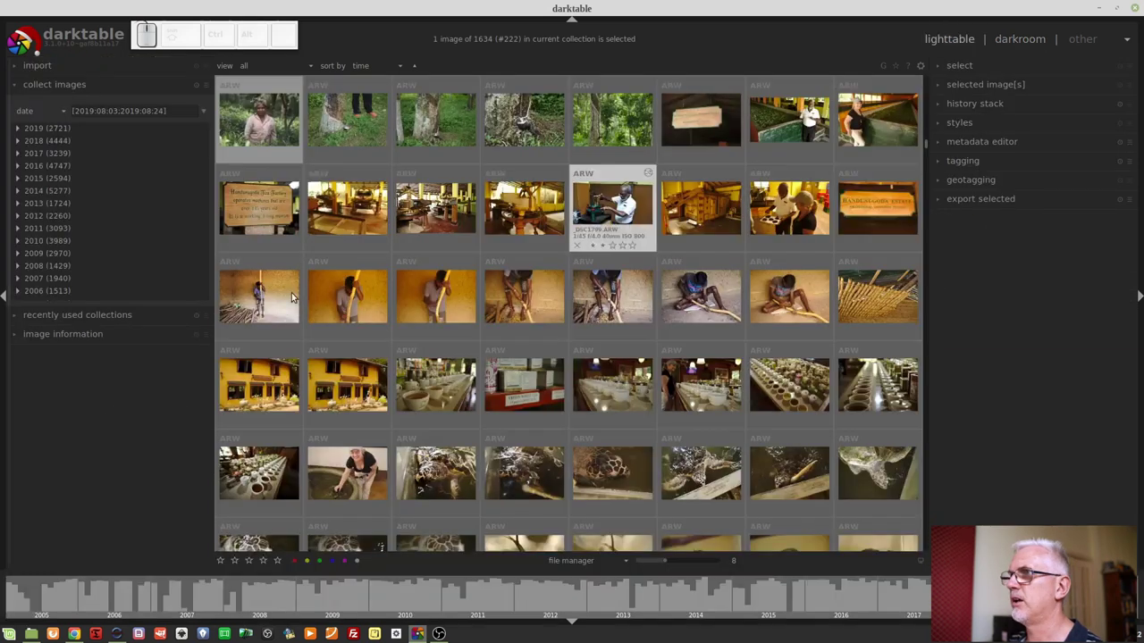
{"action": "left_click", "coordinate": [43, 184]}
{"action": "left_click", "coordinate": [55, 214]}
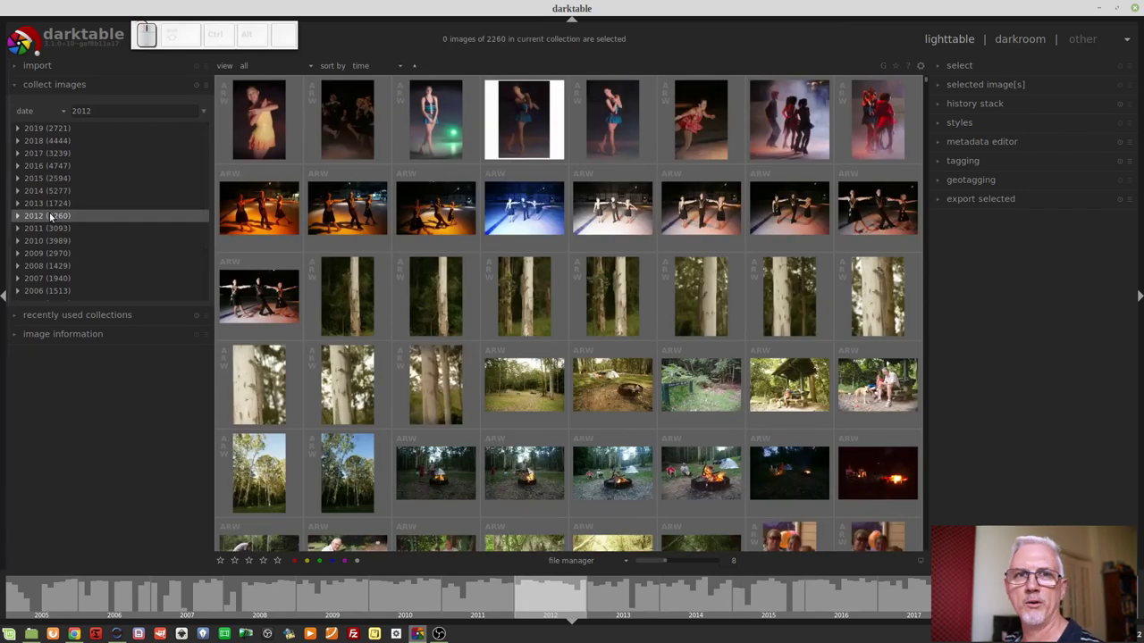
{"action": "left_click", "coordinate": [203, 87]}
{"action": "left_click", "coordinate": [125, 225]}
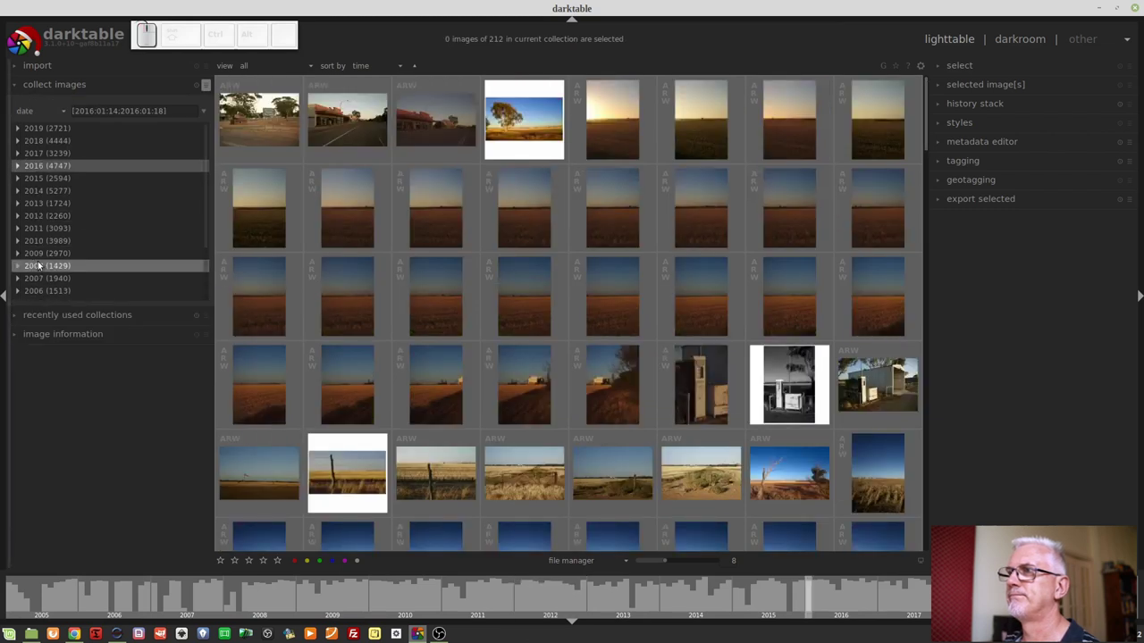
{"action": "left_click", "coordinate": [43, 259]}
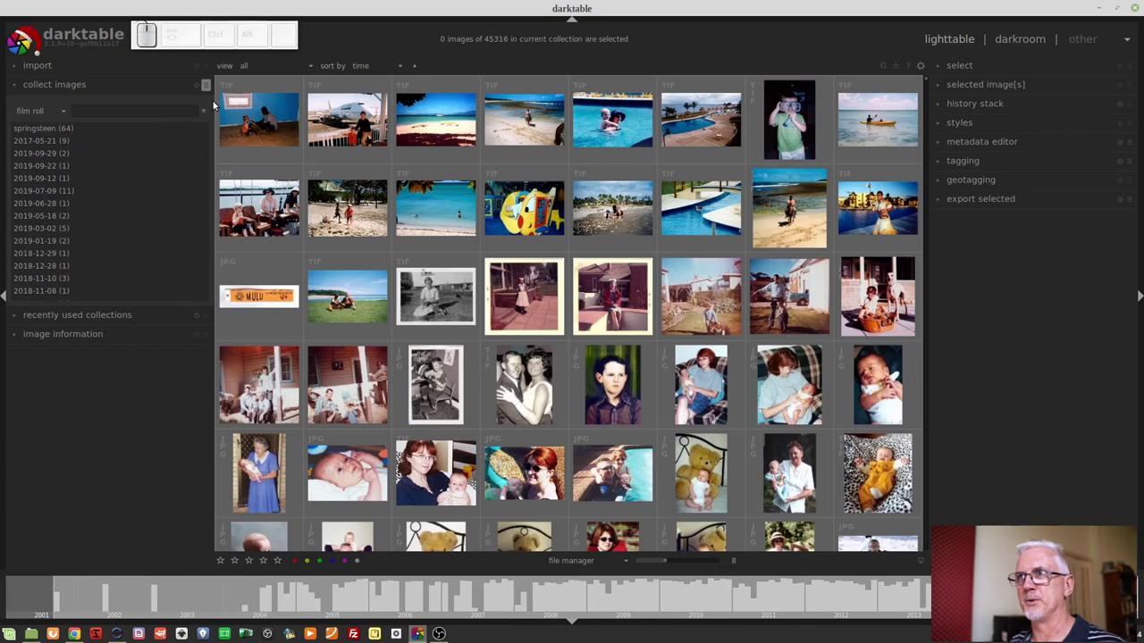
- Apply the saved 9–10 August 2018 collection preset showing 142 photos
{"action": "left_click", "coordinate": [208, 91]}
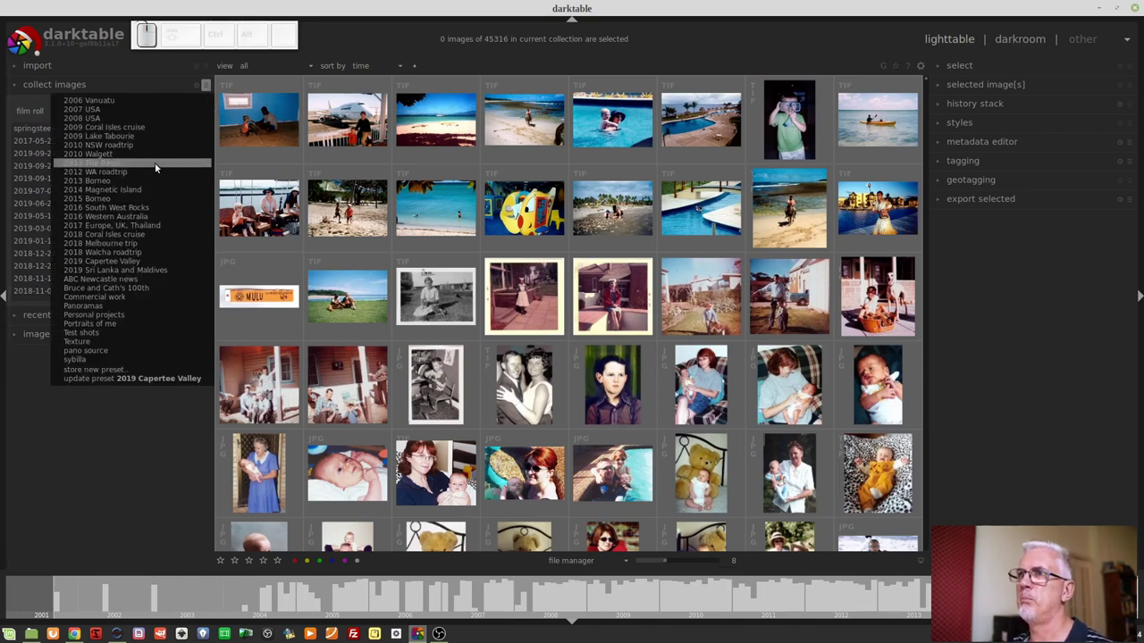
{"action": "left_click", "coordinate": [151, 259]}
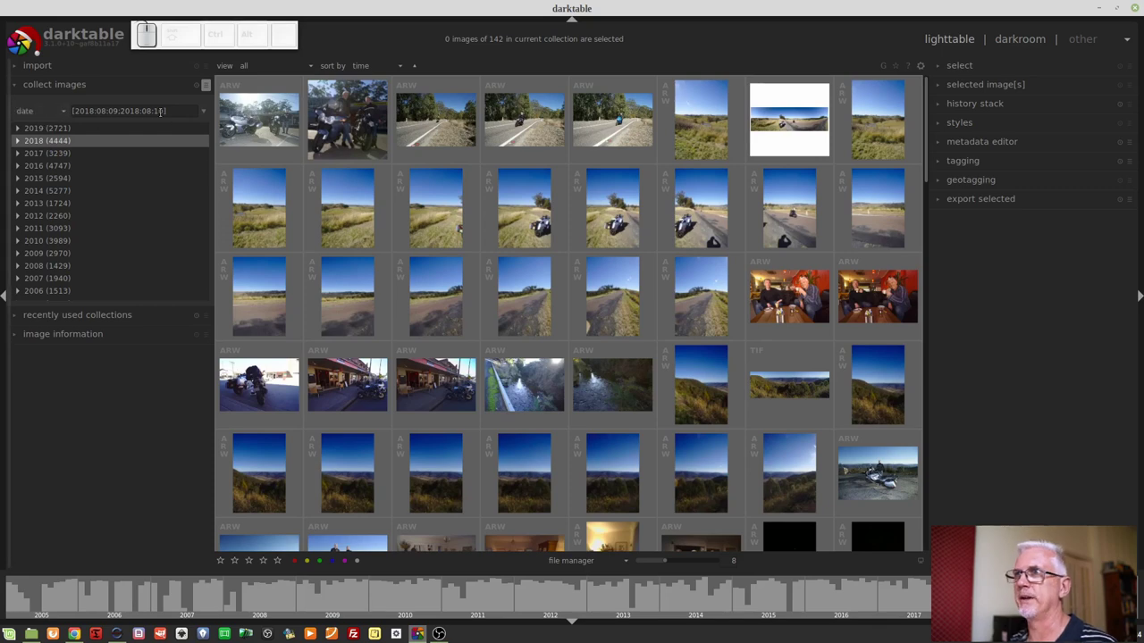
{"action": "scroll", "scroll_direction": "down", "scroll_amount": 3}
{"action": "scroll", "scroll_direction": "up", "scroll_amount": 3}
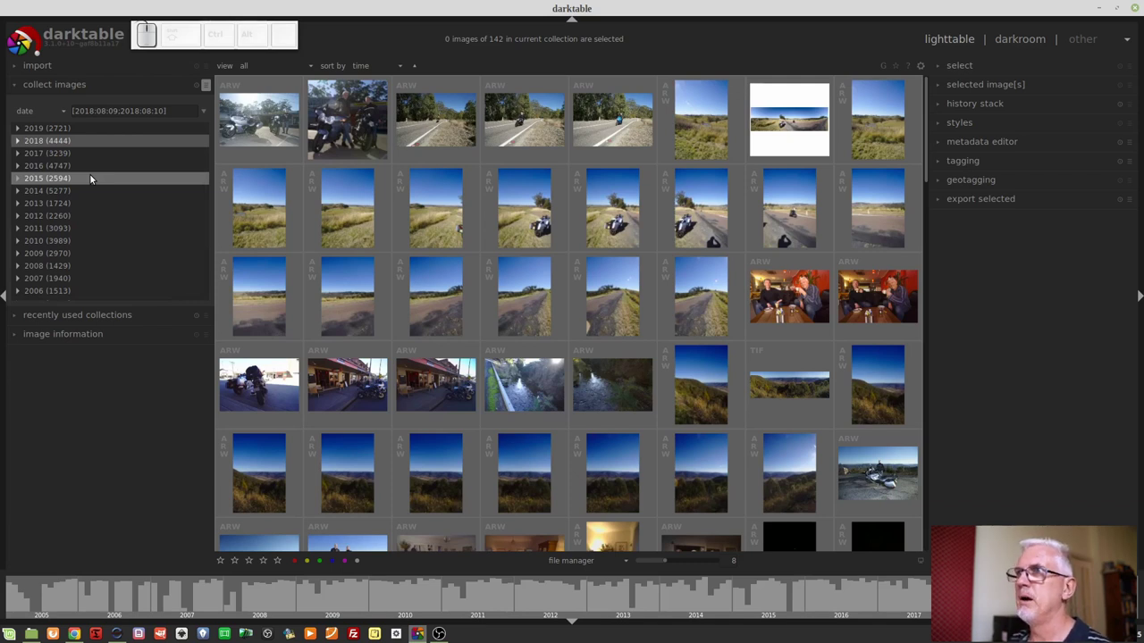
- Reset collect images and filter by capture date 2019:01:01;2019:02:28
{"action": "left_click", "coordinate": [194, 90]}
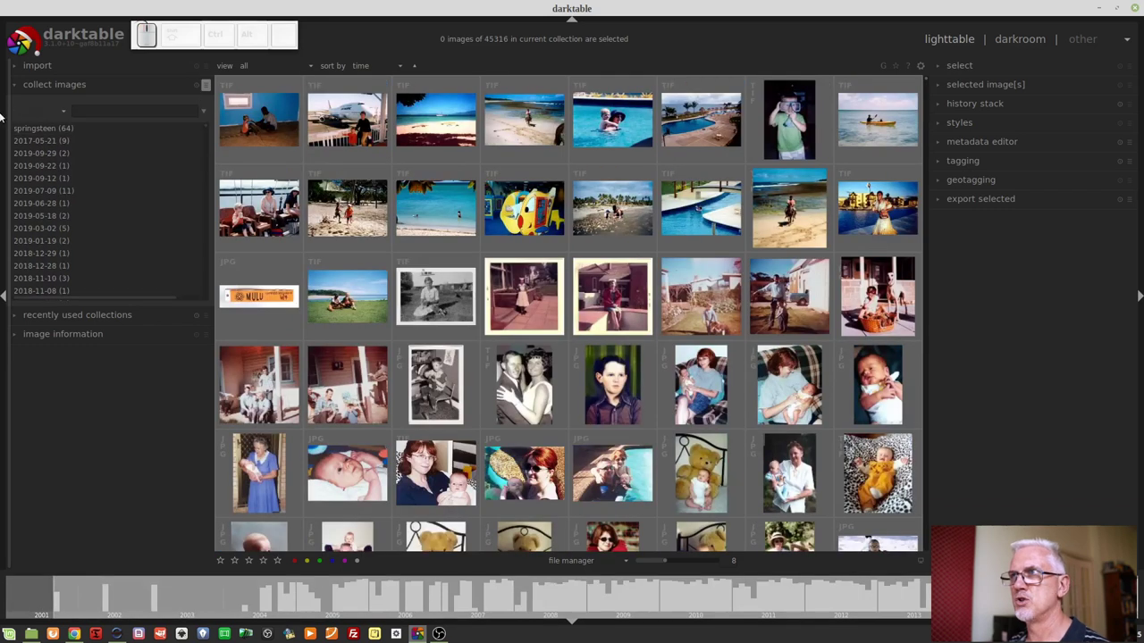
{"action": "left_click", "coordinate": [27, 119]}
{"action": "left_click", "coordinate": [21, 113]}
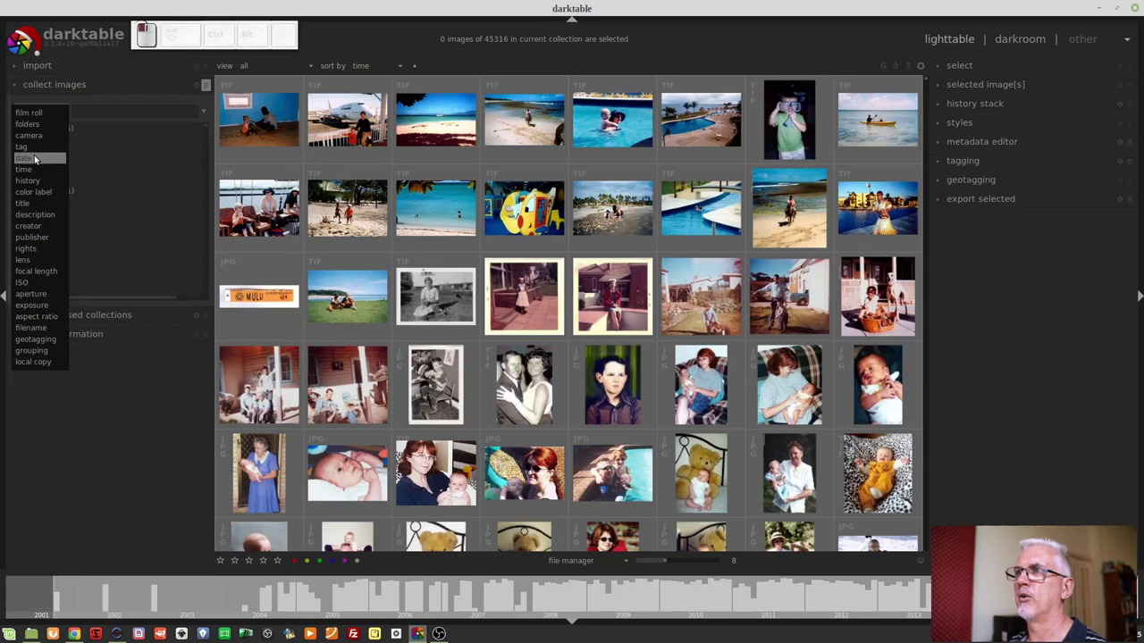
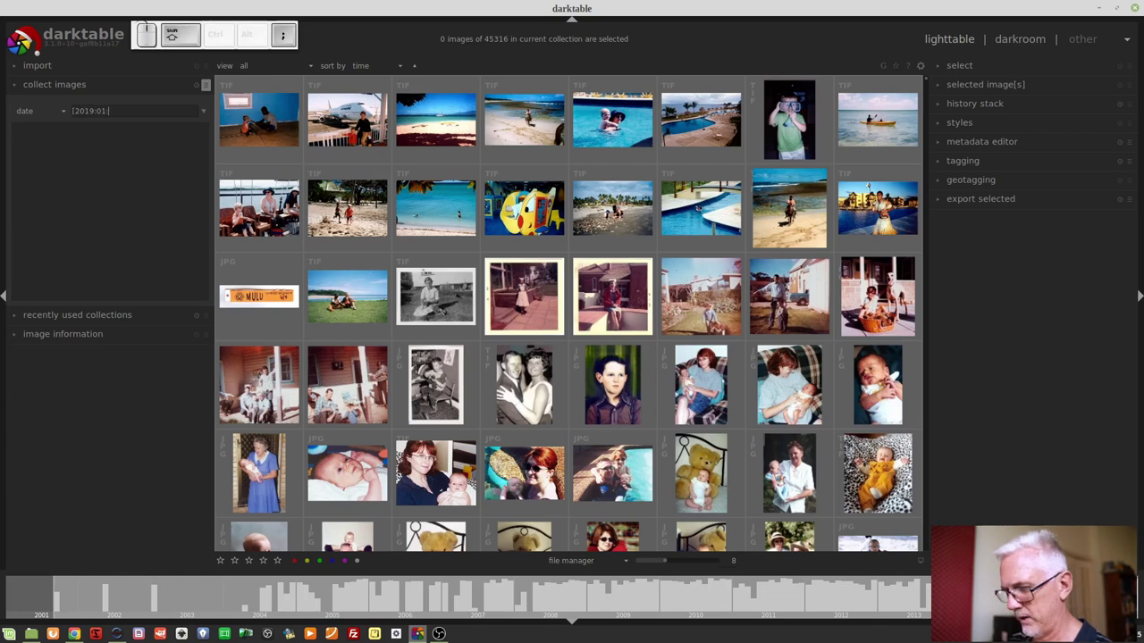
{"action": "key", "text": ";"}
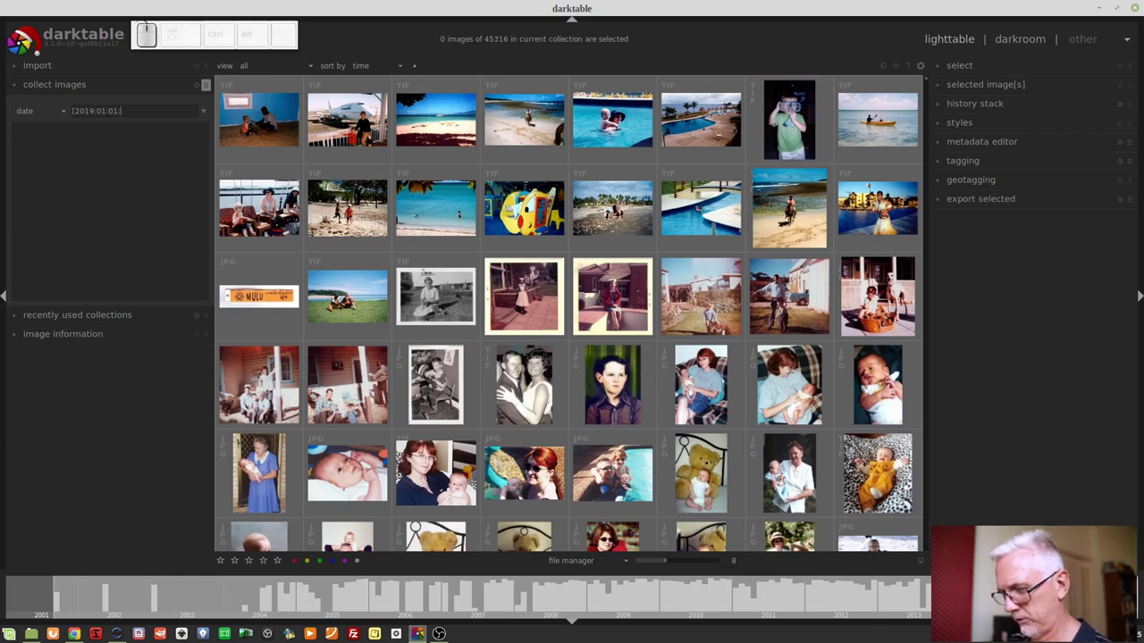
{"action": "key", "text": "shift+;"}
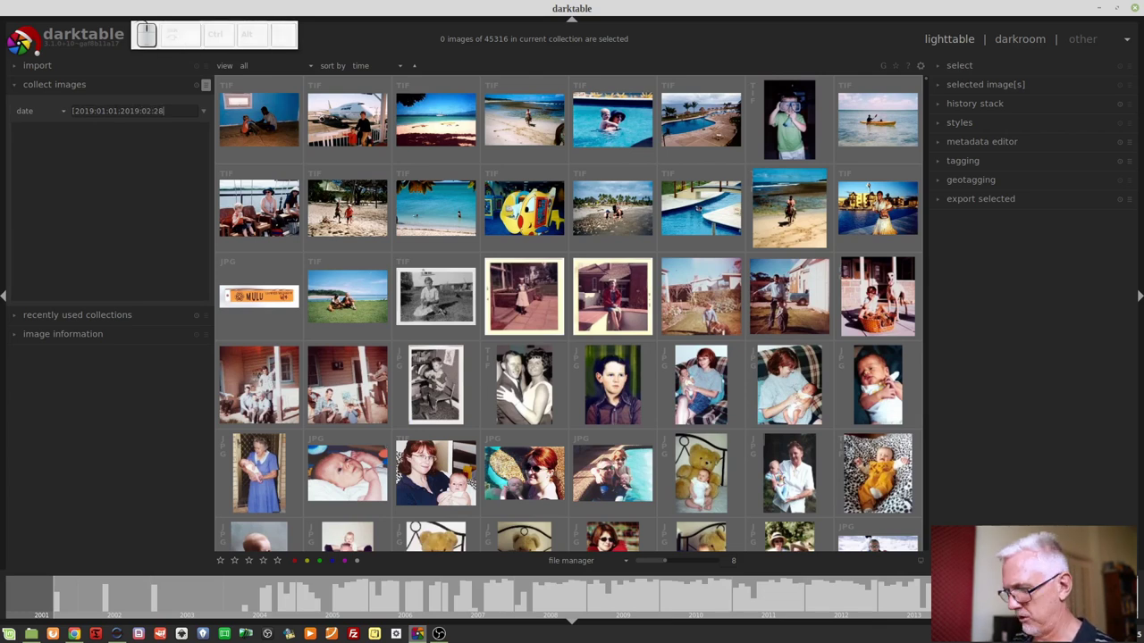
{"action": "key", "text": "]"}
{"action": "key", "text": "Return"}
- Browse the filtered thumbnails and open the rose-lined village street photo in darkroom
{"action": "scroll", "scroll_direction": "down", "scroll_amount": 3}
{"action": "scroll", "scroll_direction": "down", "scroll_amount": 3}
{"action": "scroll", "scroll_direction": "up", "scroll_amount": 3}
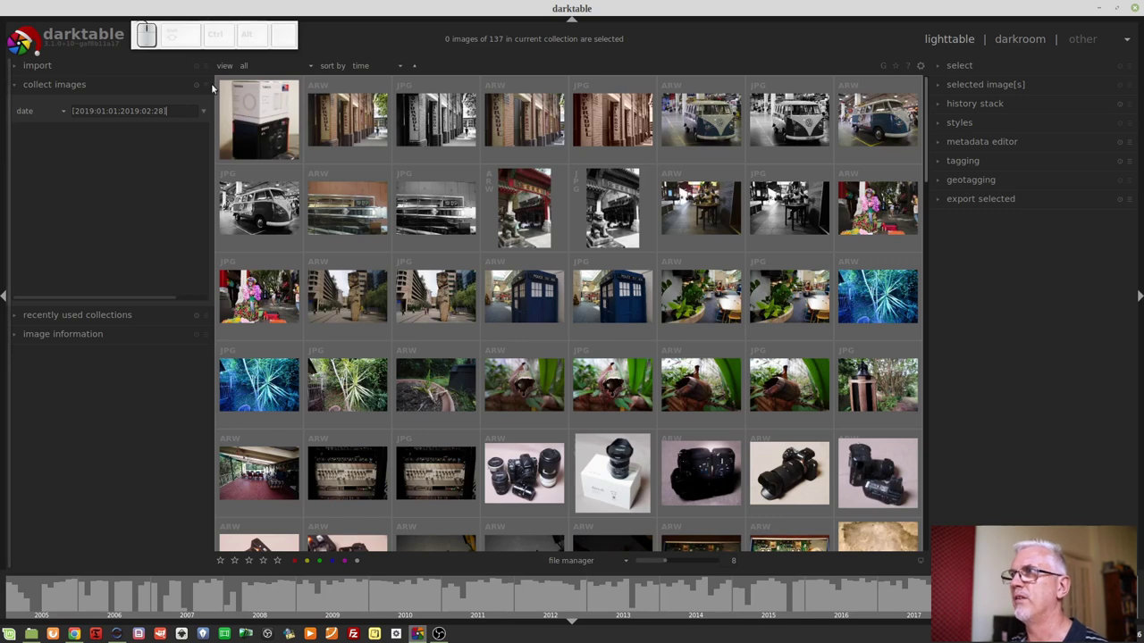
{"action": "left_click", "coordinate": [210, 91]}
- Darken the midtones with the tone curve and add a drawn gradient mask to it
{"action": "left_click", "coordinate": [146, 225]}
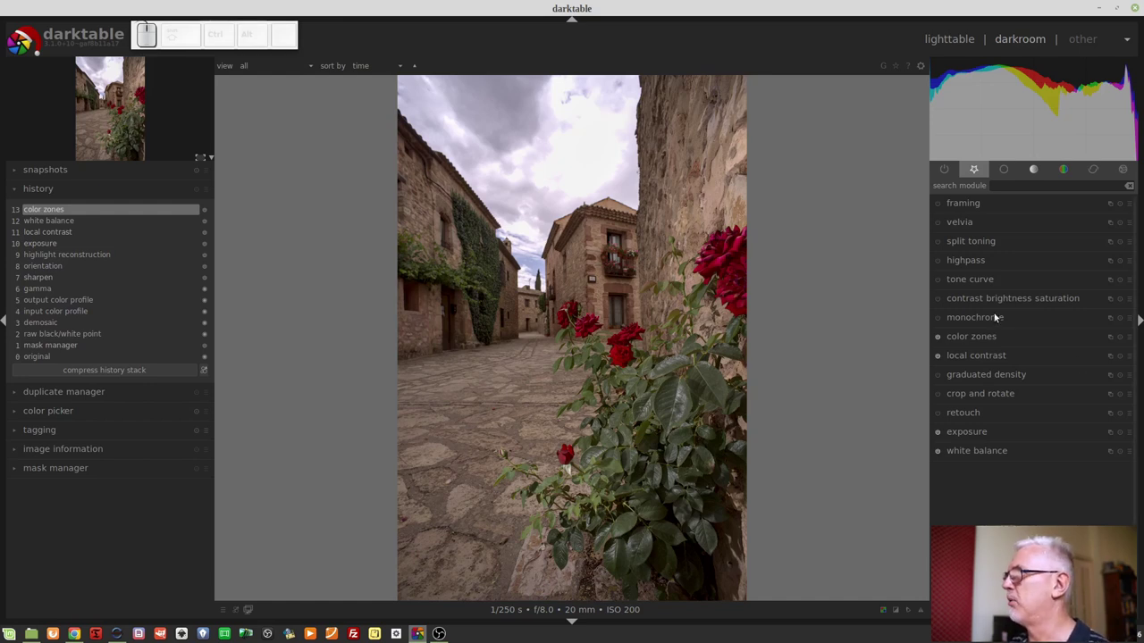
{"action": "left_click", "coordinate": [997, 290]}
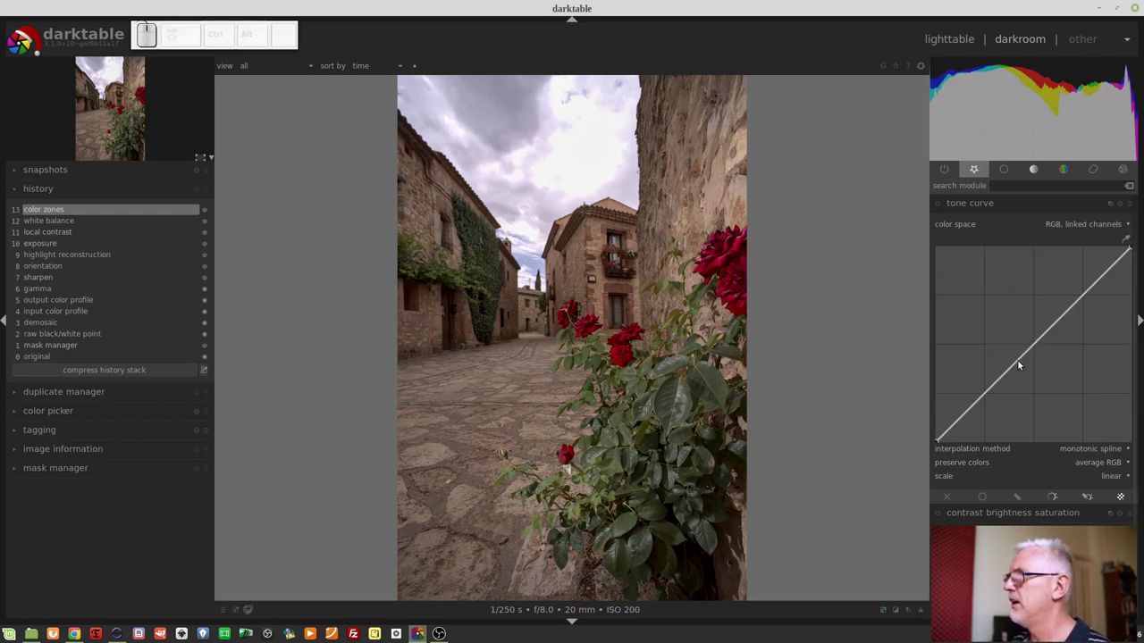
{"action": "left_click_drag", "start_coordinate": [1018, 368], "coordinate": [1102, 398]}
{"action": "middle_click", "coordinate": [1102, 397]}
{"action": "scroll", "scroll_direction": "up", "scroll_amount": 3}
{"action": "scroll", "scroll_direction": "down", "scroll_amount": 3}
{"action": "scroll", "scroll_direction": "up", "scroll_amount": 3}
{"action": "left_click", "coordinate": [1018, 428]}
{"action": "scroll", "scroll_direction": "up", "scroll_amount": 3}
{"action": "left_click", "coordinate": [1128, 521]}
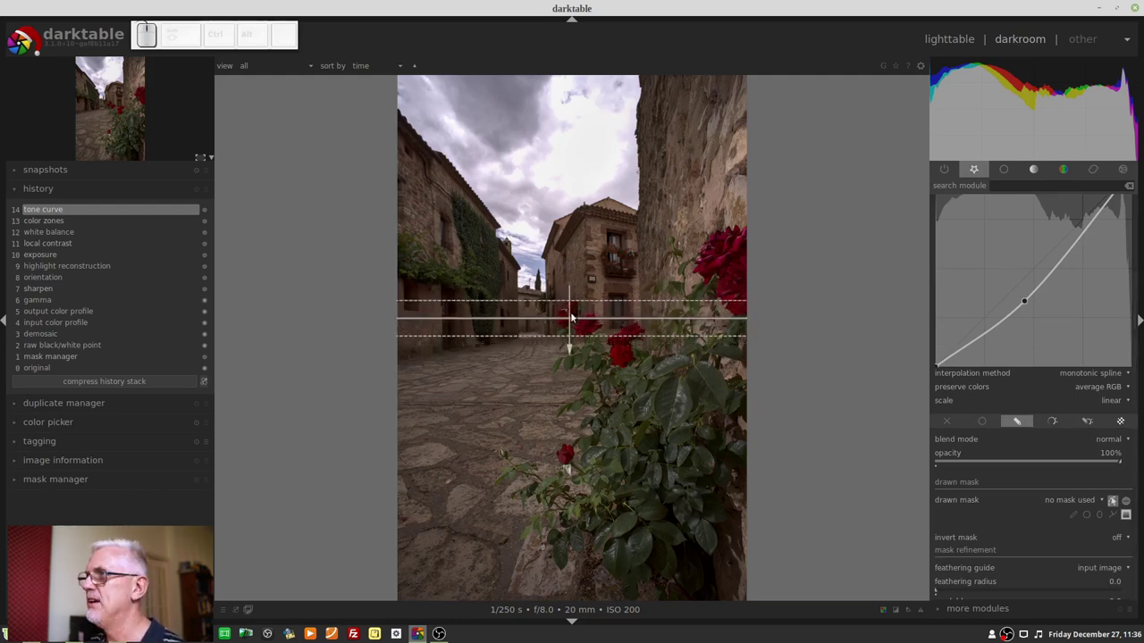
- Apply graduated density and position its gradient horizontally across the sky above the street
{"action": "left_click", "coordinate": [570, 311]}
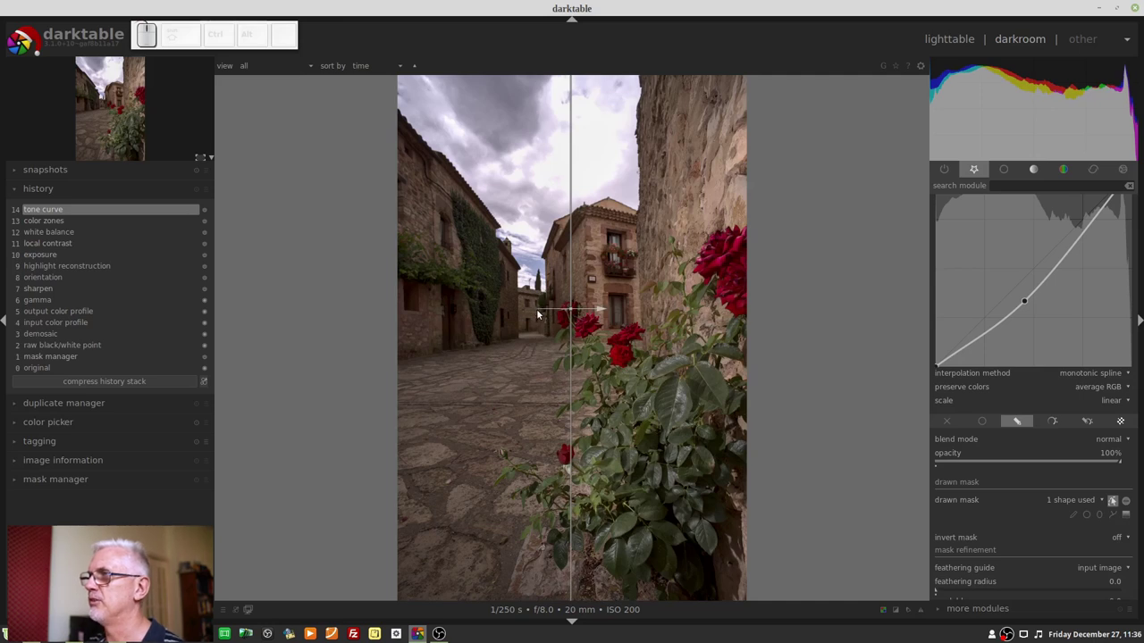
{"action": "left_click_drag", "start_coordinate": [540, 311], "coordinate": [571, 299]}
{"action": "scroll", "scroll_direction": "up", "scroll_amount": 3}
{"action": "scroll", "scroll_direction": "up", "scroll_amount": 3}
{"action": "scroll", "scroll_direction": "up", "scroll_amount": 3}
{"action": "middle_click", "coordinate": [599, 313]}
{"action": "scroll", "scroll_direction": "down", "scroll_amount": 3}
{"action": "middle_click", "coordinate": [594, 316]}
{"action": "scroll", "scroll_direction": "up", "scroll_amount": 3}
{"action": "scroll", "scroll_direction": "down", "scroll_amount": 3}
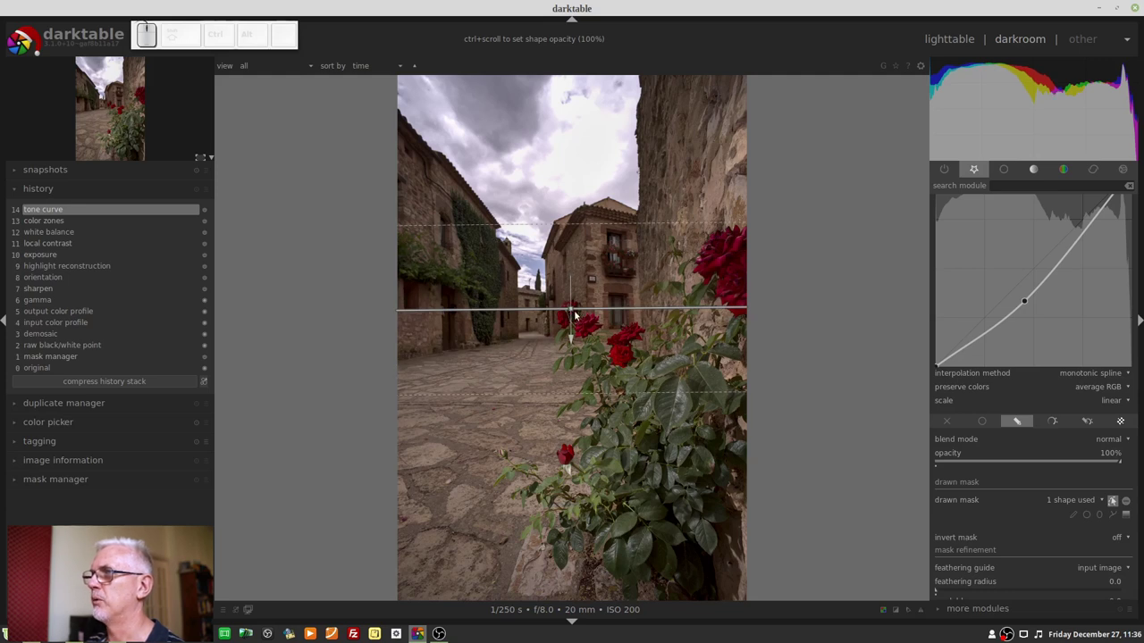
{"action": "left_click_drag", "start_coordinate": [572, 319], "coordinate": [574, 319]}
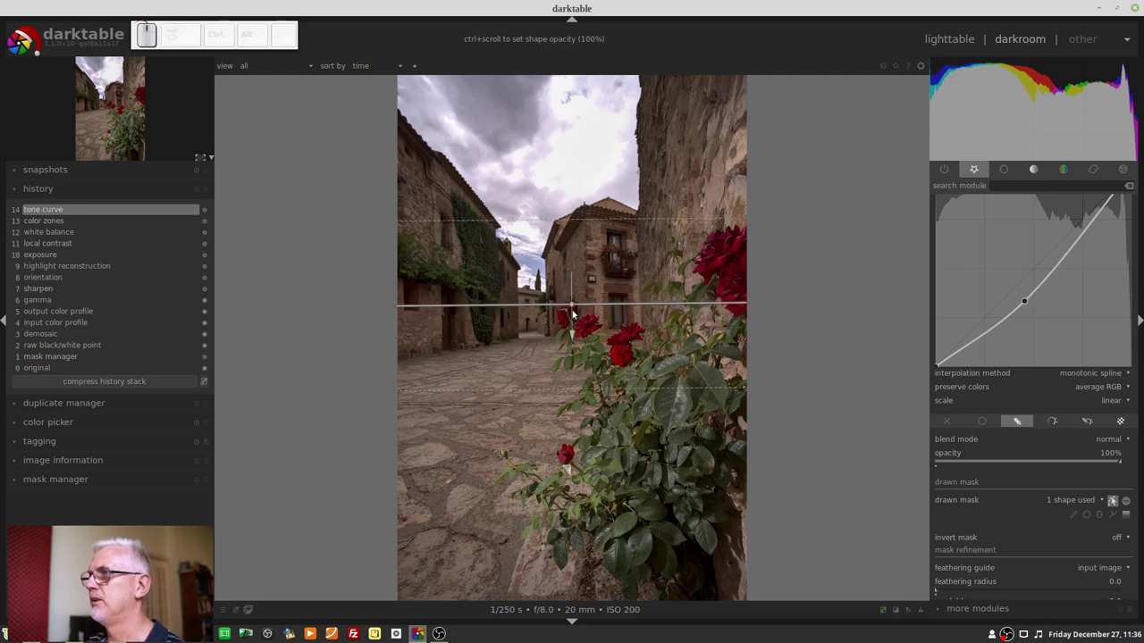
{"action": "left_click_drag", "start_coordinate": [572, 308], "coordinate": [562, 355]}
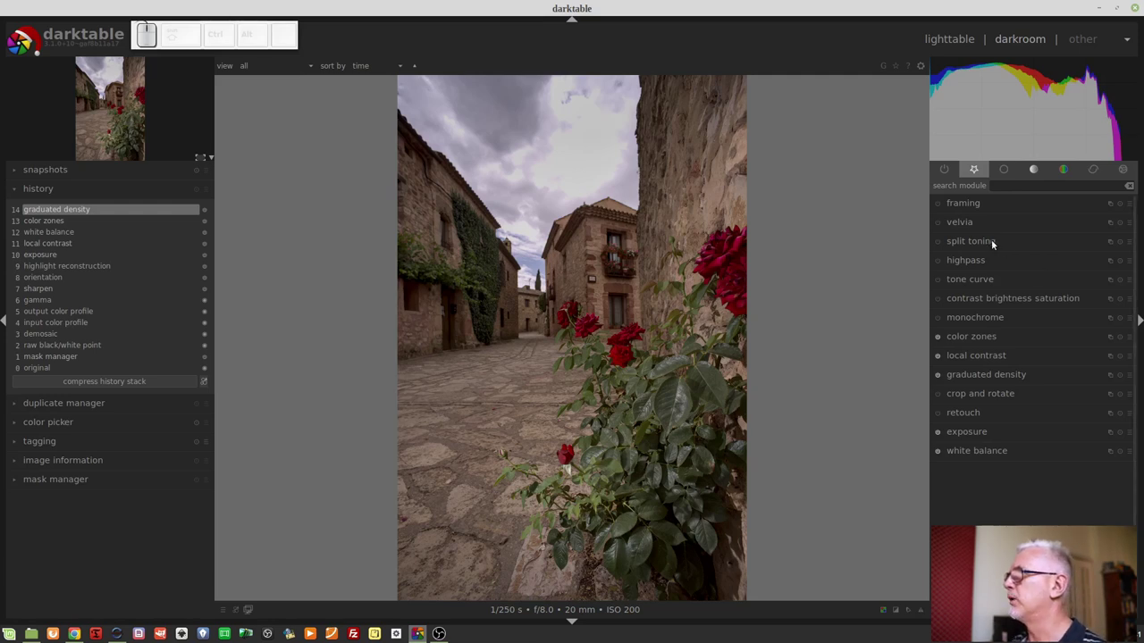
- In split toning, pick a warm shadows hue and raise shadows saturation to about 0.23
{"action": "left_click", "coordinate": [992, 249]}
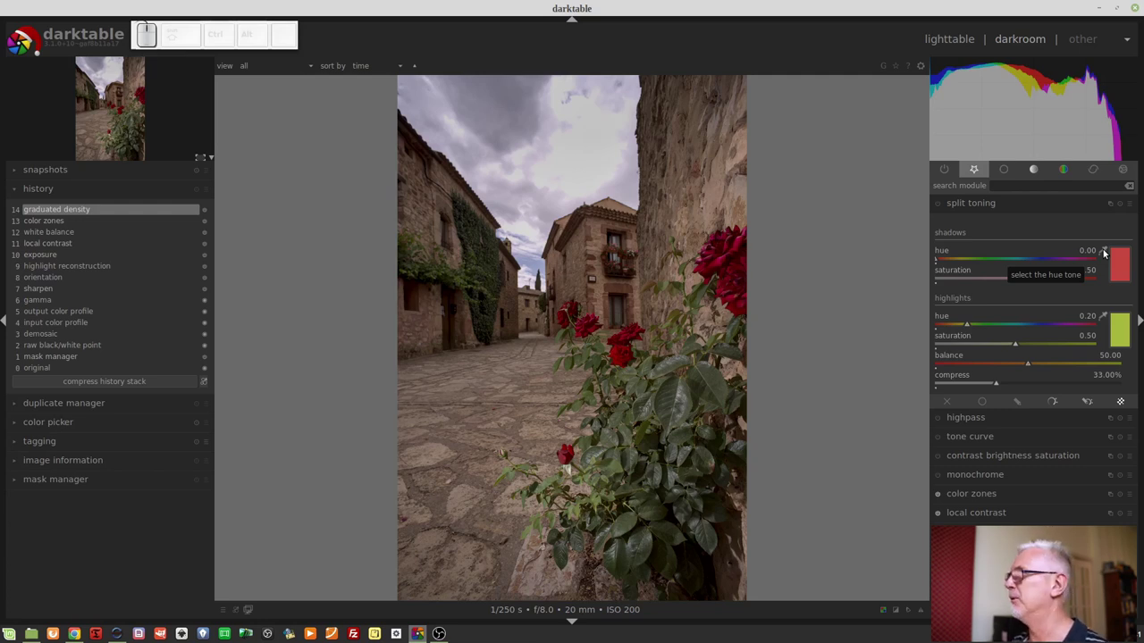
{"action": "left_click", "coordinate": [1104, 259]}
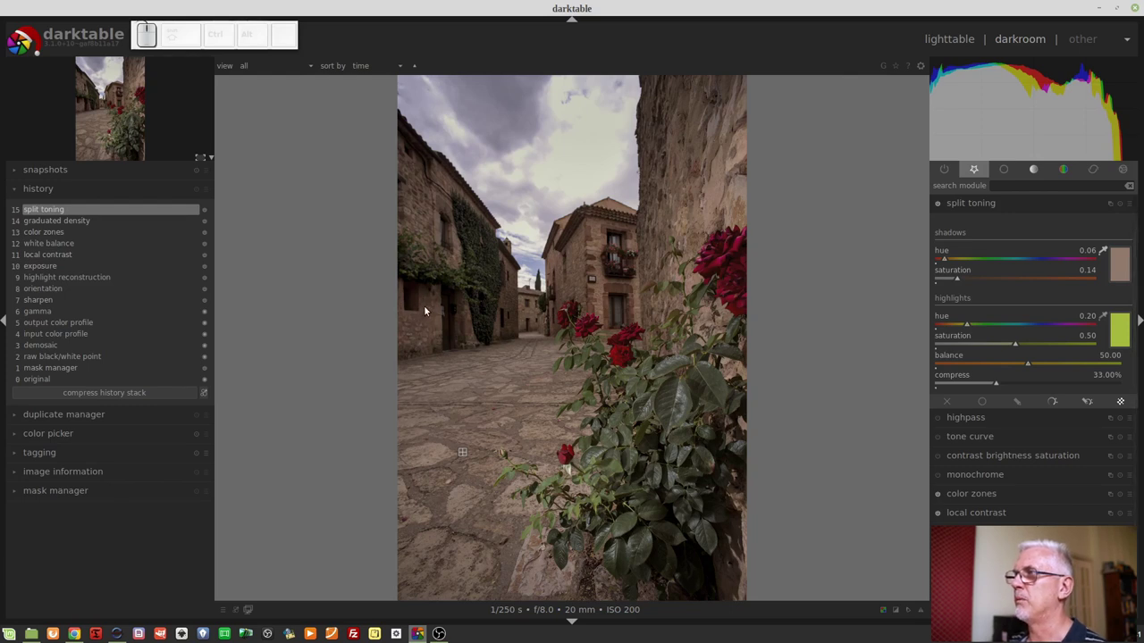
{"action": "left_click", "coordinate": [425, 313]}
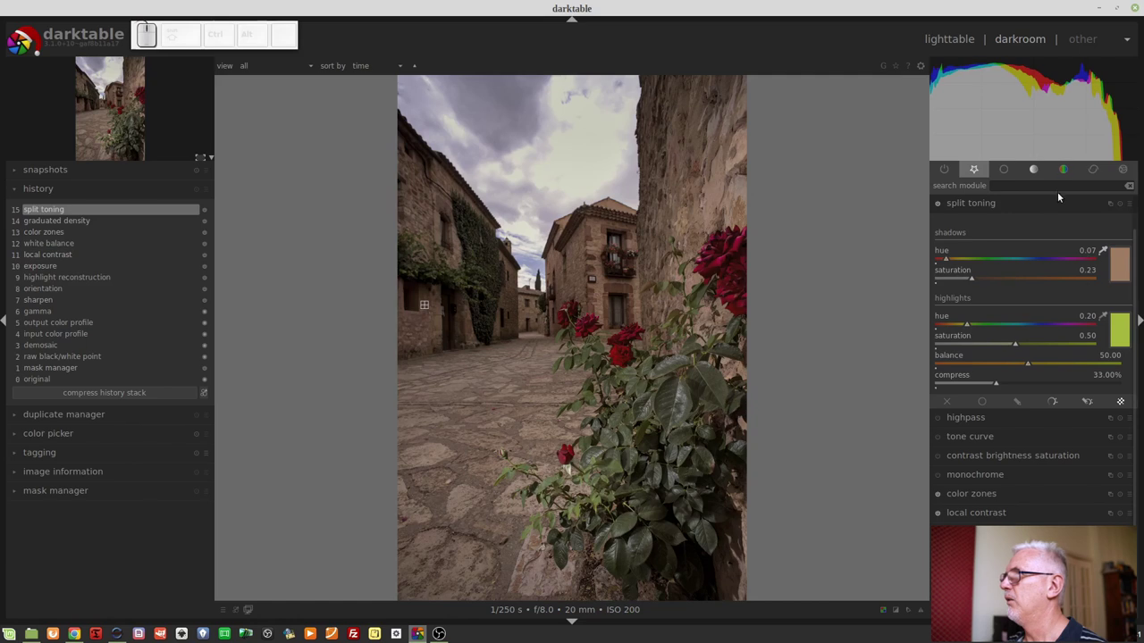
- Set graduated density hue 1.00 and saturation 0.61, then step back in history to remove the tints
{"action": "left_click", "coordinate": [985, 211]}
{"action": "left_click", "coordinate": [1006, 382]}
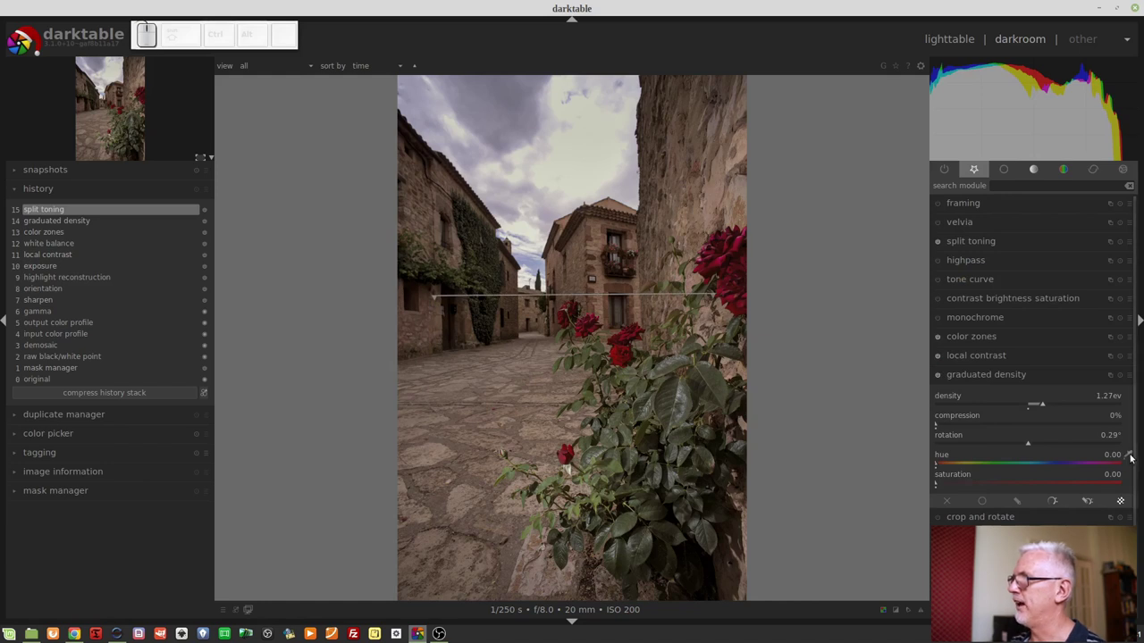
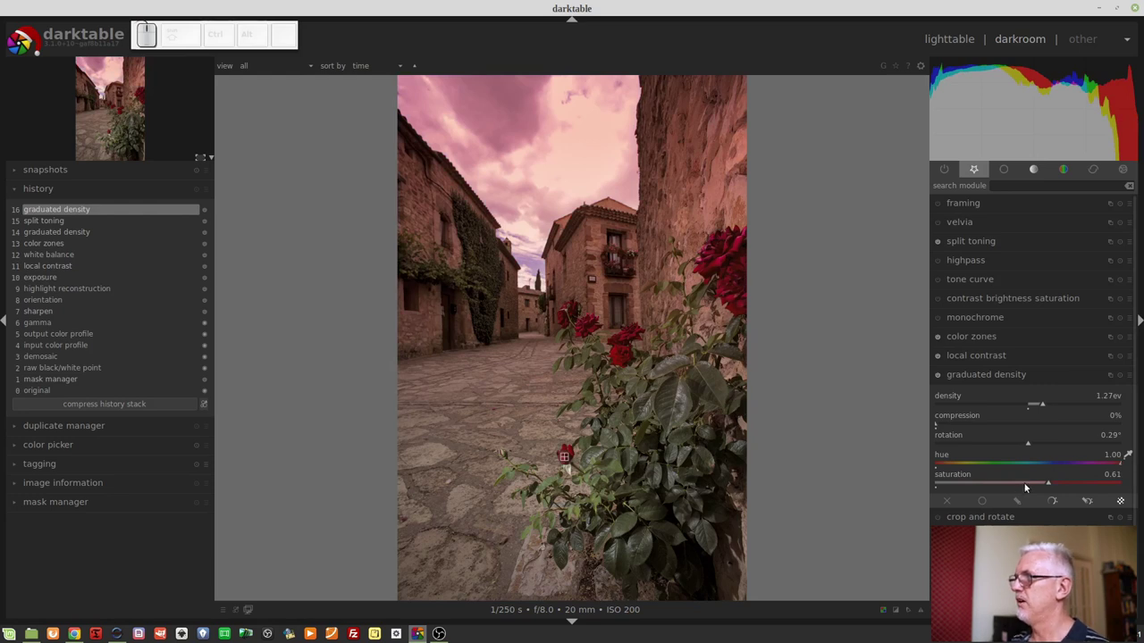
{"action": "left_click_drag", "start_coordinate": [1026, 483], "coordinate": [961, 511]}
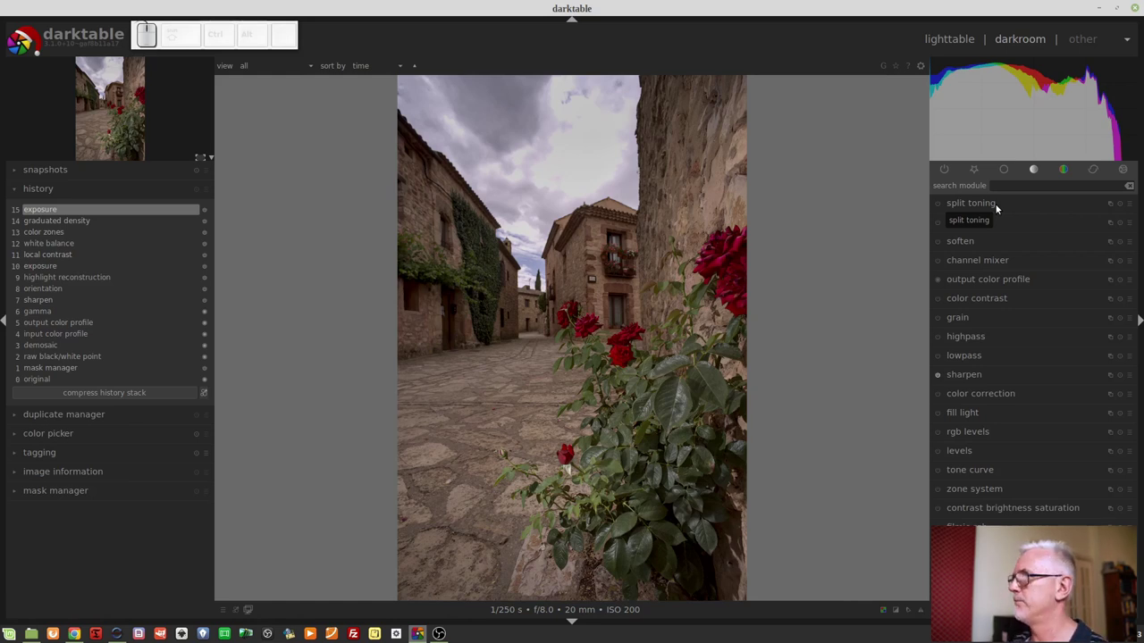
- Reapply split toning with shadows hue about 0.05 and saturation 0.22
{"action": "left_click", "coordinate": [964, 206]}
{"action": "left_click", "coordinate": [1100, 257]}
{"action": "left_click_drag", "start_coordinate": [1106, 260], "coordinate": [424, 323]}
{"action": "left_click", "coordinate": [424, 324]}
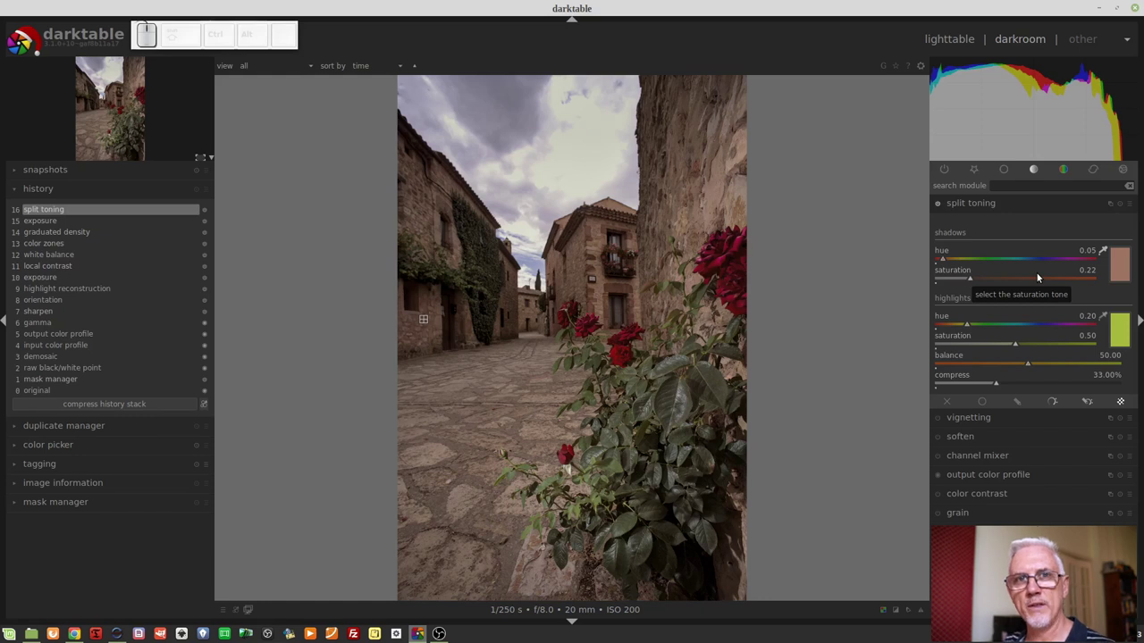
- Switch to the map view and toggle the filmstrip on and off with Ctrl+F
{"action": "left_click", "coordinate": [1105, 254]}
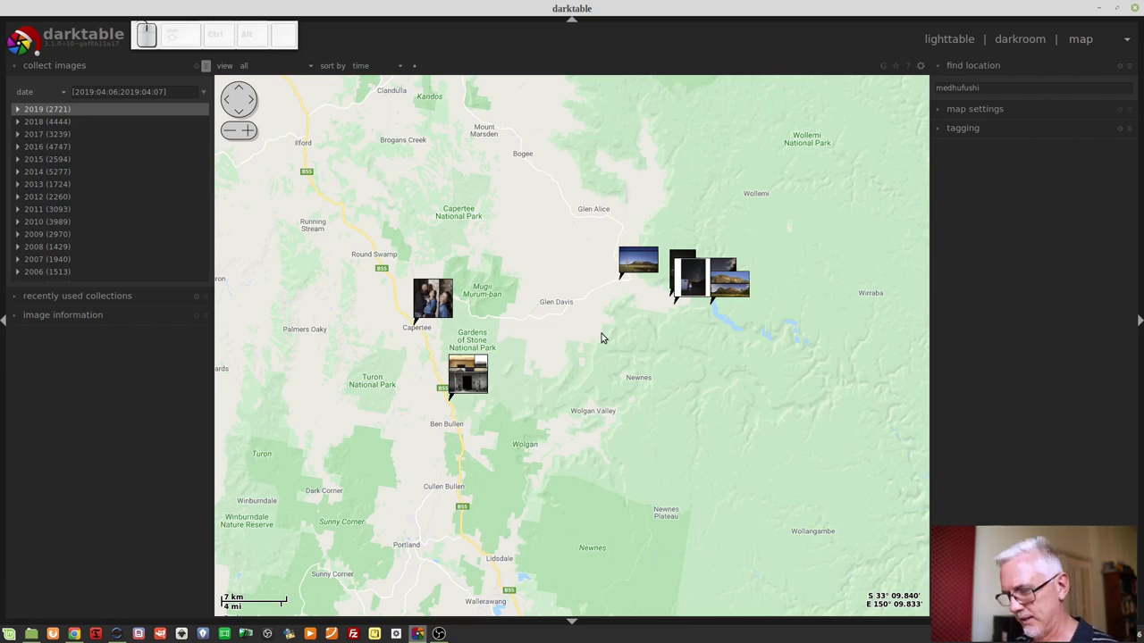
{"action": "key", "text": "ctrl+f"}
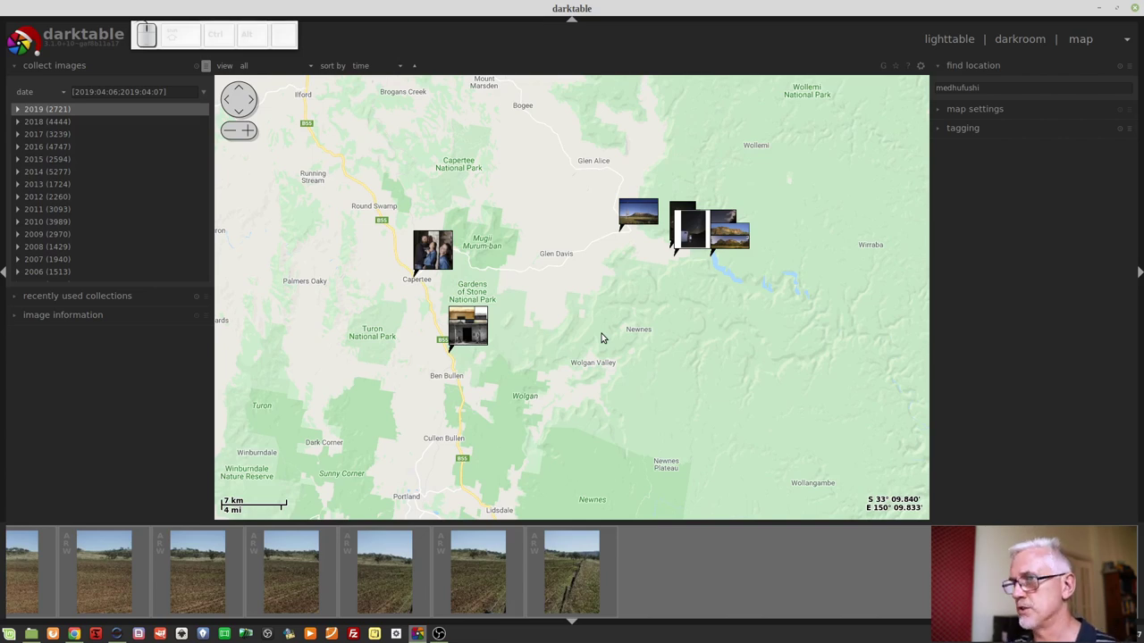
{"action": "key", "text": "ctrl+f"}
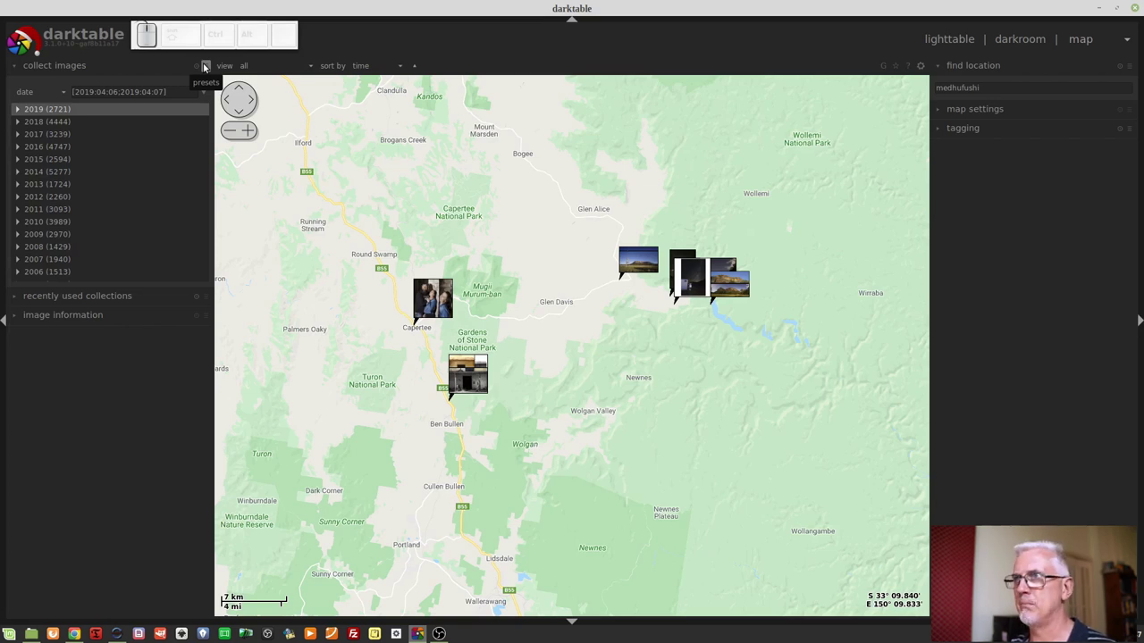
- Load the 2019 Sri Lanka and Maldives collection preset and zoom the map toward Singapore
{"action": "left_click", "coordinate": [204, 72]}
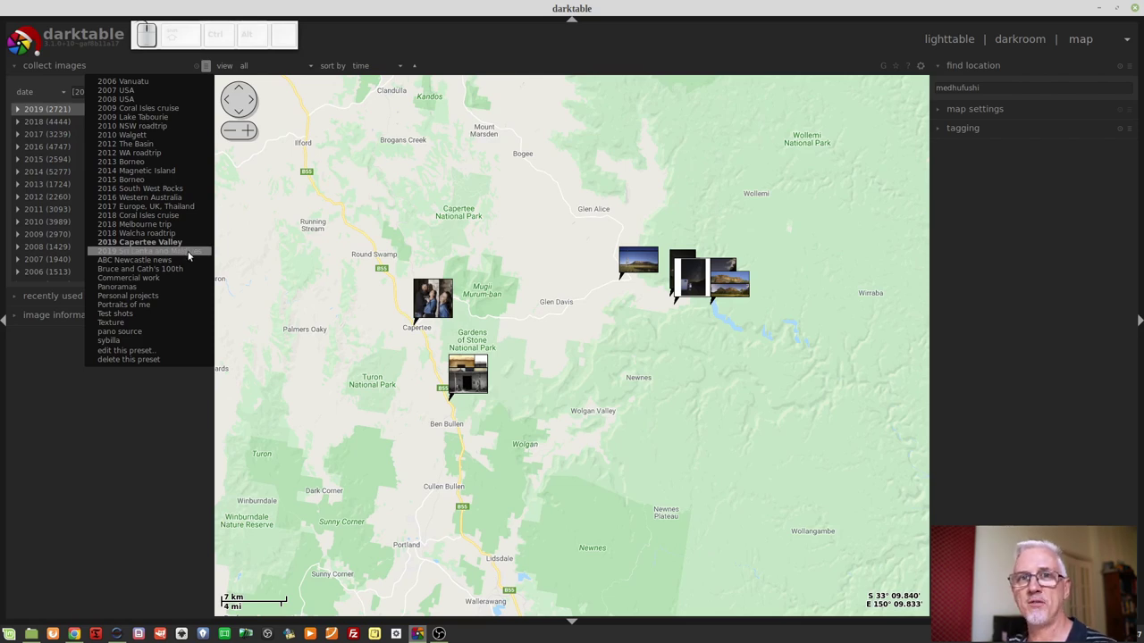
{"action": "left_click", "coordinate": [189, 261]}
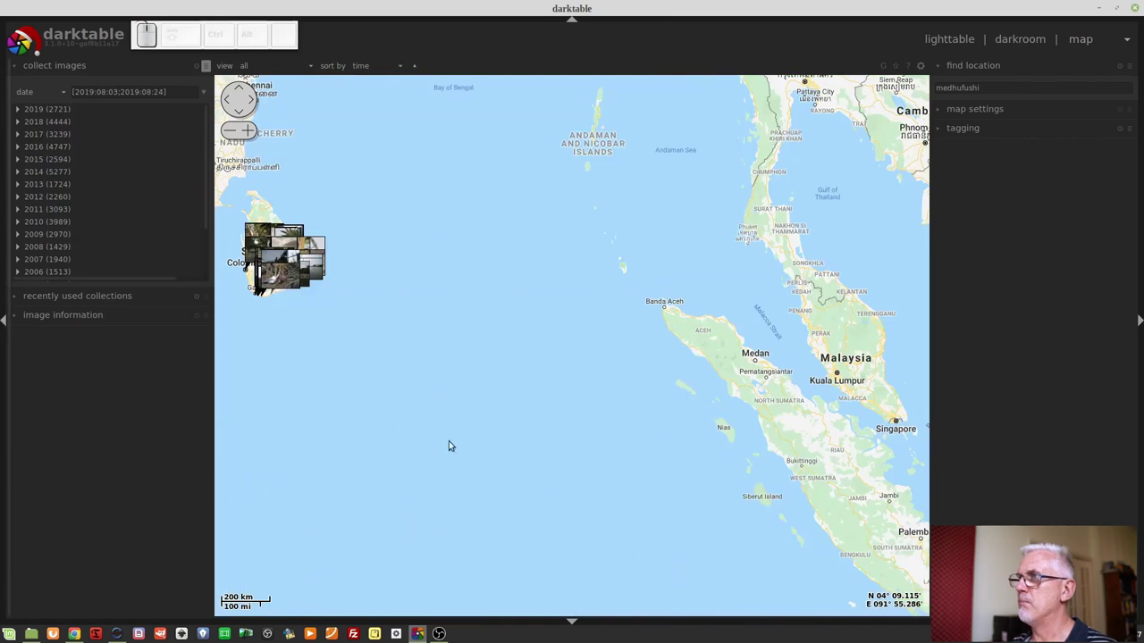
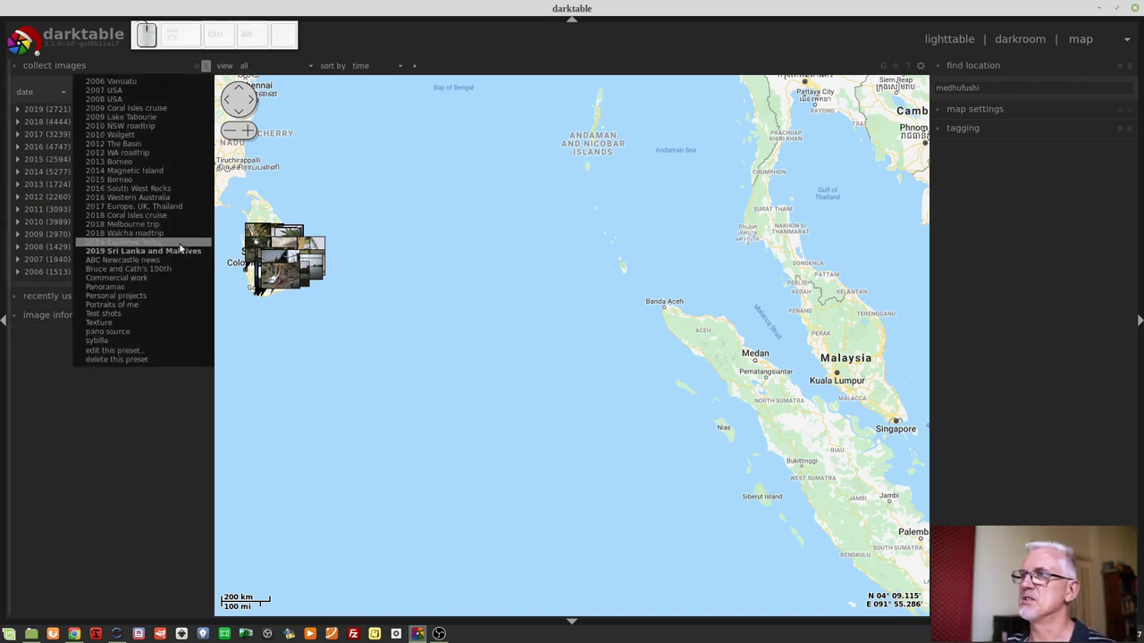
{"action": "left_click", "coordinate": [516, 37]}
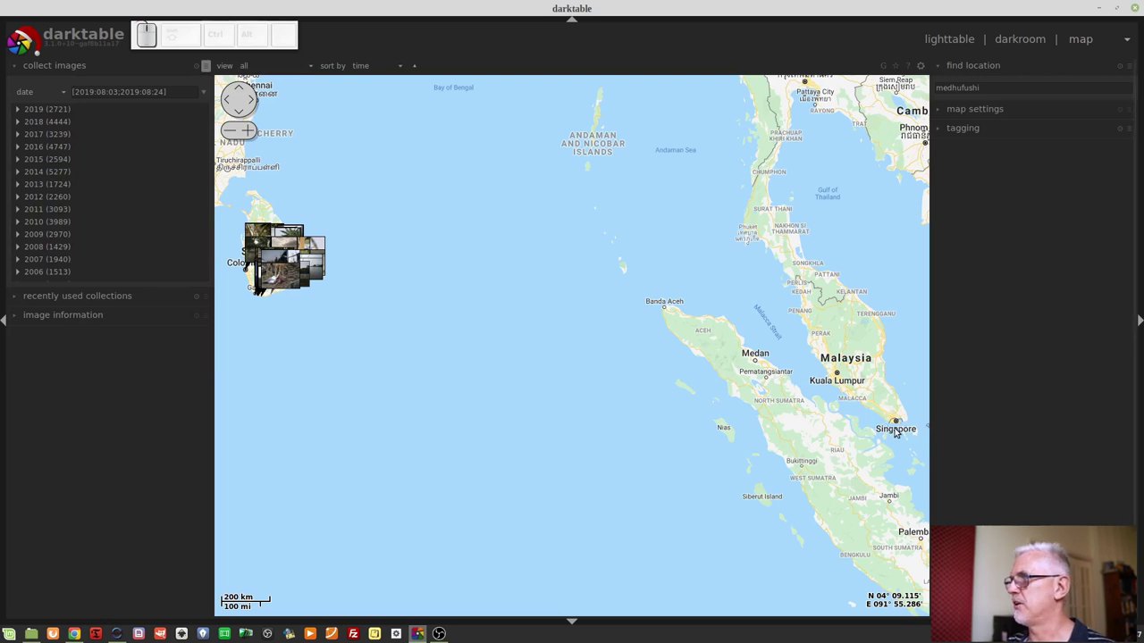
{"action": "scroll", "scroll_direction": "up", "scroll_amount": 3}
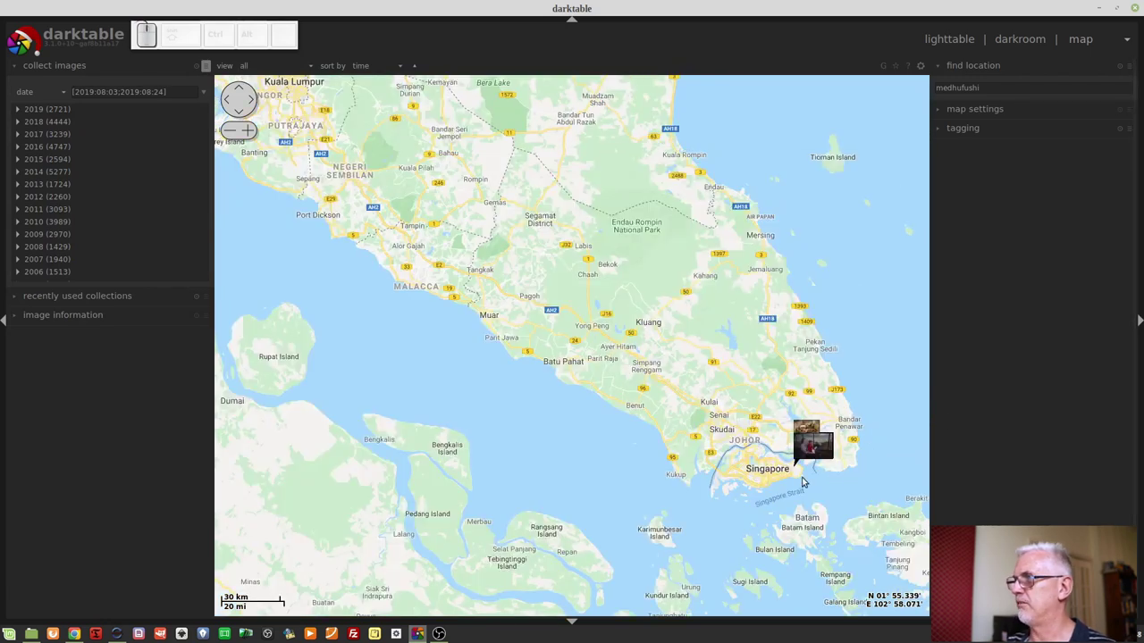
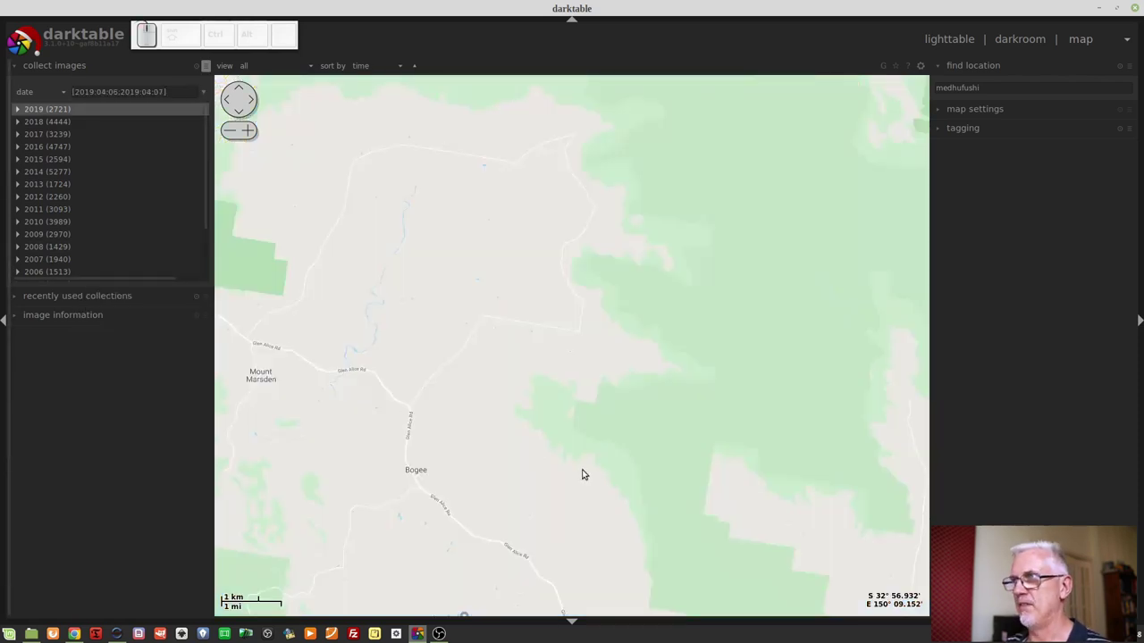
- Return to lighttable and select the 60-image December 2018 cruise and island collection
{"action": "left_click", "coordinate": [556, 435]}
{"action": "left_click", "coordinate": [590, 437]}
{"action": "scroll", "scroll_direction": "down", "scroll_amount": 3}
{"action": "left_click", "coordinate": [592, 396]}
{"action": "left_click", "coordinate": [559, 319]}
{"action": "scroll", "scroll_direction": "down", "scroll_amount": 3}
{"action": "left_click_drag", "start_coordinate": [562, 333], "coordinate": [562, 333]}
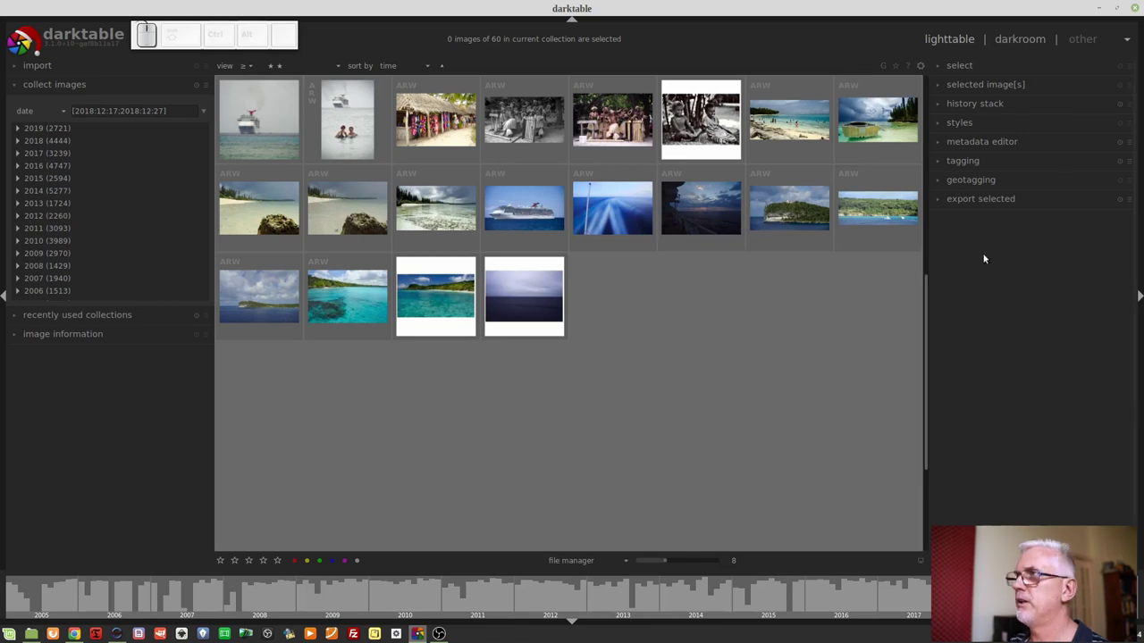
- Scroll through the GUI options tab of darktable preferences and close it
{"action": "left_click", "coordinate": [921, 68]}
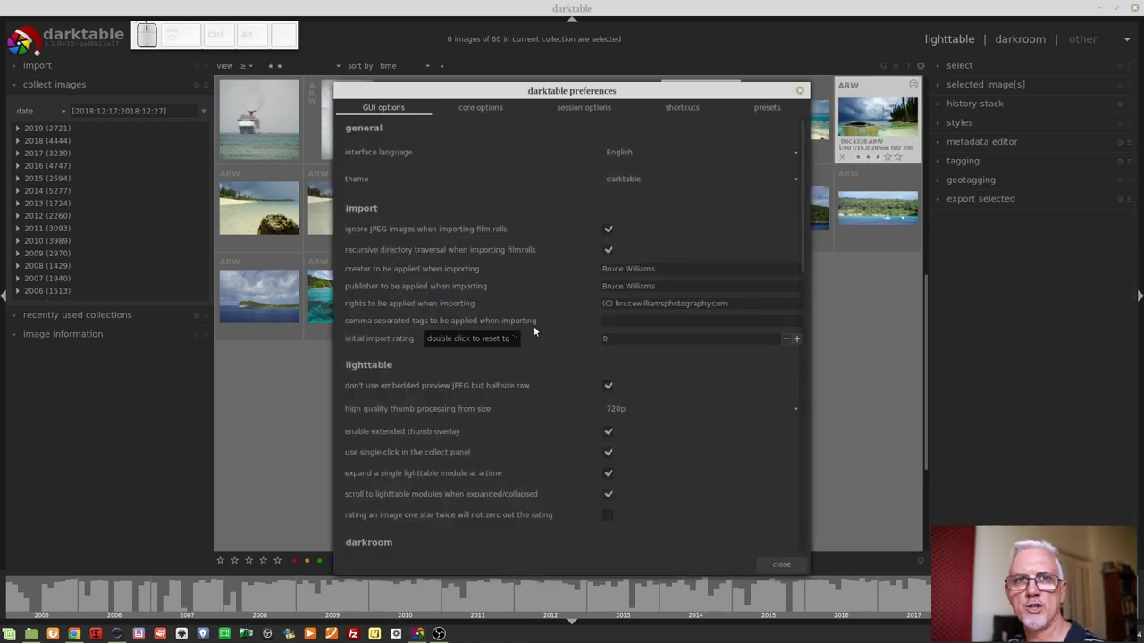
{"action": "scroll", "scroll_direction": "down", "scroll_amount": 3}
{"action": "scroll", "scroll_direction": "down", "scroll_amount": 3}
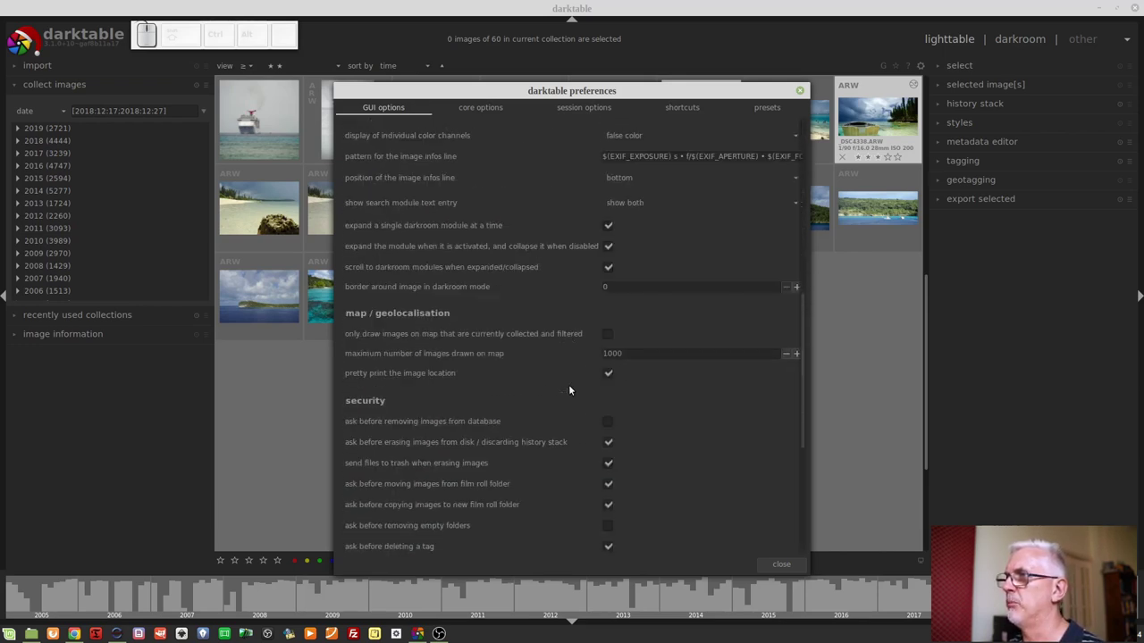
{"action": "scroll", "scroll_direction": "down", "scroll_amount": 3}
{"action": "scroll", "scroll_direction": "down", "scroll_amount": 3}
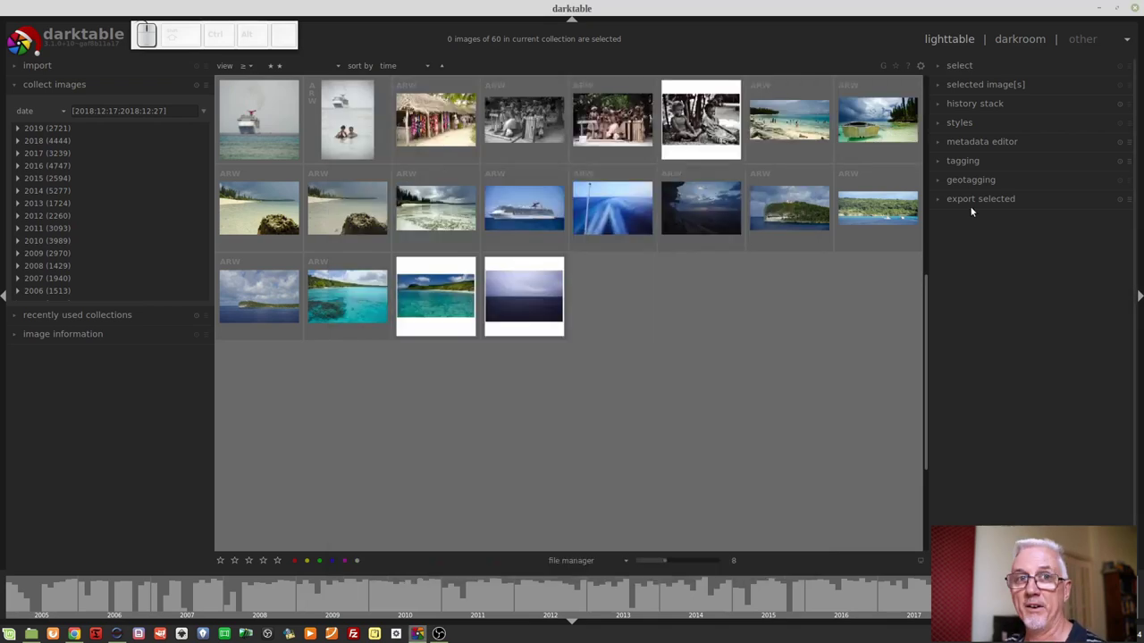
- Expand export selected and set its on-conflict option to skip
{"action": "left_click", "coordinate": [981, 204]}
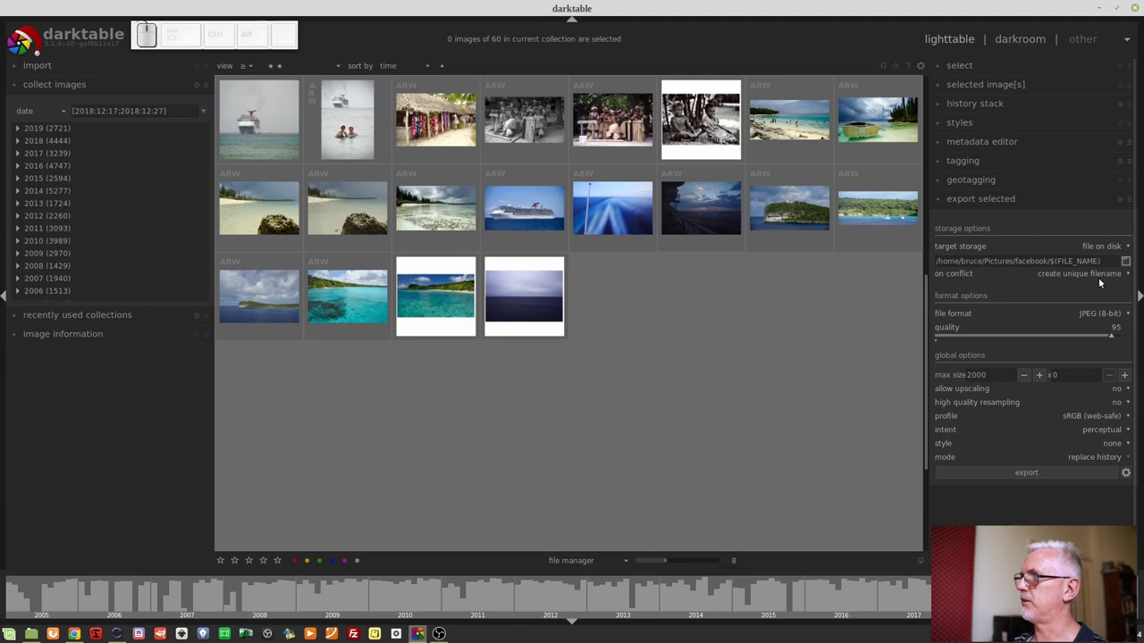
{"action": "scroll", "scroll_direction": "down", "scroll_amount": 3}
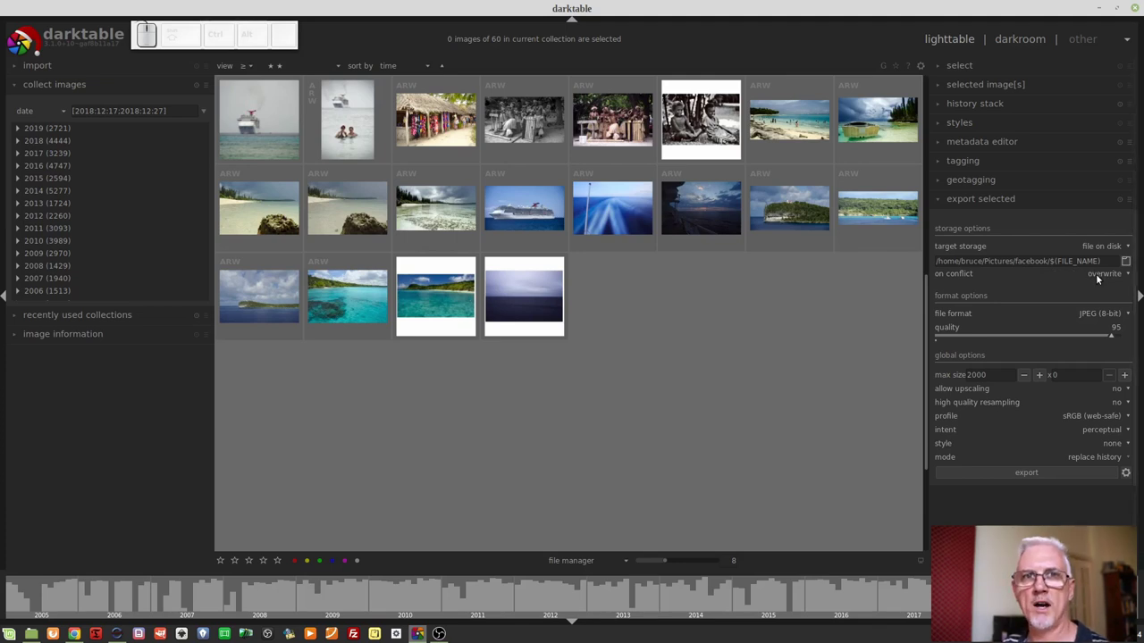
{"action": "scroll", "scroll_direction": "down", "scroll_amount": 3}
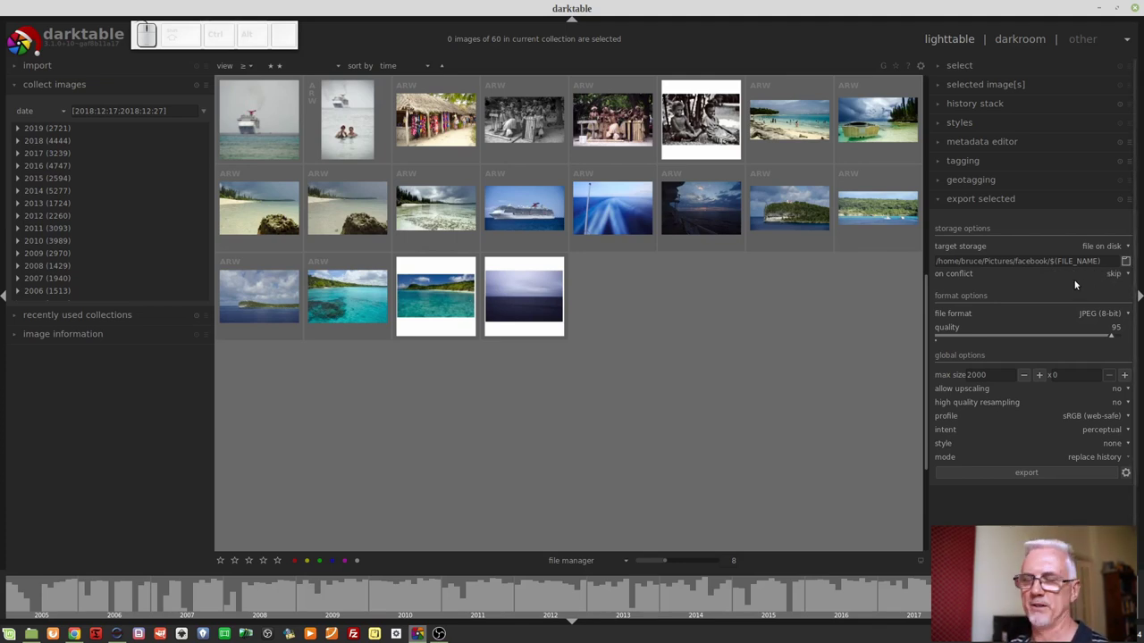